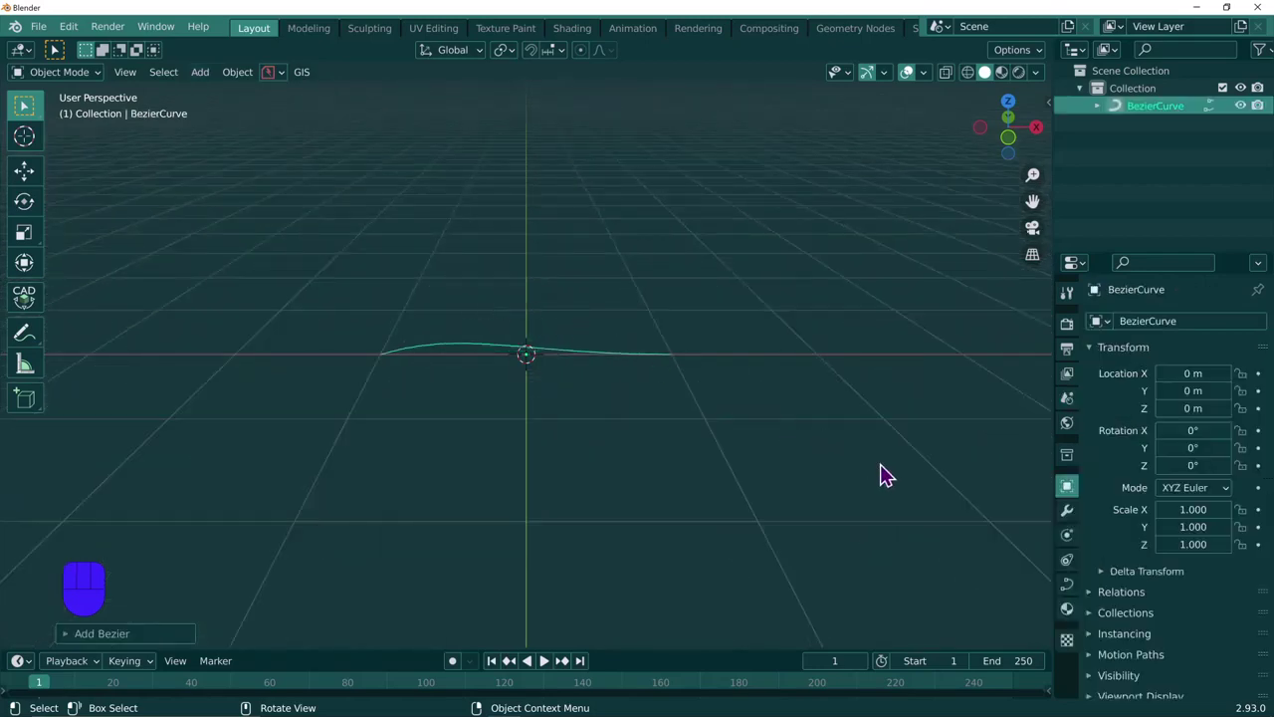
Give the Bezier curve a 0.04 m bevel depth in its Object Data Geometry settings.
click(1070, 593)
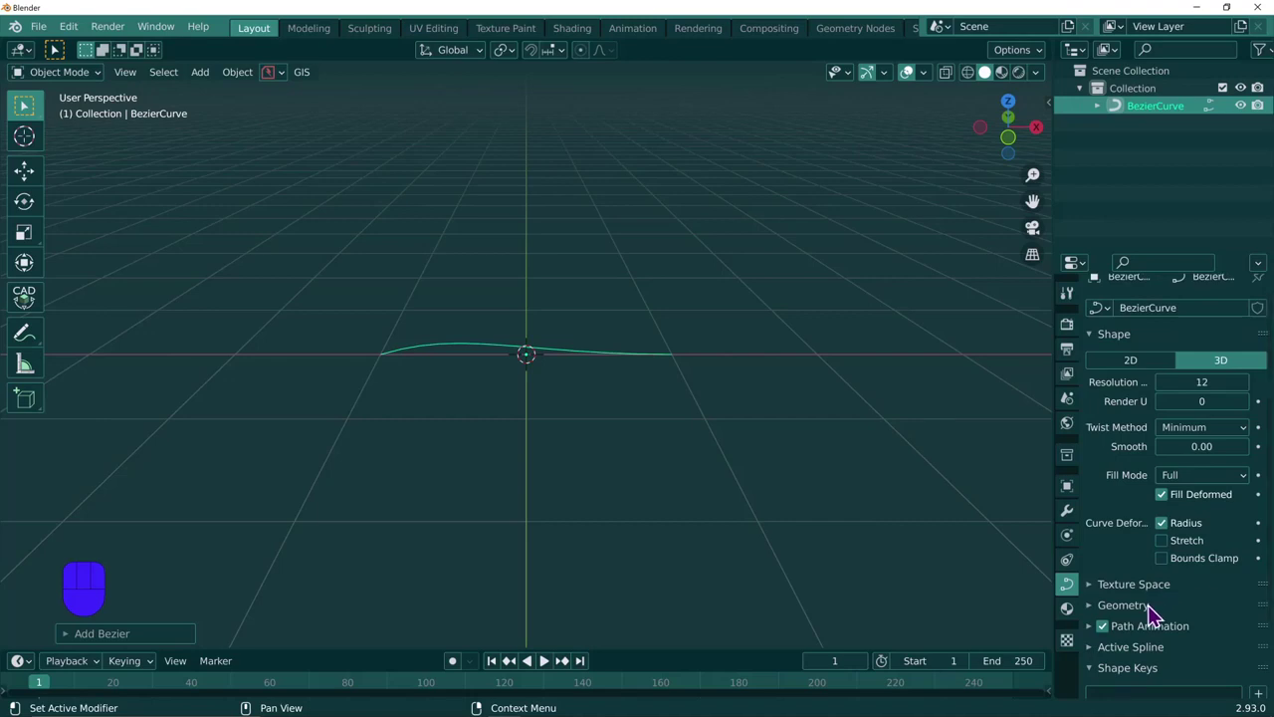
click(1152, 611)
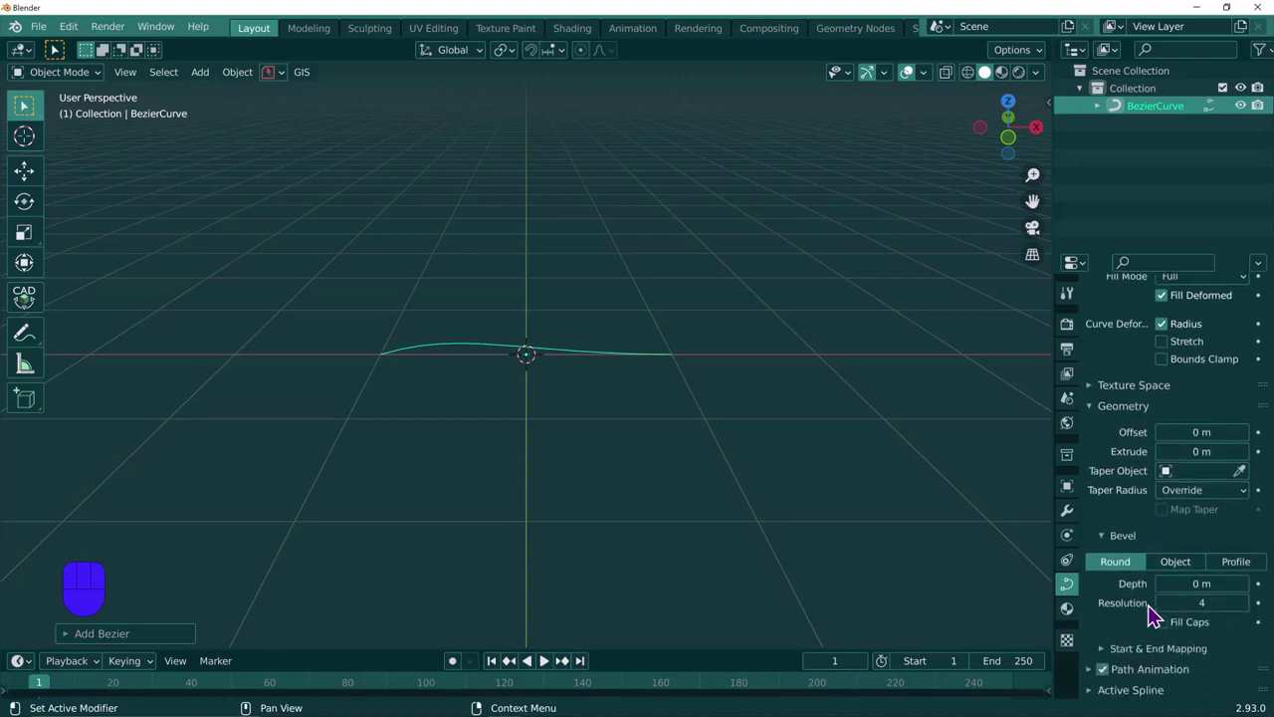
click(1253, 593)
click(1253, 594)
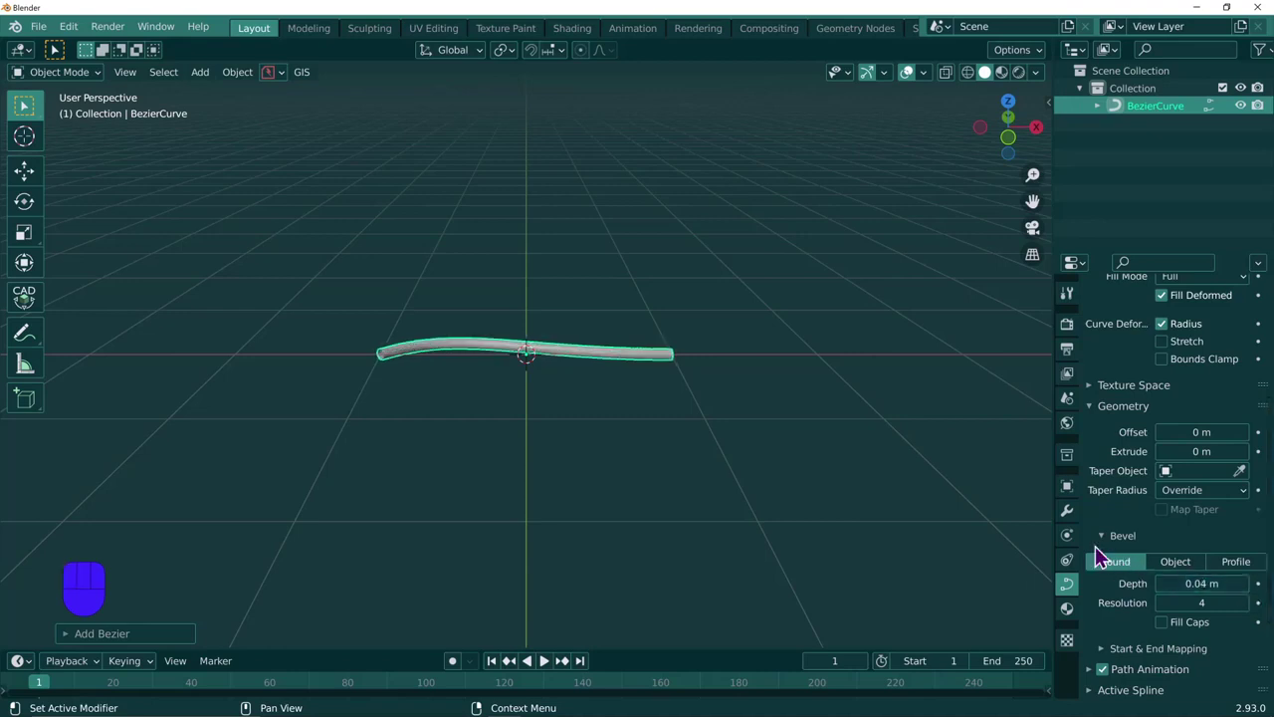
In Edit Mode, scale all control points flat along one axis so the bent tube becomes a straight rod.
drag(718, 434, 774, 424)
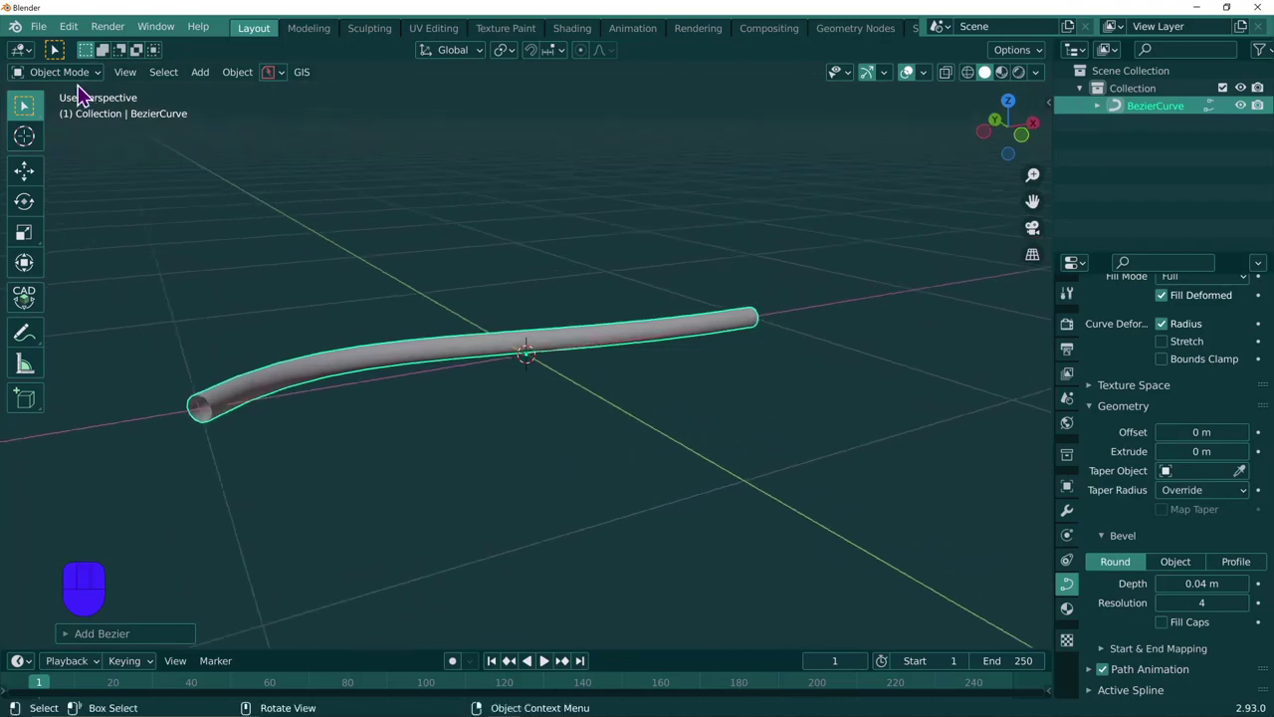
drag(76, 81, 82, 117)
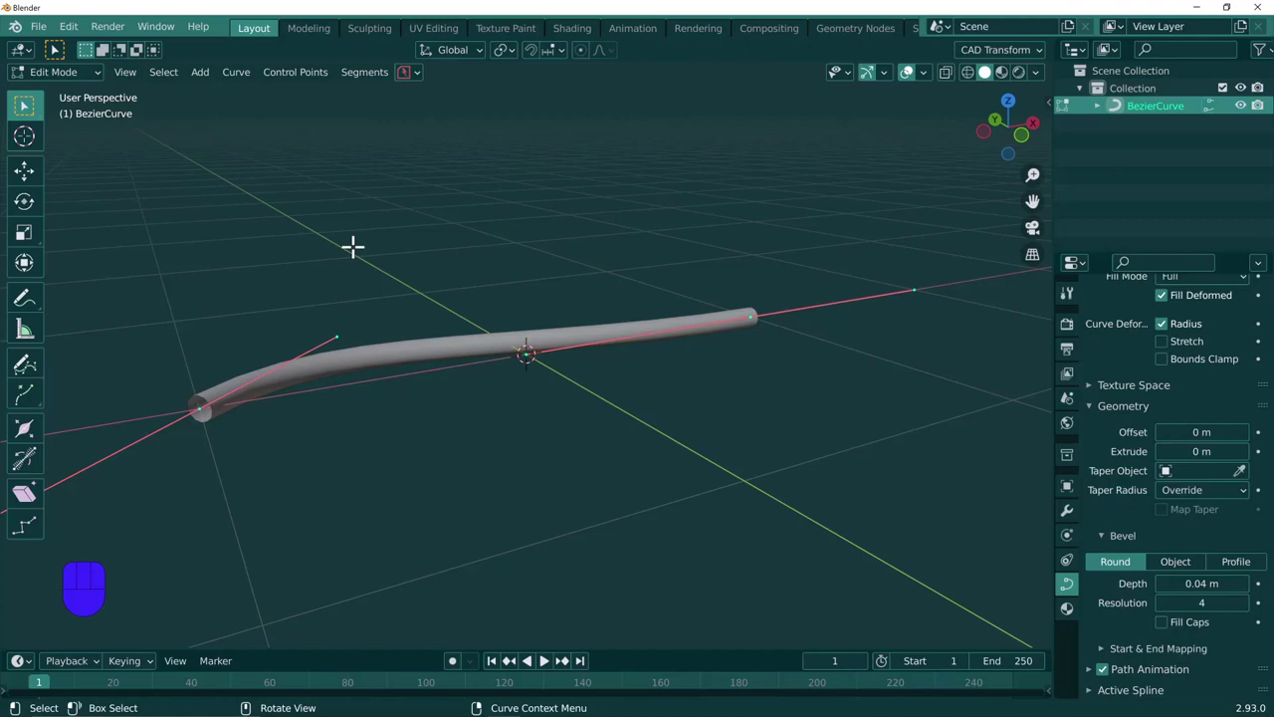
key(a)
key(s)
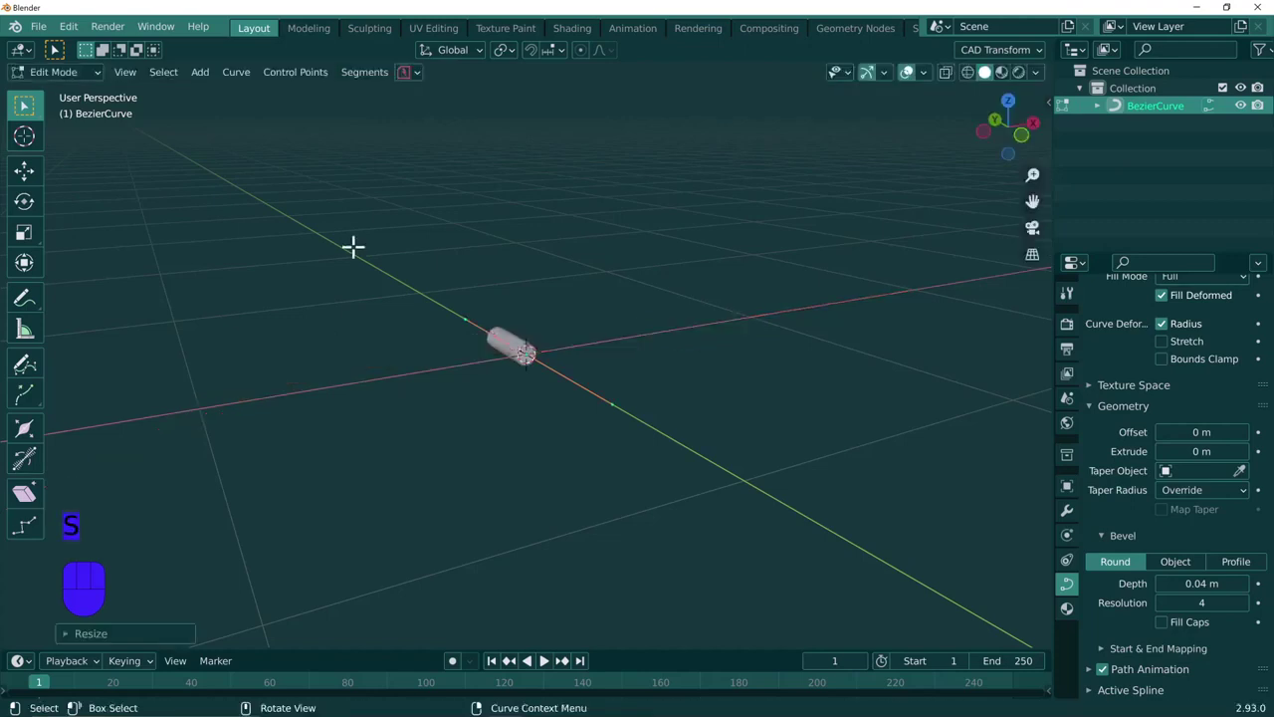
drag(371, 279, 514, 283)
key(ctrl+z)
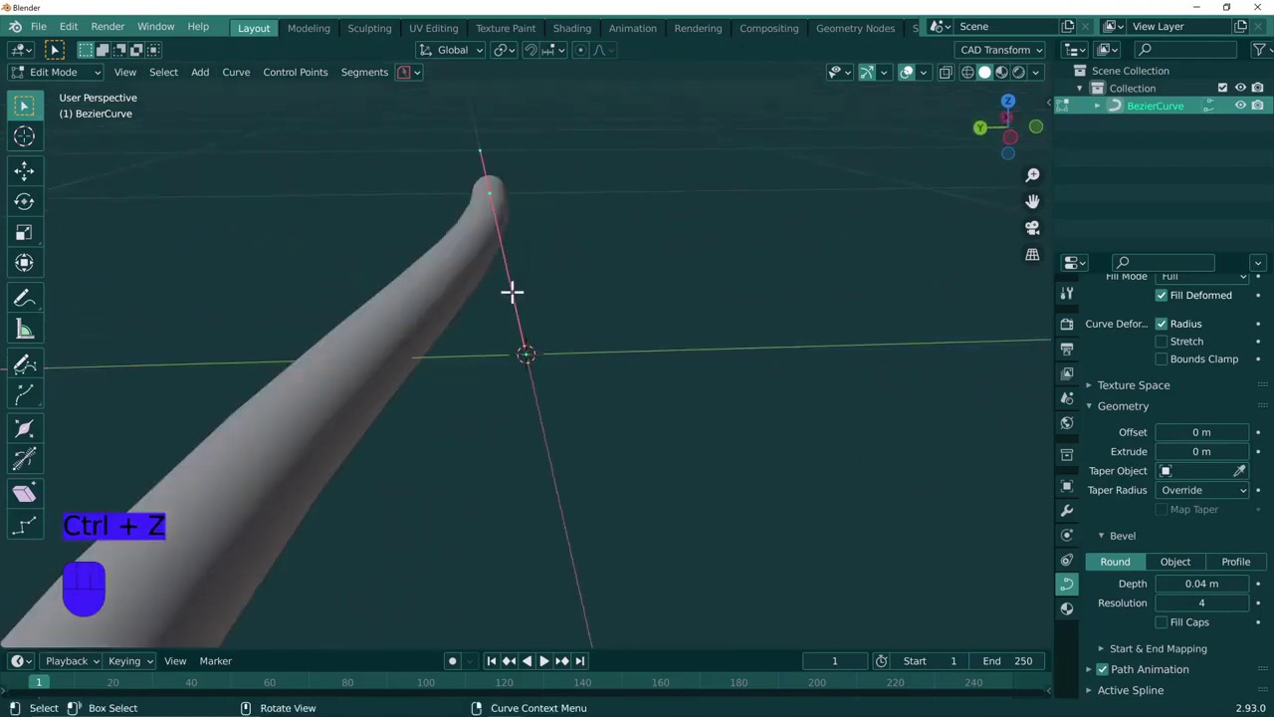
key(s)
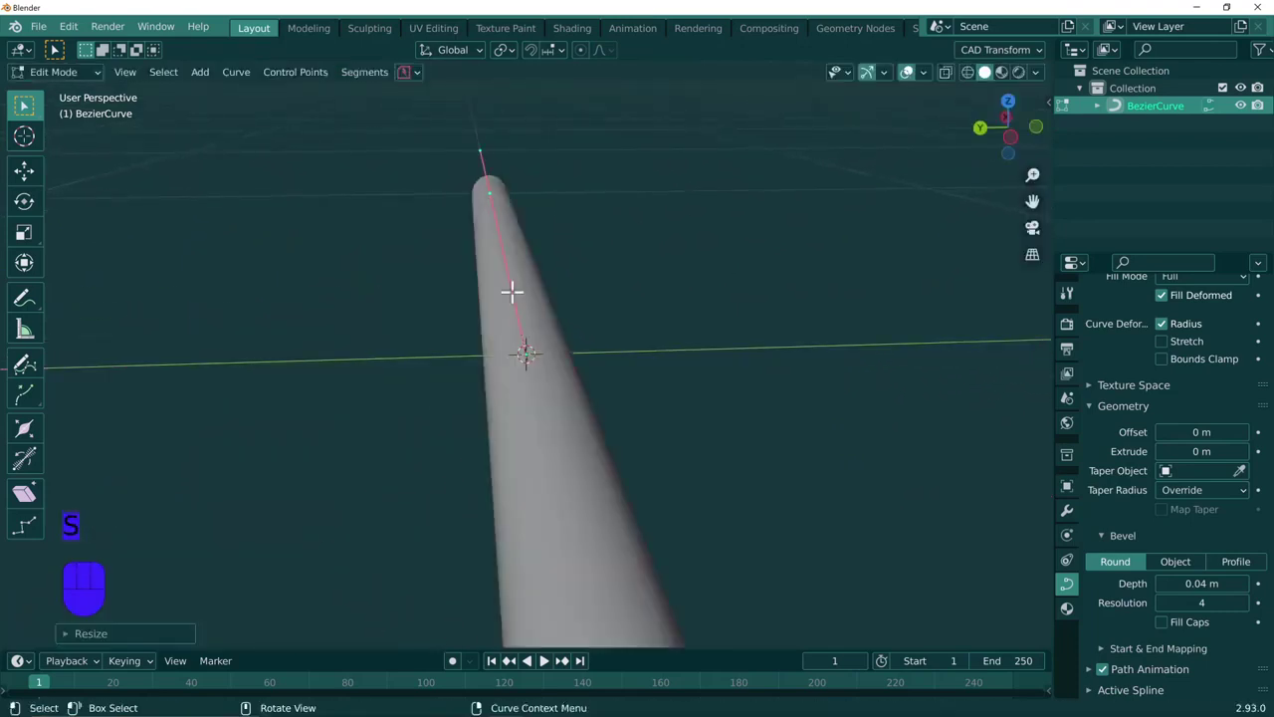
middle_click(535, 303)
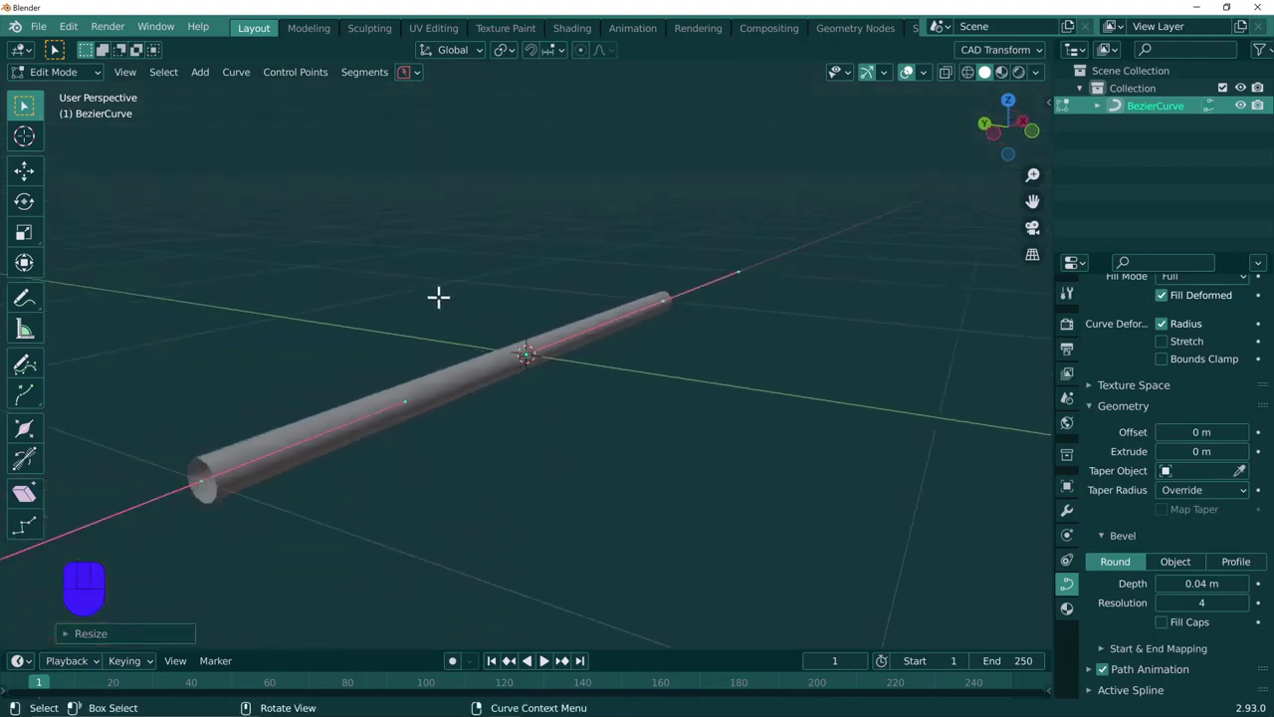
middle_click(442, 288)
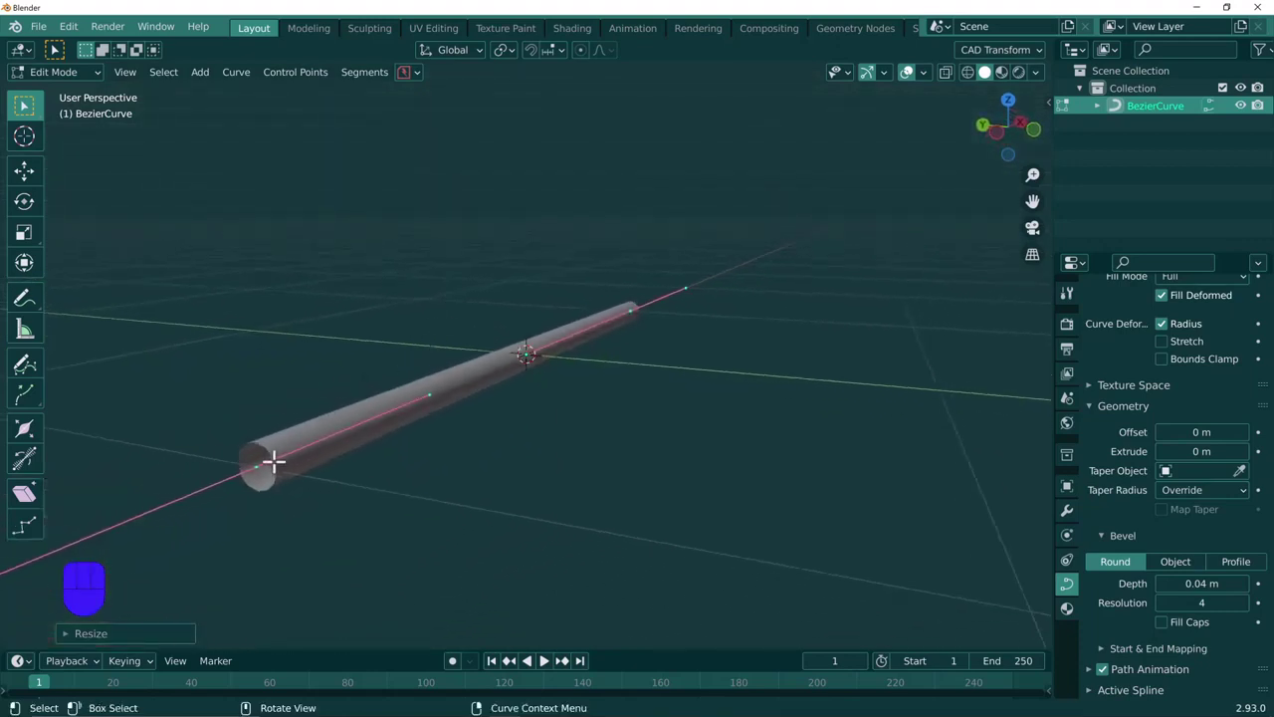
click(256, 459)
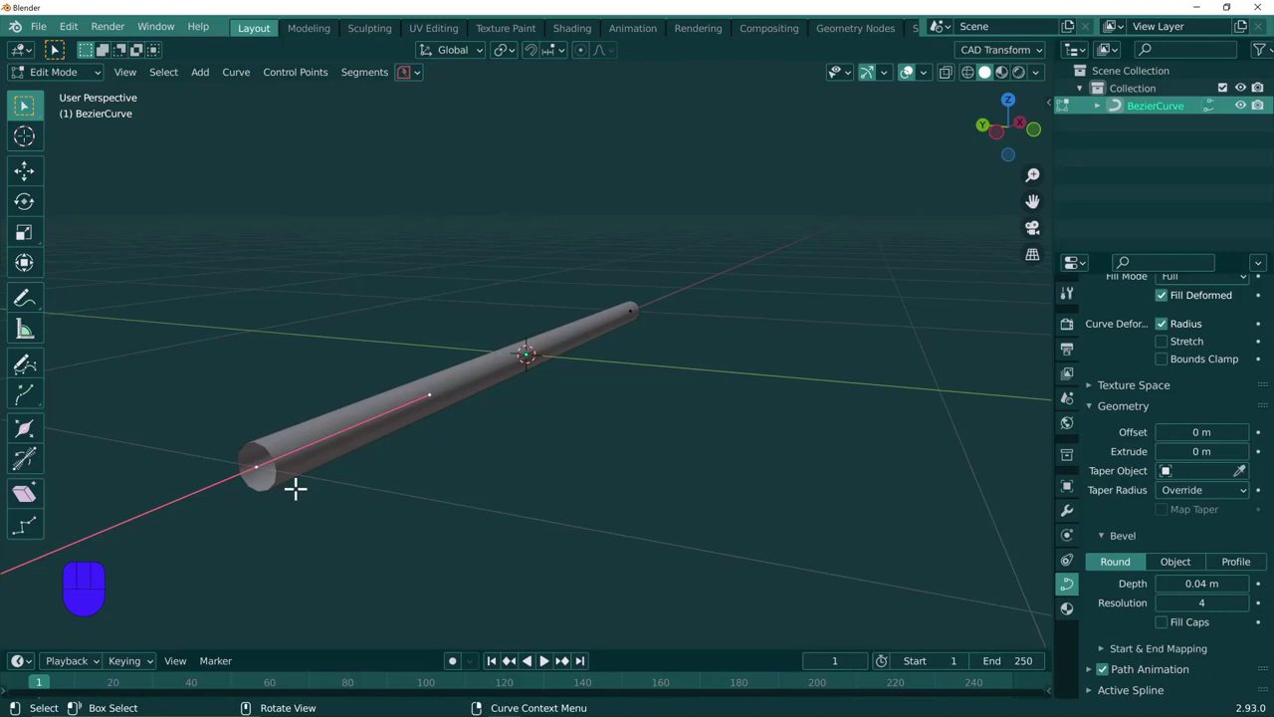
middle_click(282, 467)
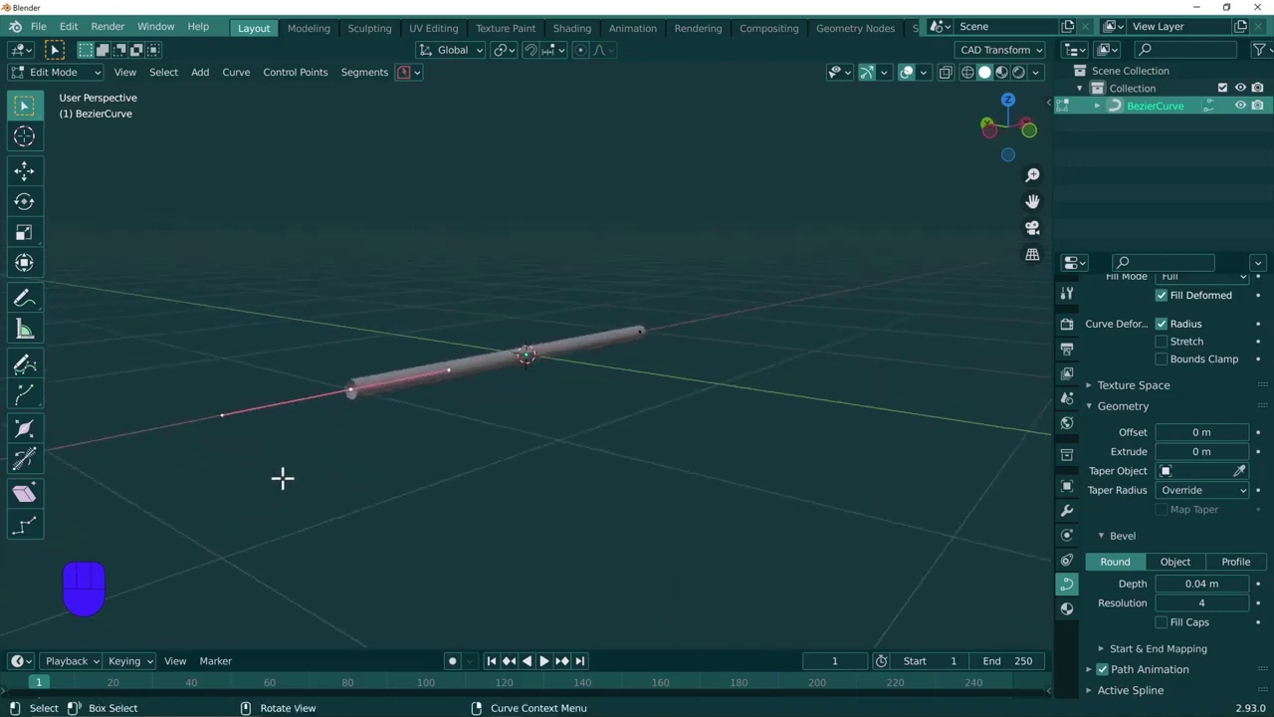
Shrink the control-point radius at the rod's tip with Alt+S so it narrows to a point.
key(alt+s)
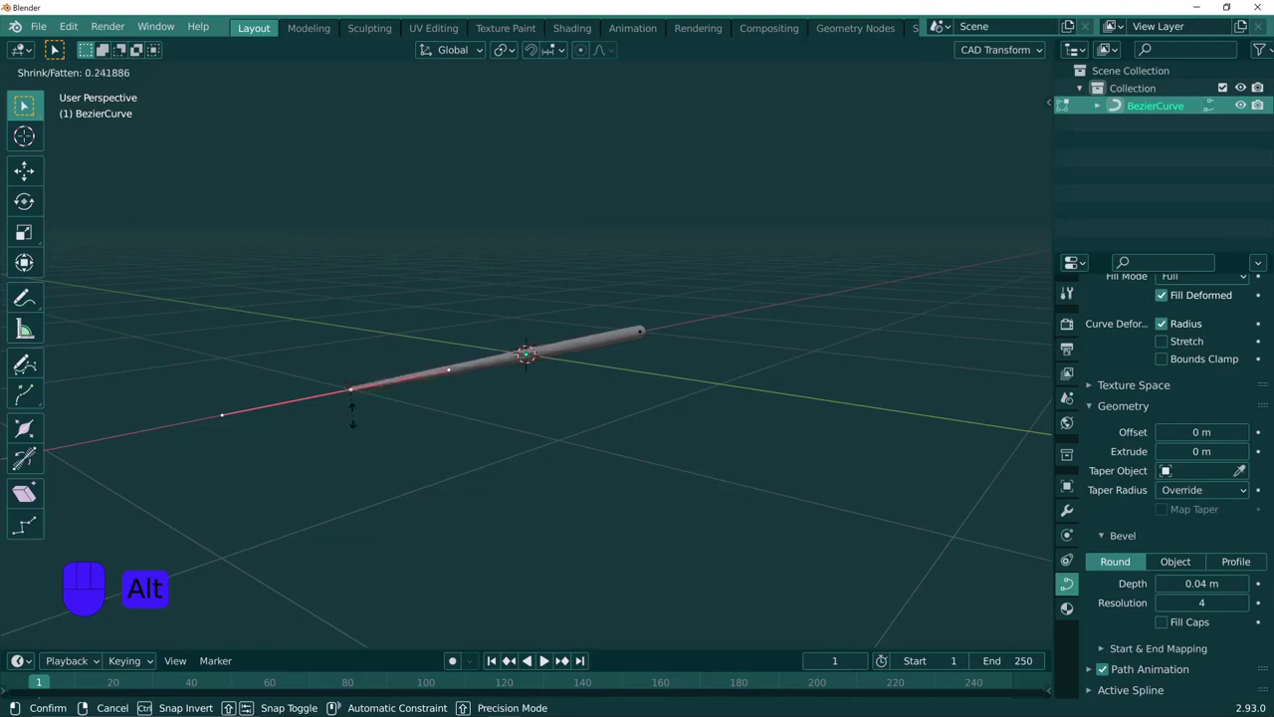
key(alt+s)
key(alt+s)
drag(343, 404, 709, 341)
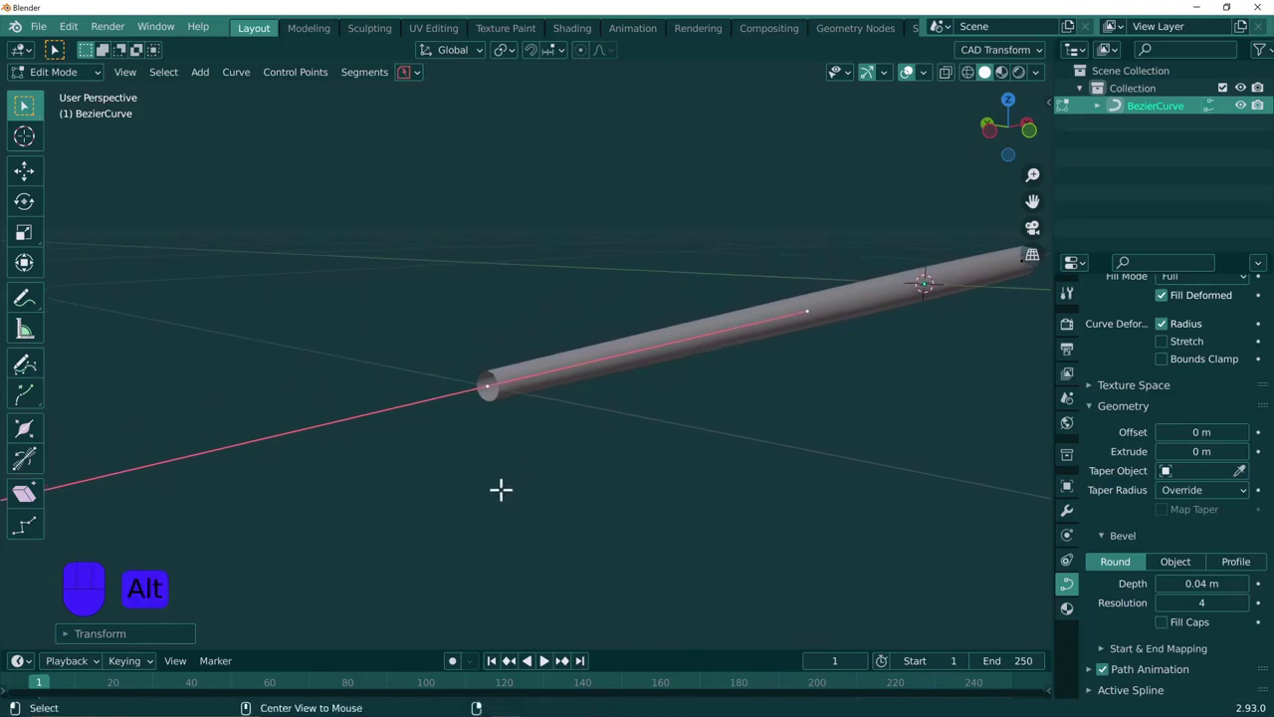
key(alt+s)
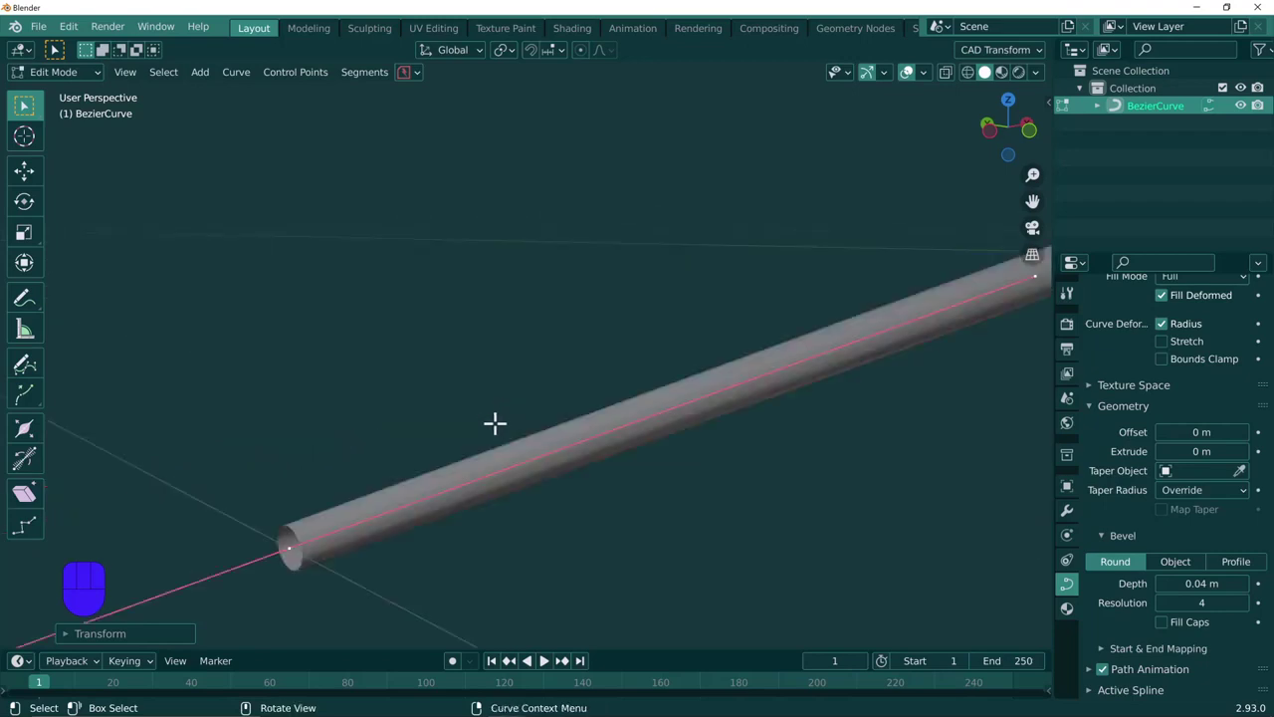
middle_click(496, 415)
key(alt+s)
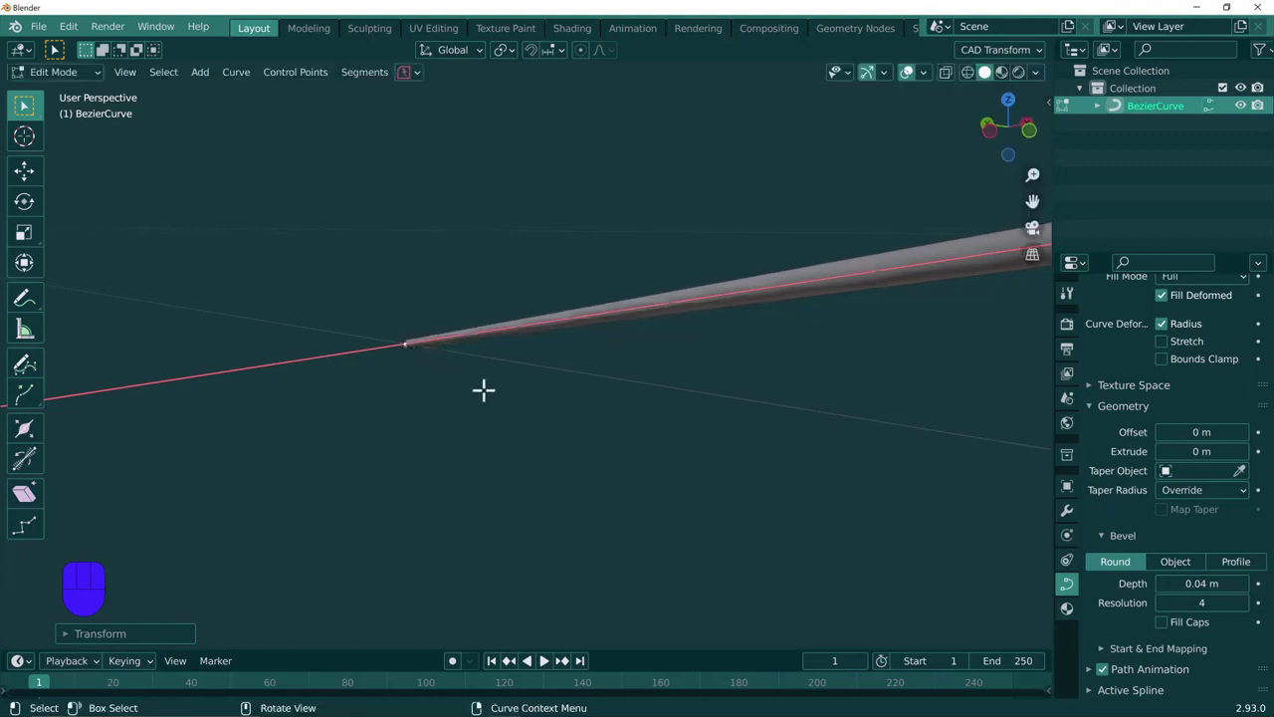
Fatten the base-end radius thick and rounded, and adjust the middle point for a smooth taper.
middle_click(580, 387)
middle_click(531, 402)
middle_click(356, 454)
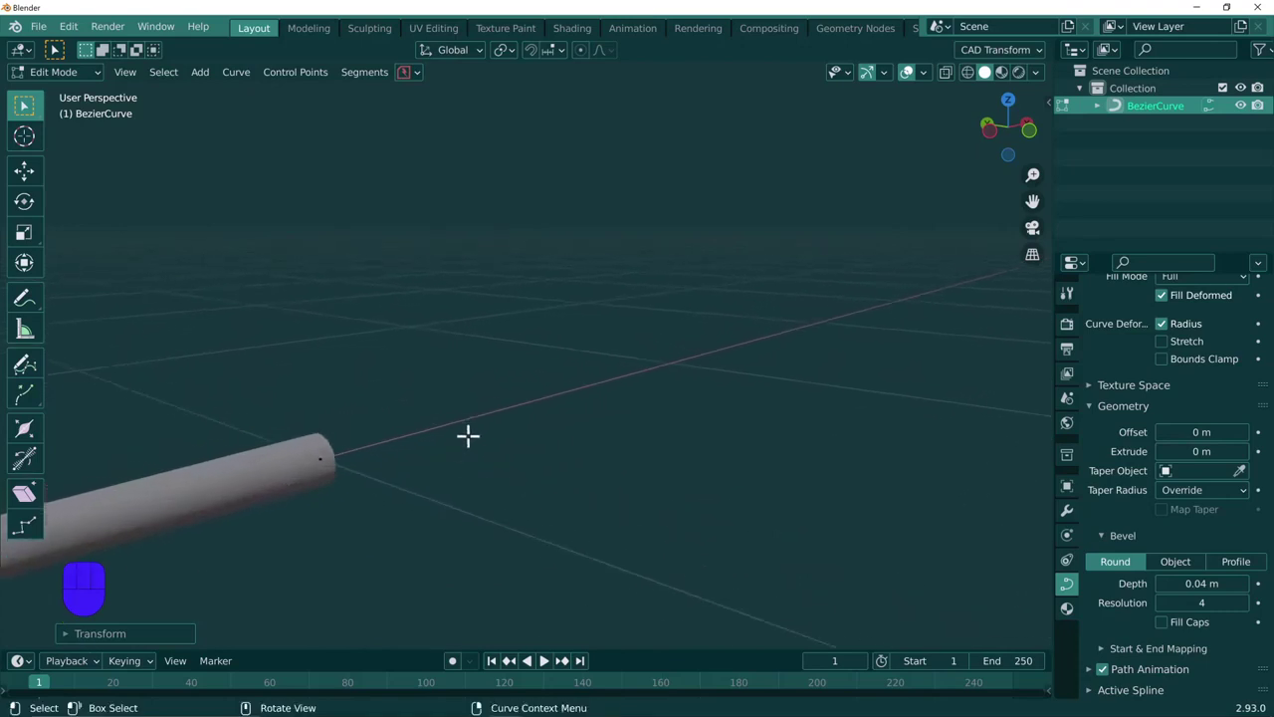
middle_click(452, 423)
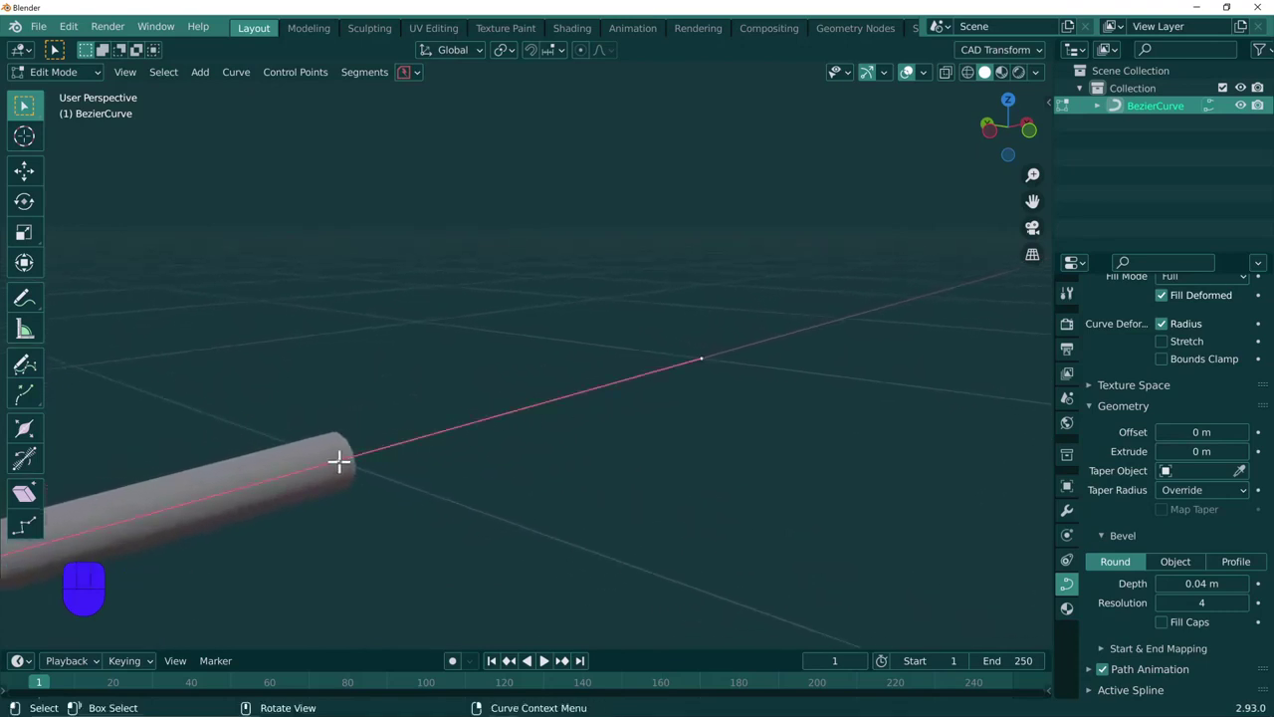
key(alt+s)
key(alt+s)
middle_click(318, 498)
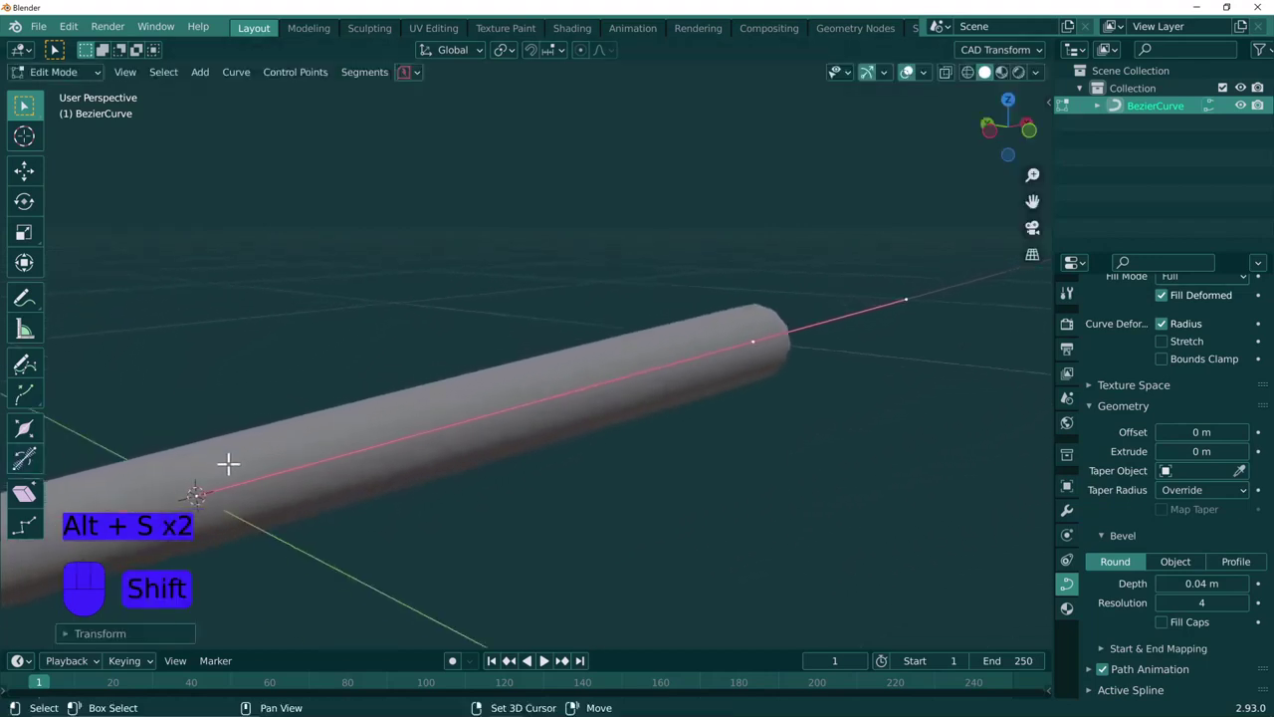
middle_click(236, 460)
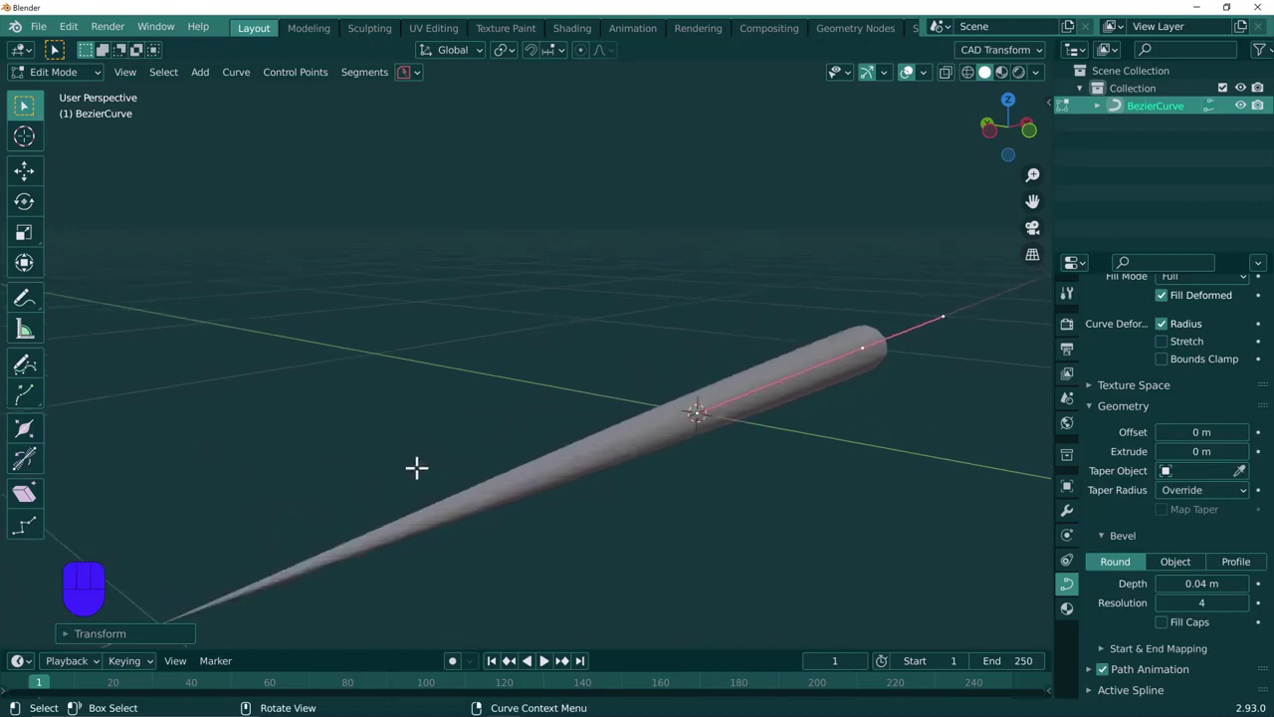
key(a)
key(r)
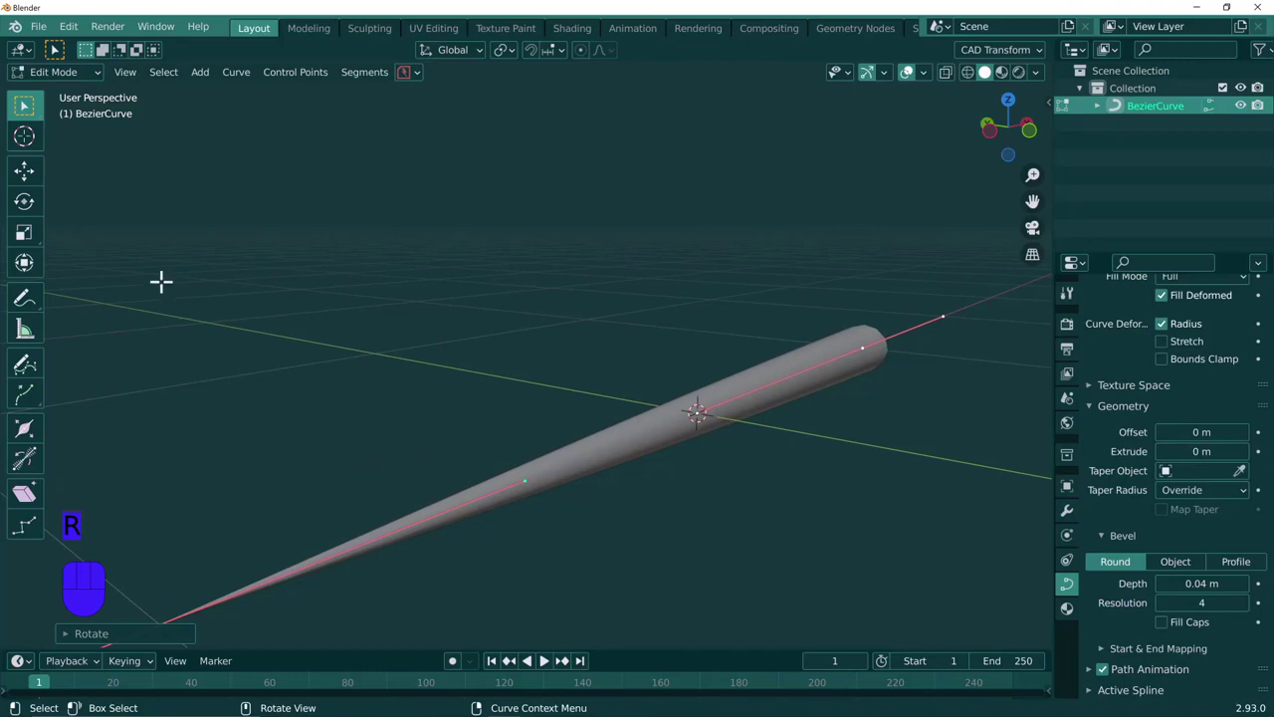
Back in Object Mode, rotate the stem 90° about X to stand upright and move its base to the origin.
key(a)
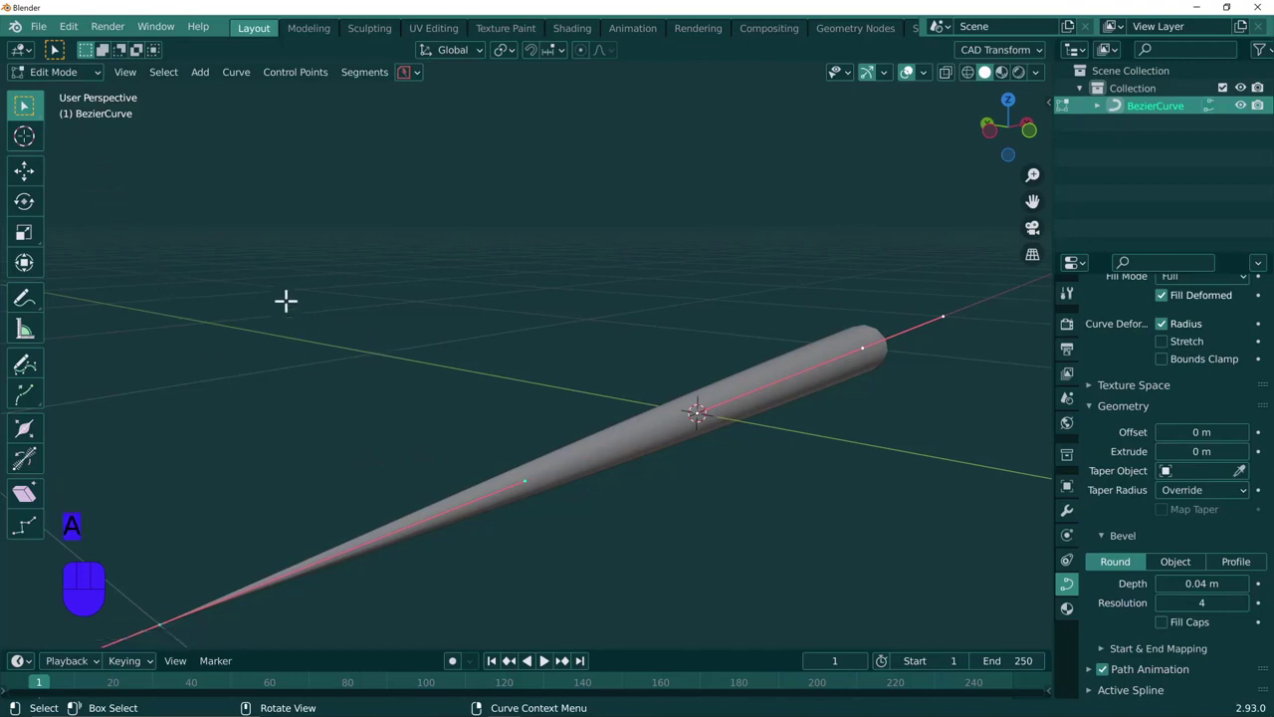
click(75, 84)
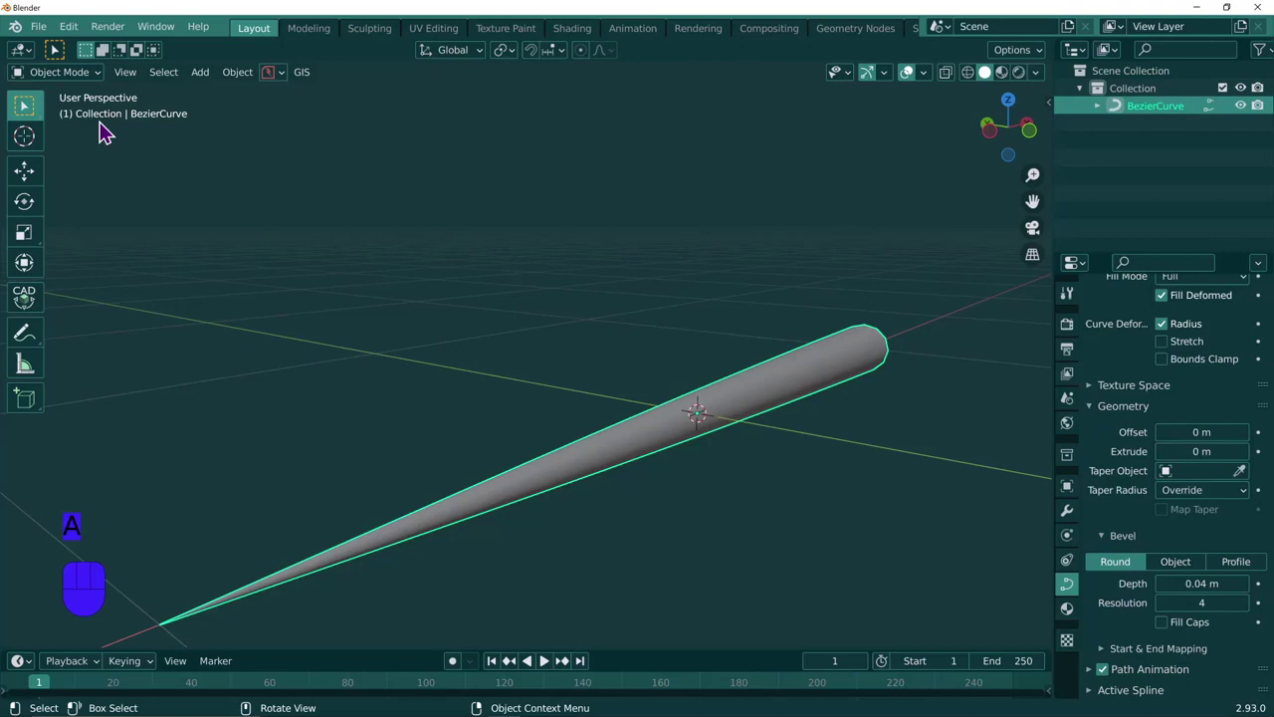
key(r)
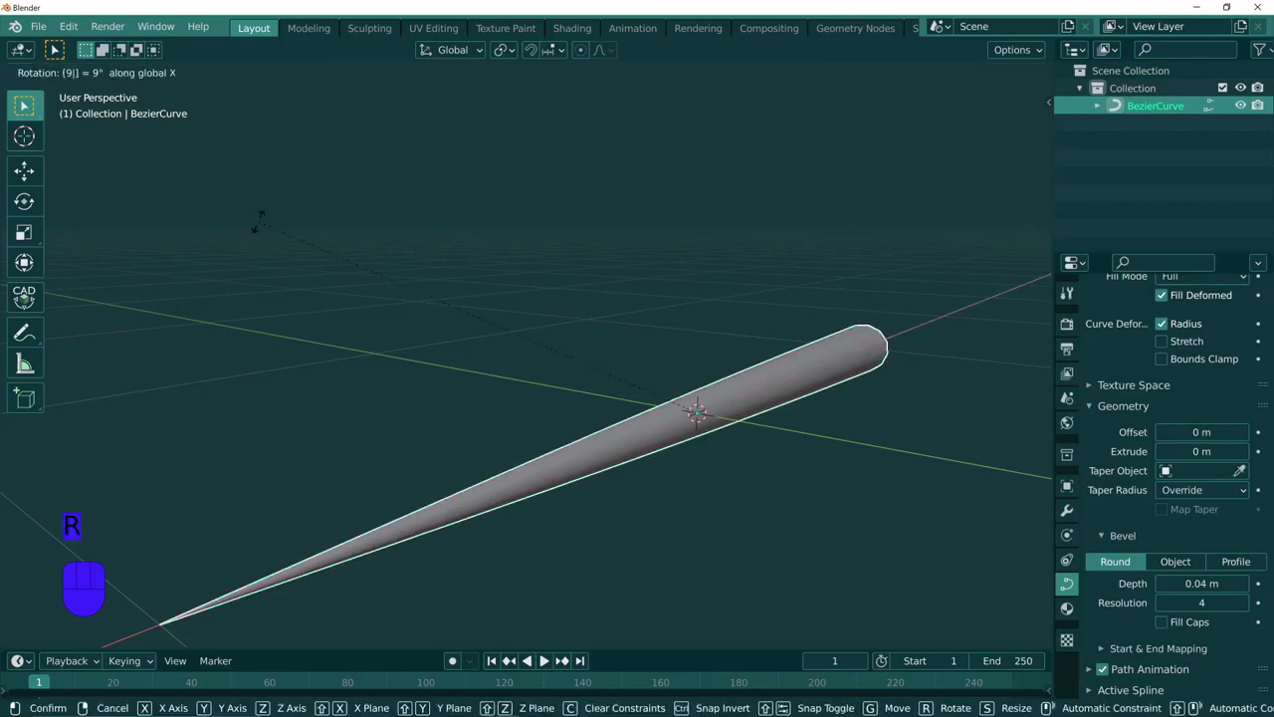
key(r)
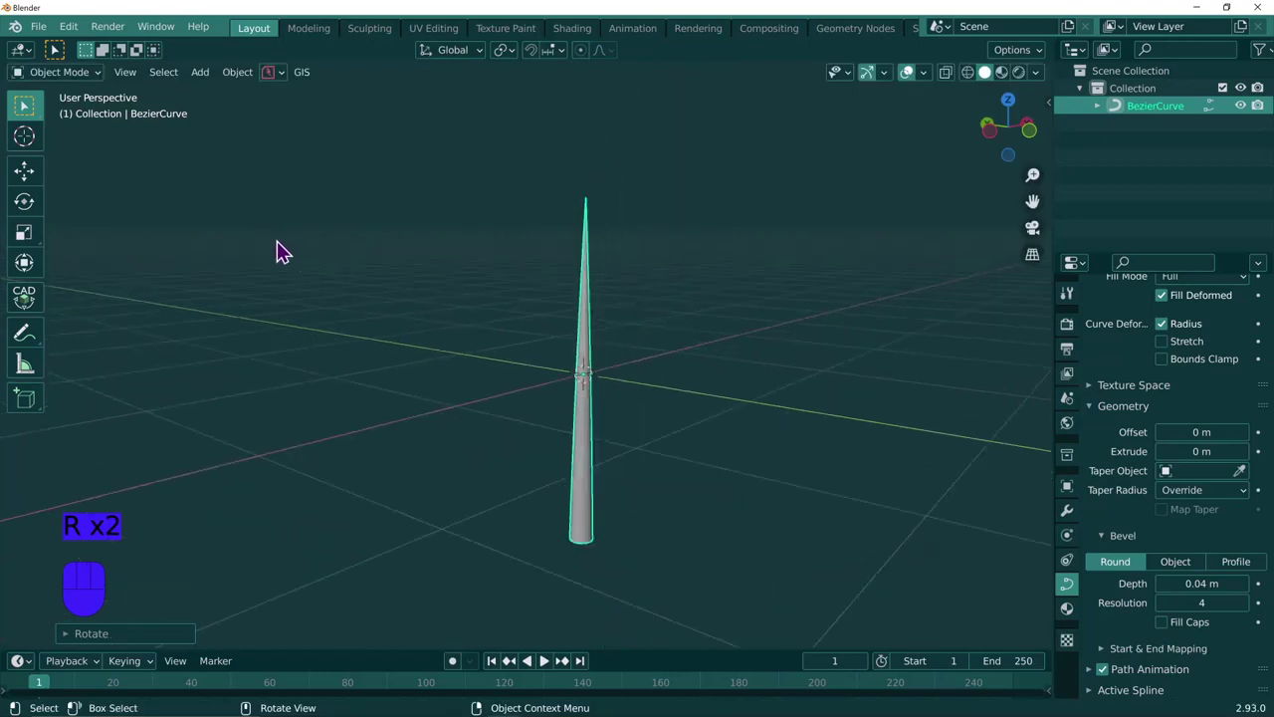
middle_click(304, 261)
key(g)
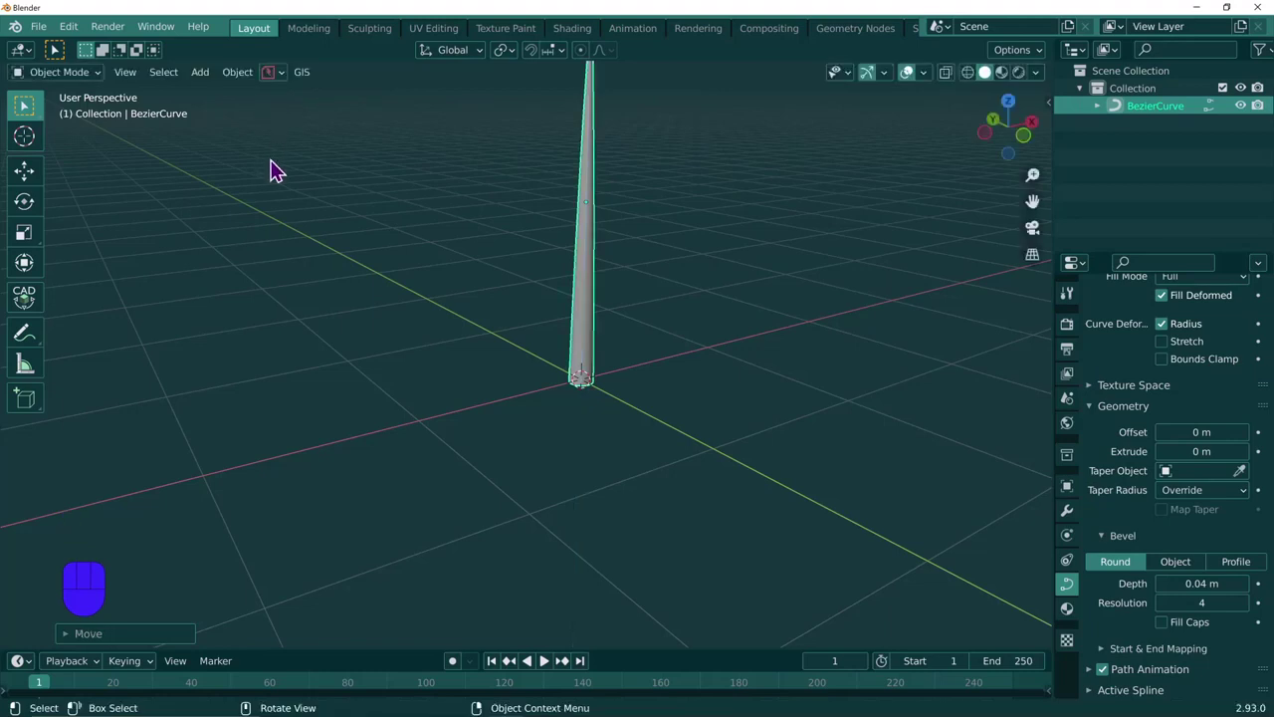
middle_click(304, 153)
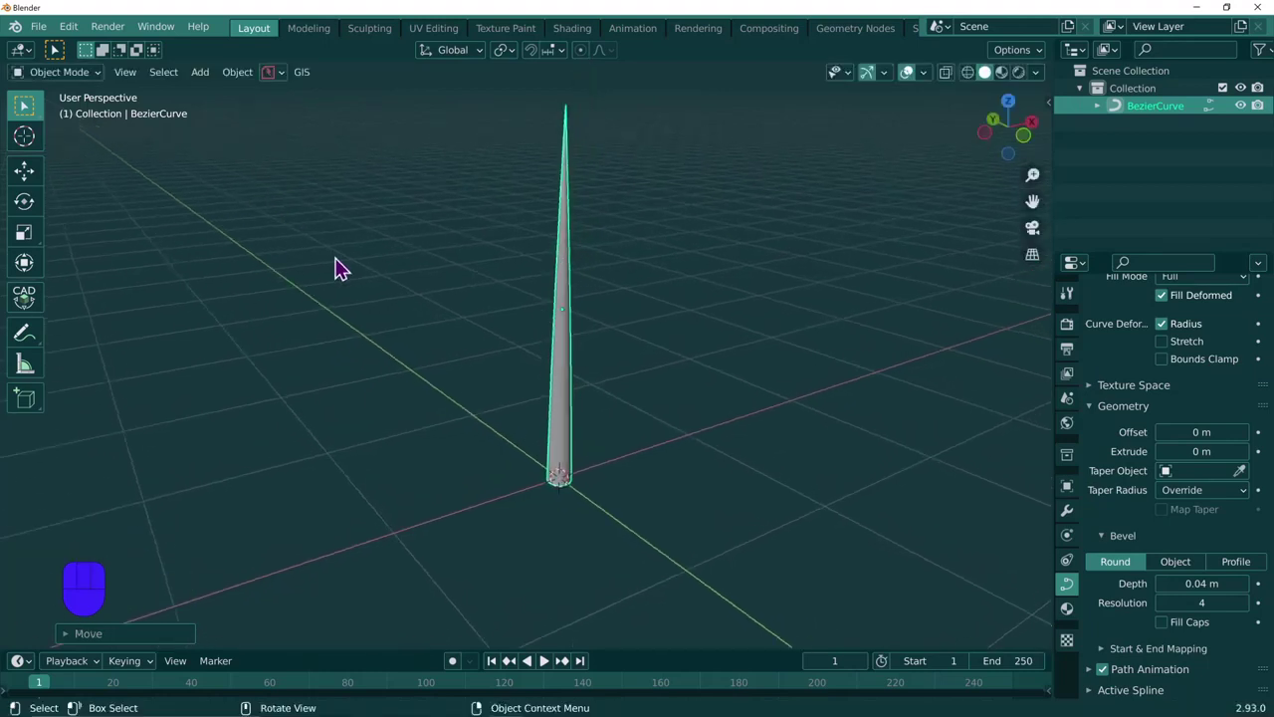
Convert the stem to a mesh and scale its bottom edge ring outward into a flared base.
key(space)
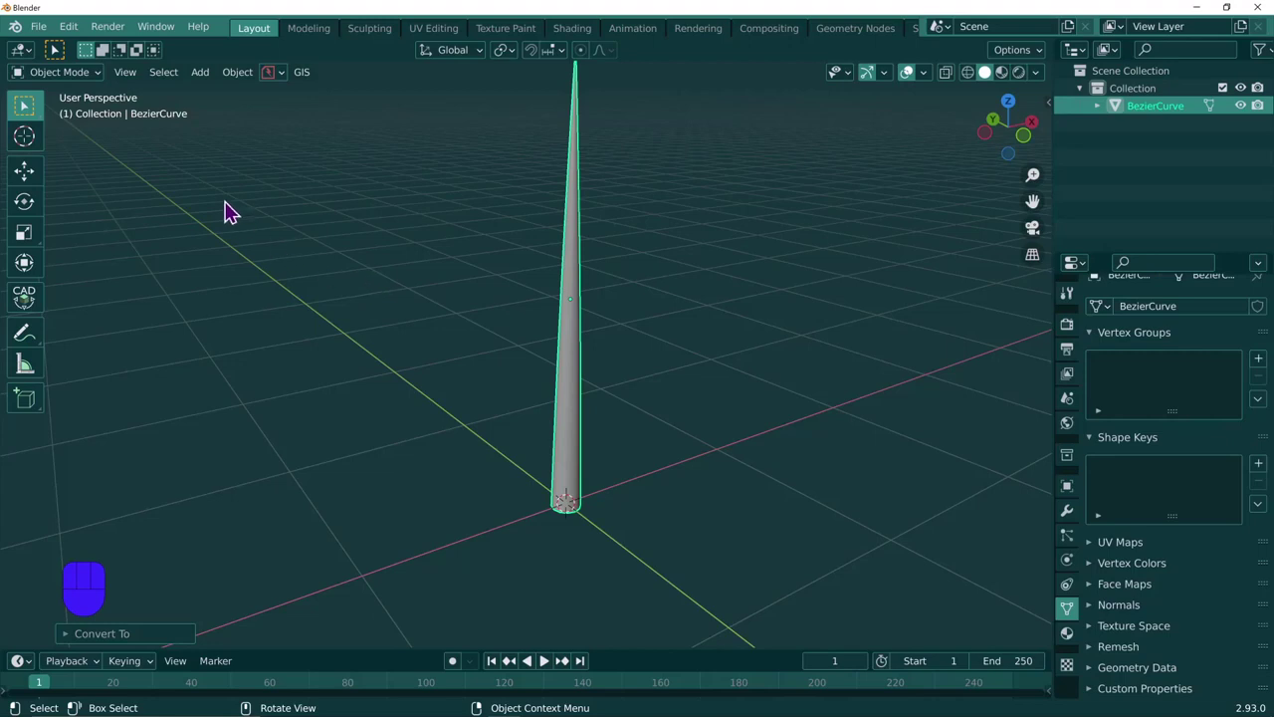
drag(75, 77, 87, 119)
middle_click(380, 302)
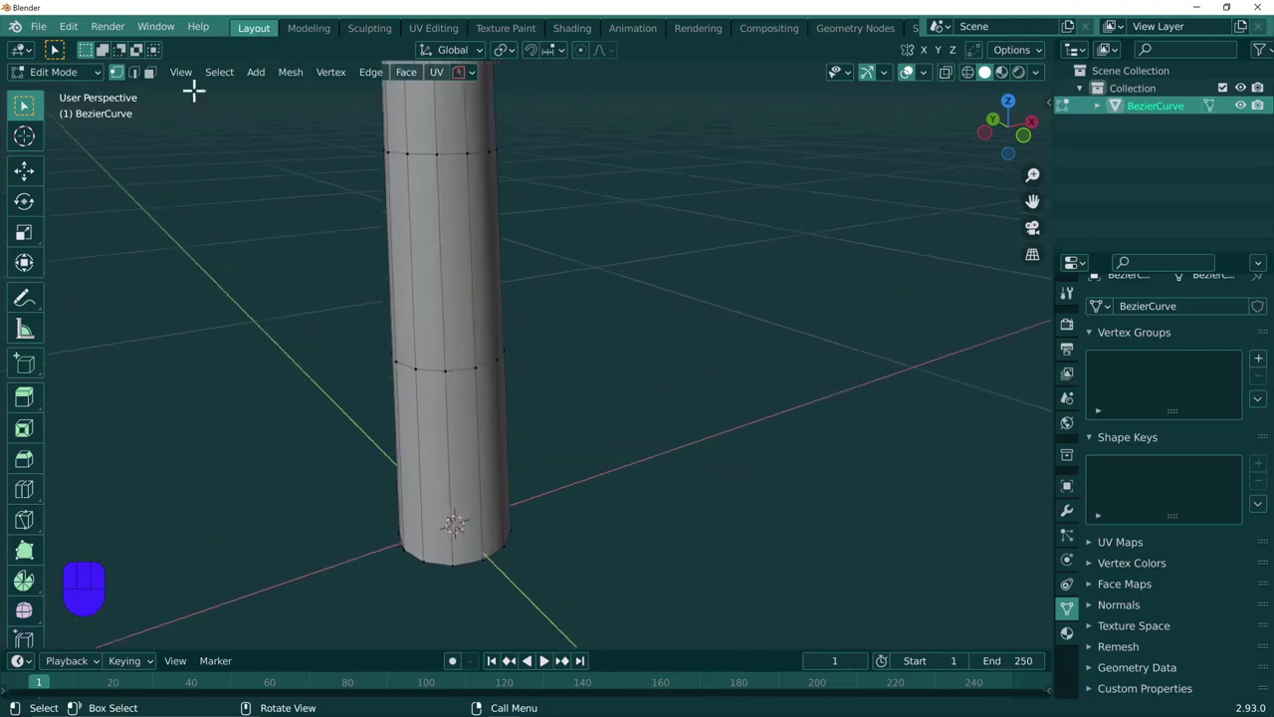
click(138, 82)
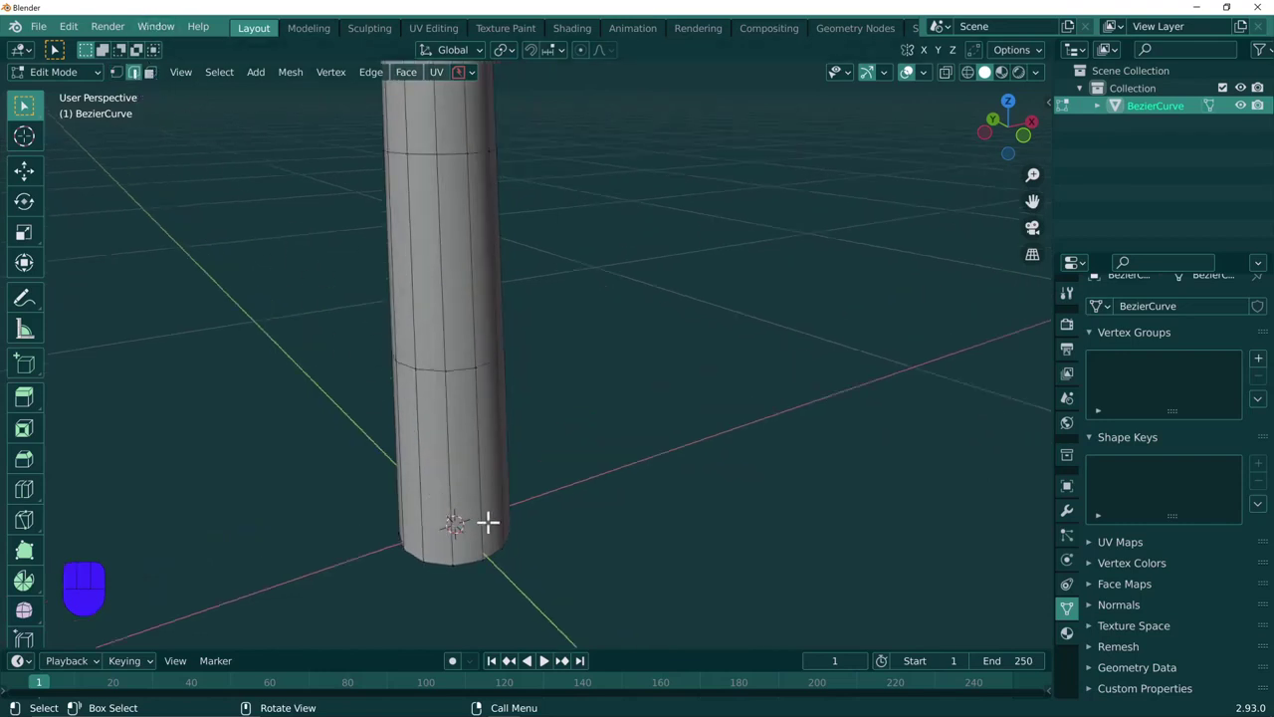
click(470, 553)
click(469, 553)
key(s)
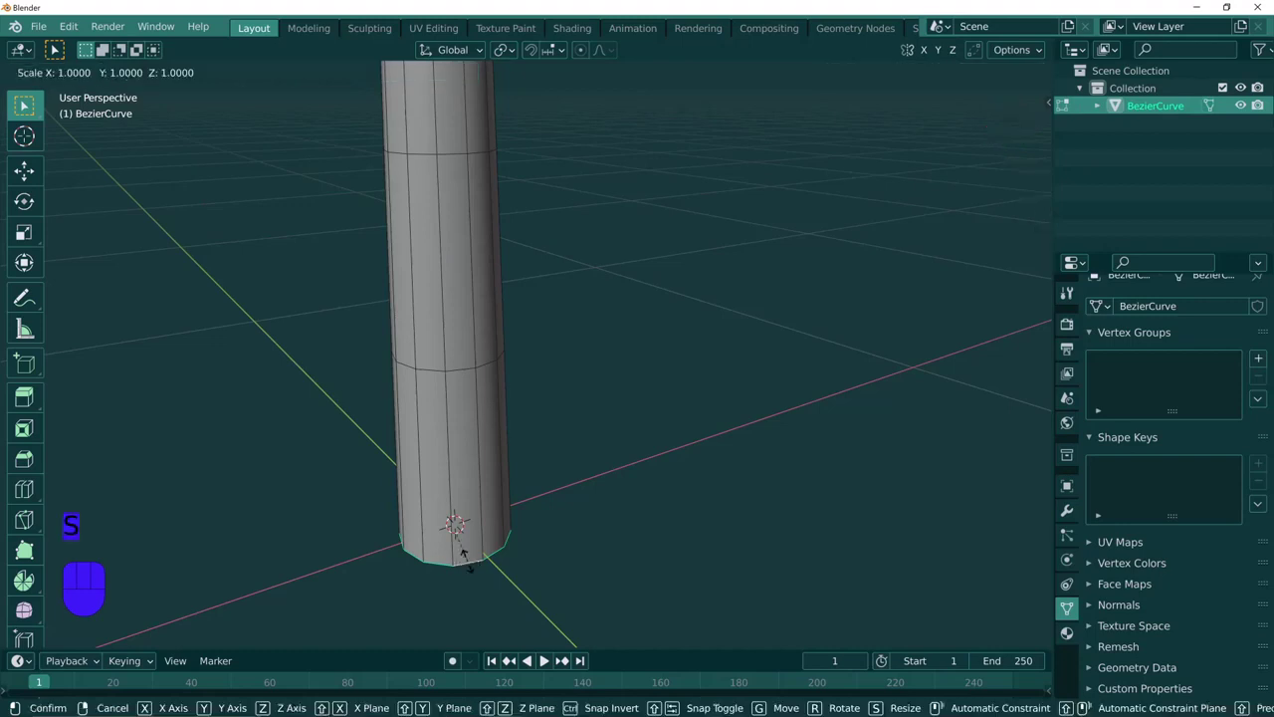
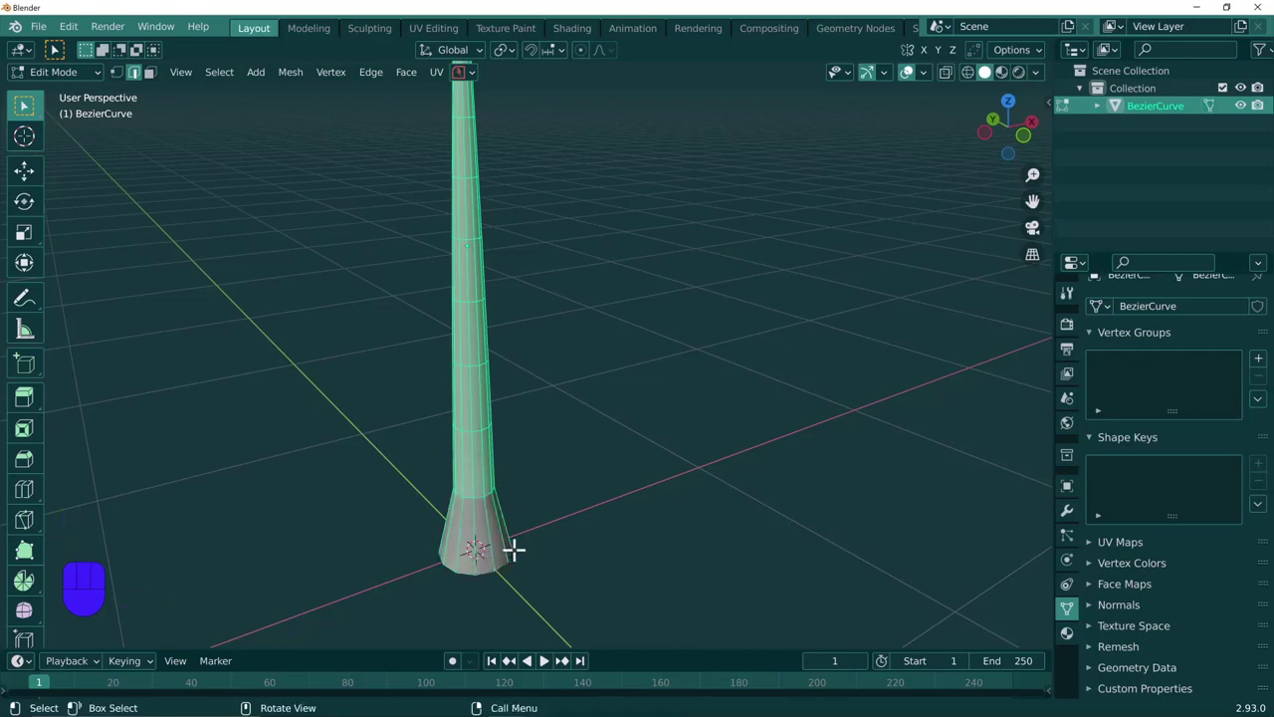
Select the stem above the flared base and twist it around the vertical Z axis.
key(c)
drag(384, 552, 666, 532)
key(c)
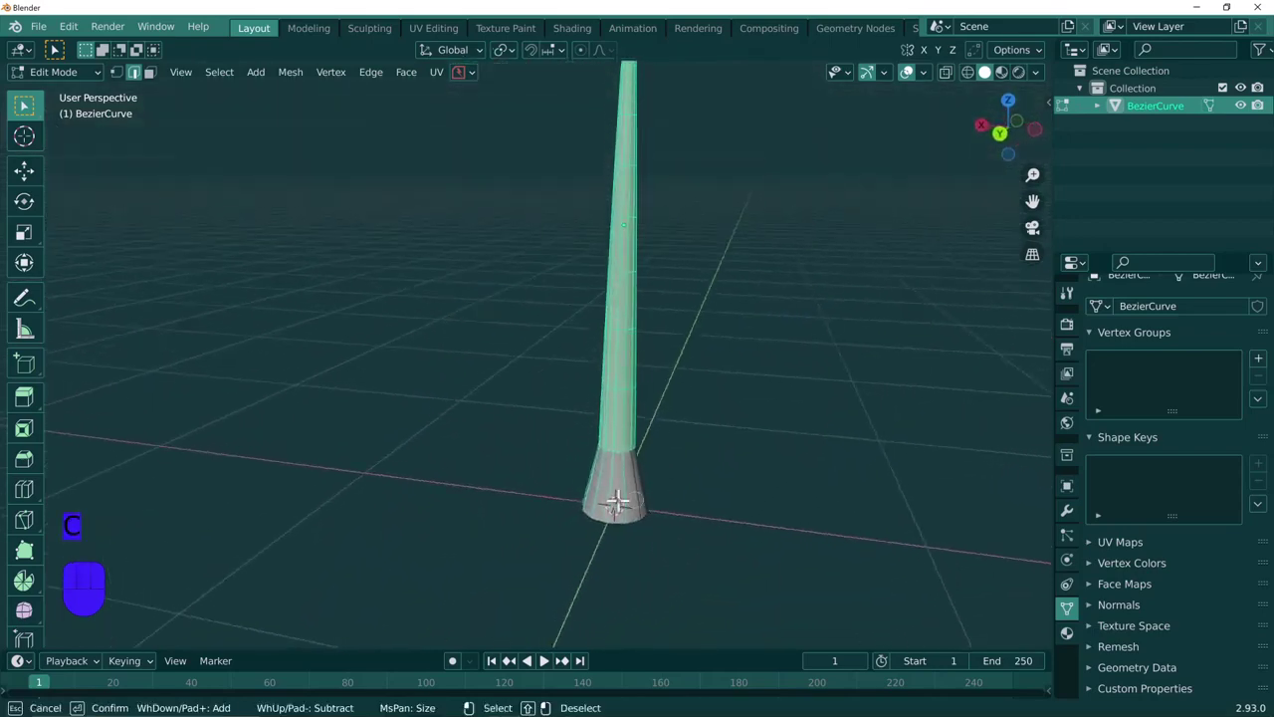
middle_click(500, 488)
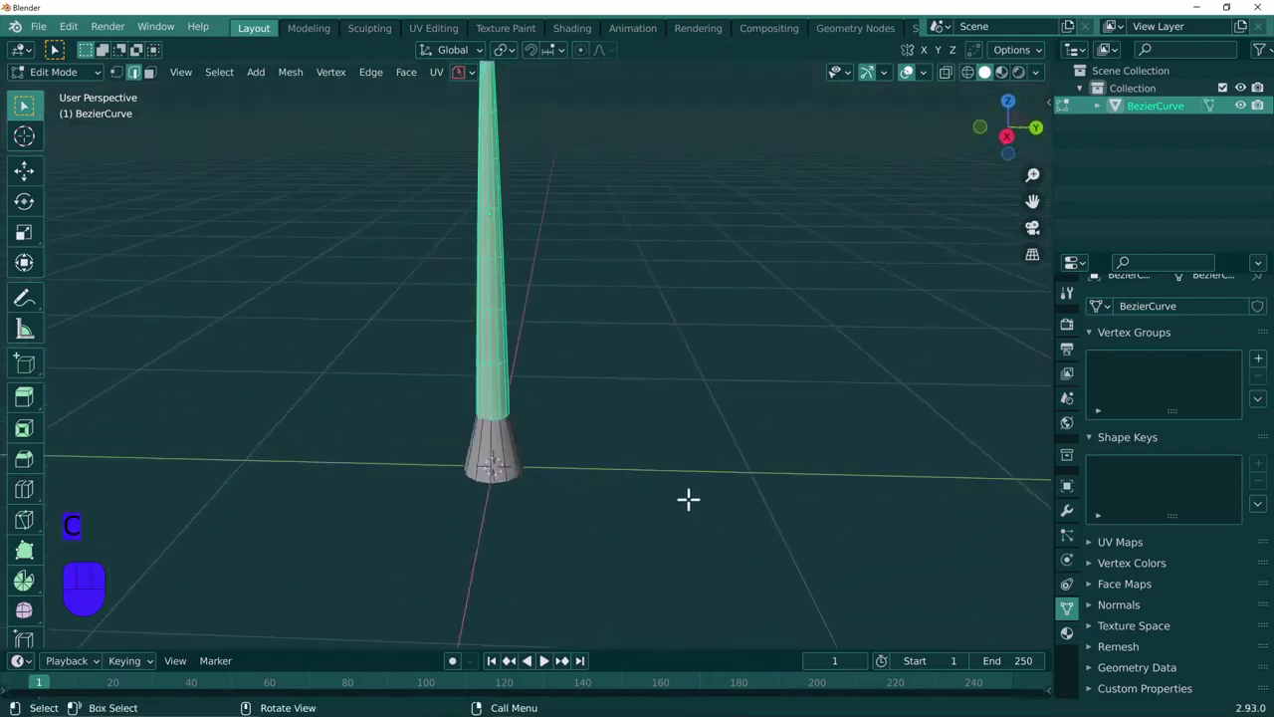
key(r)
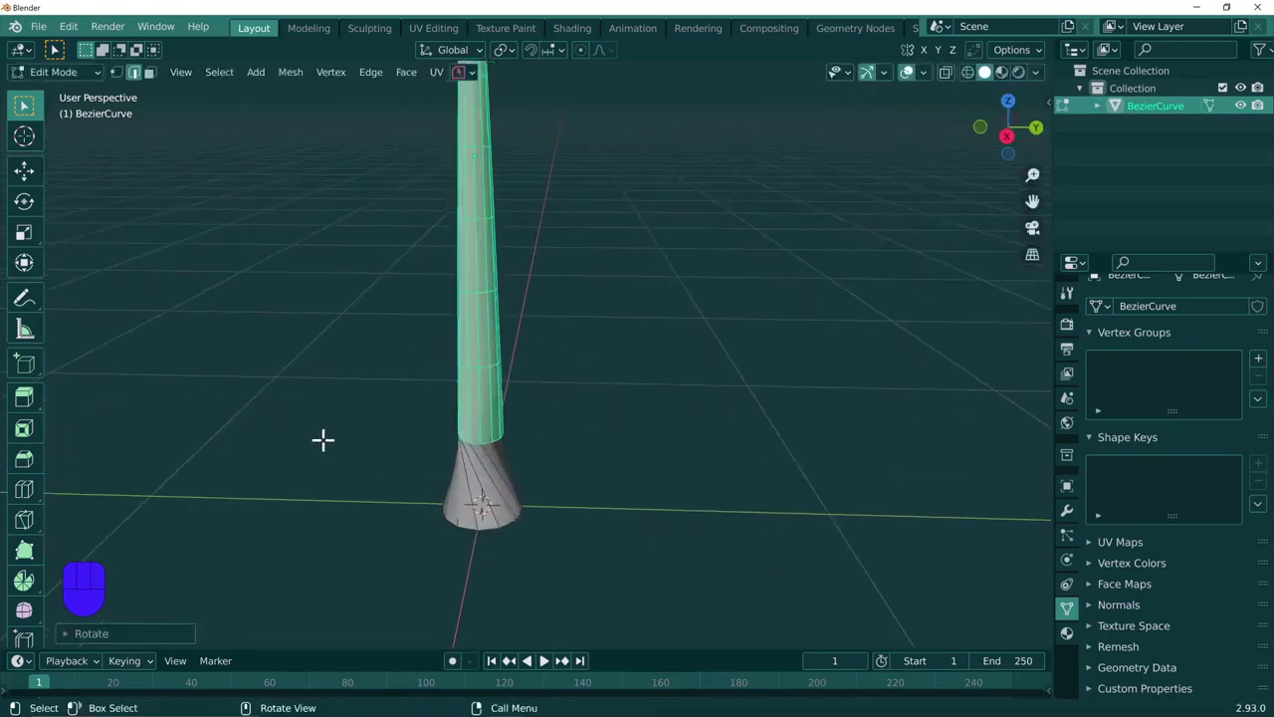
key(x)
key(c)
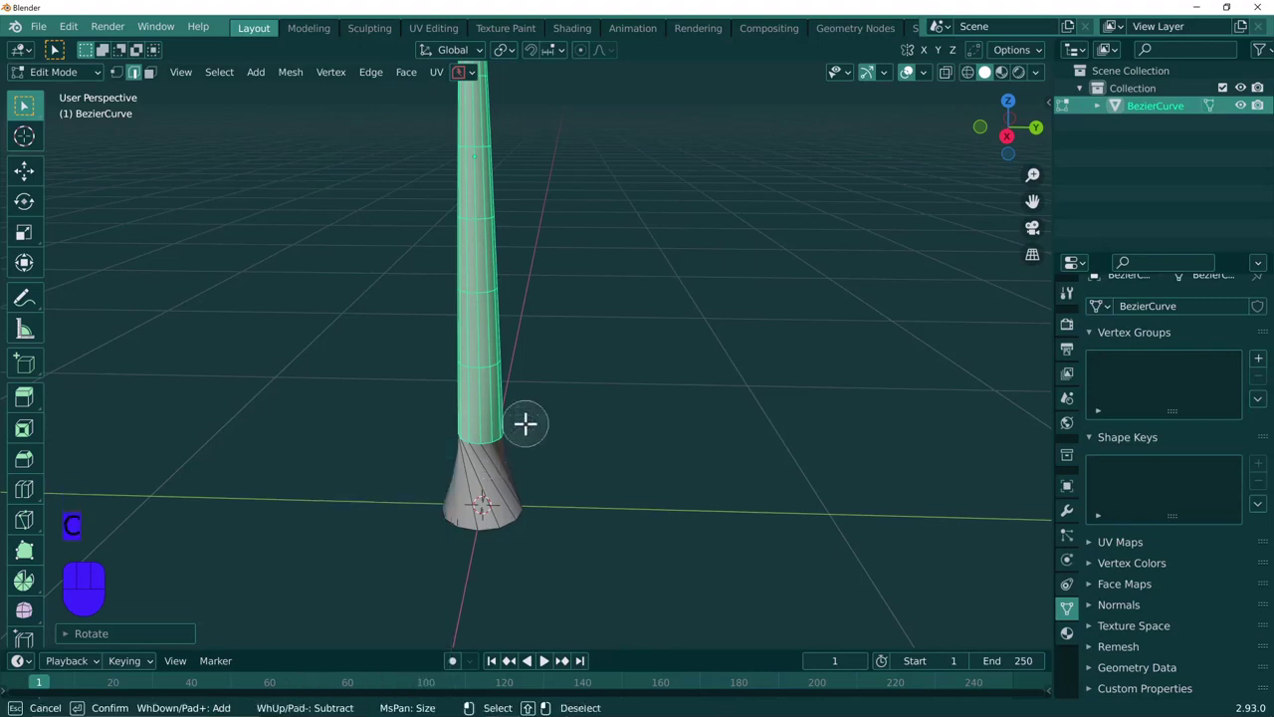
Shrink the selection one ring, twist it again about Z and scale it slightly thinner.
middle_click(425, 440)
key(c)
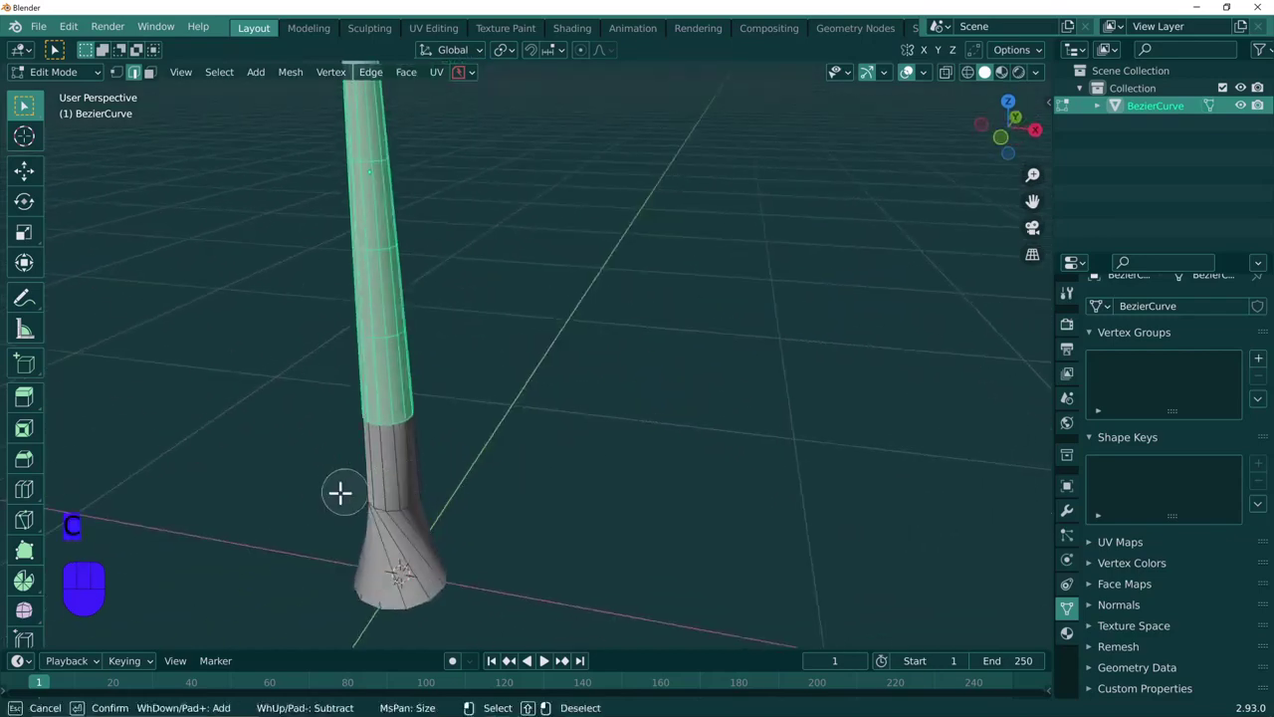
drag(302, 486, 589, 492)
key(c)
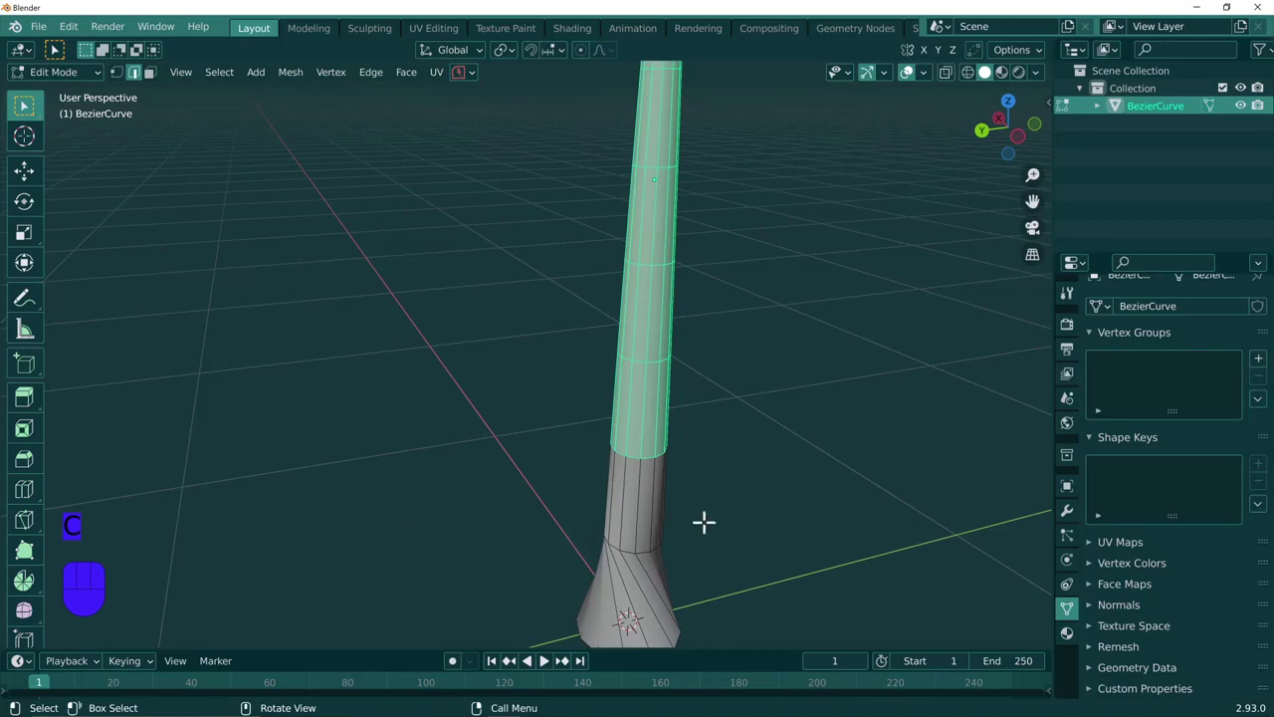
key(r)
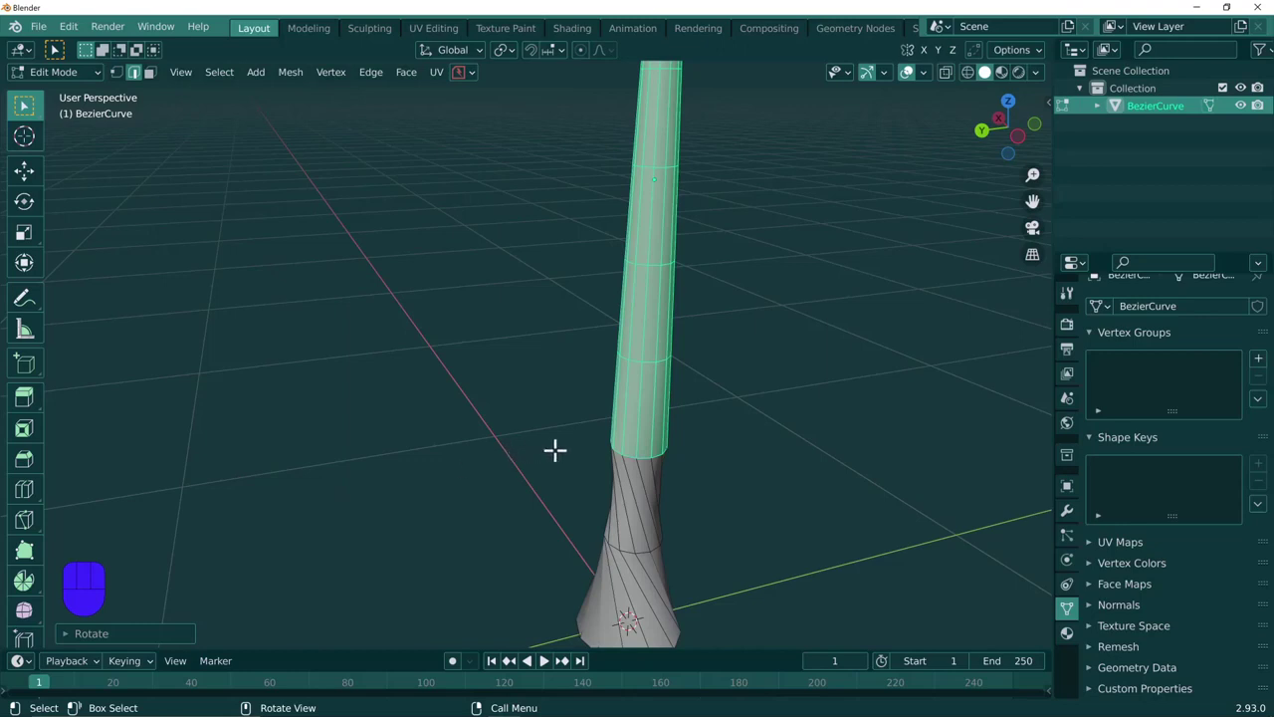
key(c)
Shrink by another ring and twist the remaining upper section about Z.
middle_click(561, 442)
key(c)
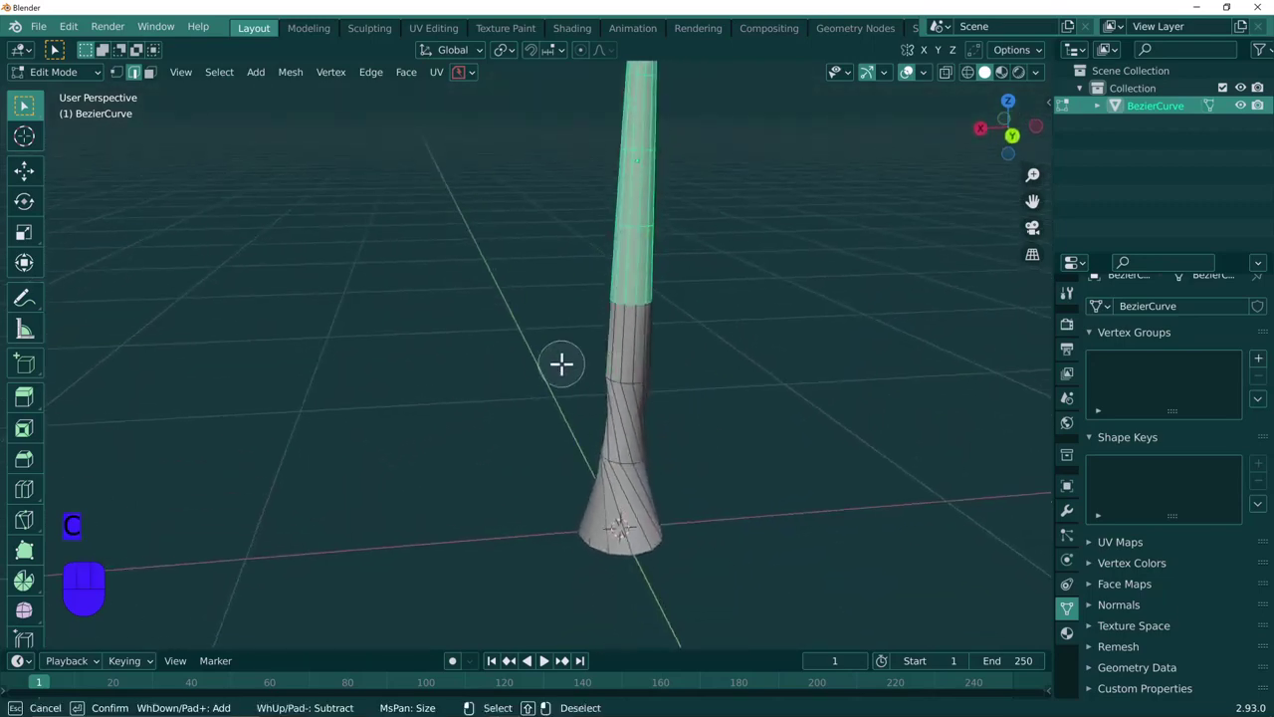
middle_click(484, 378)
key(c)
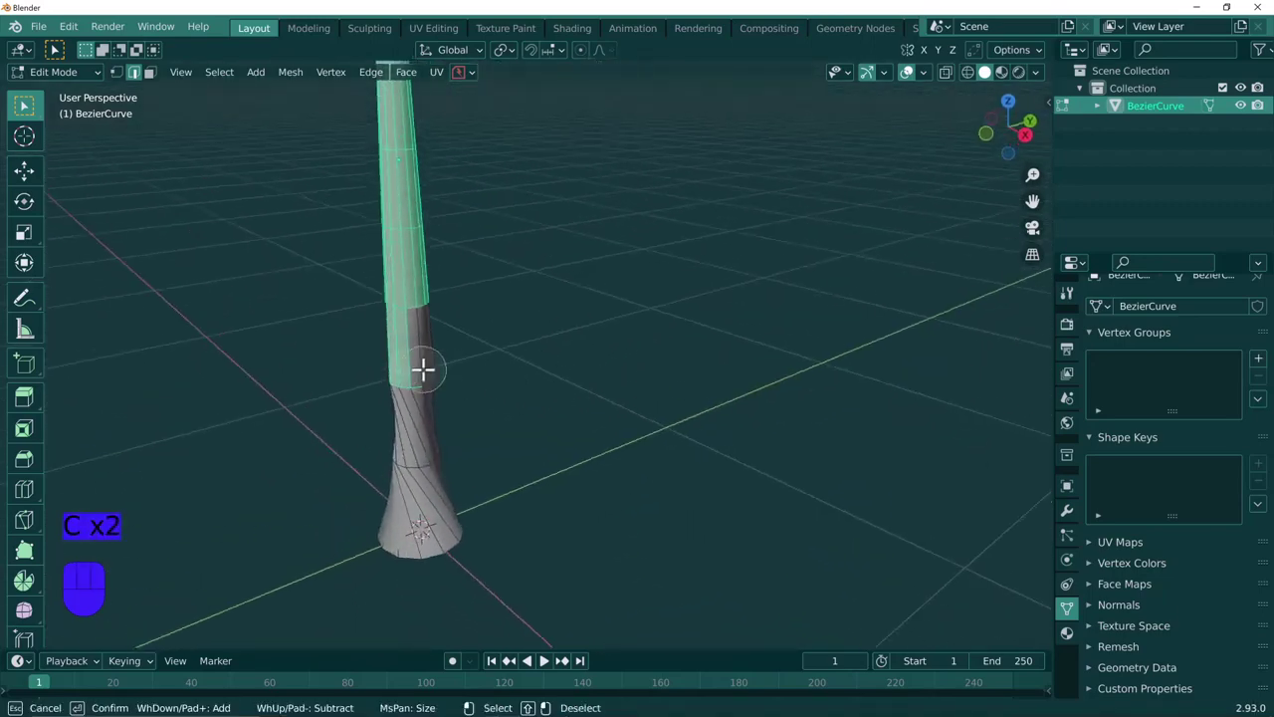
key(r)
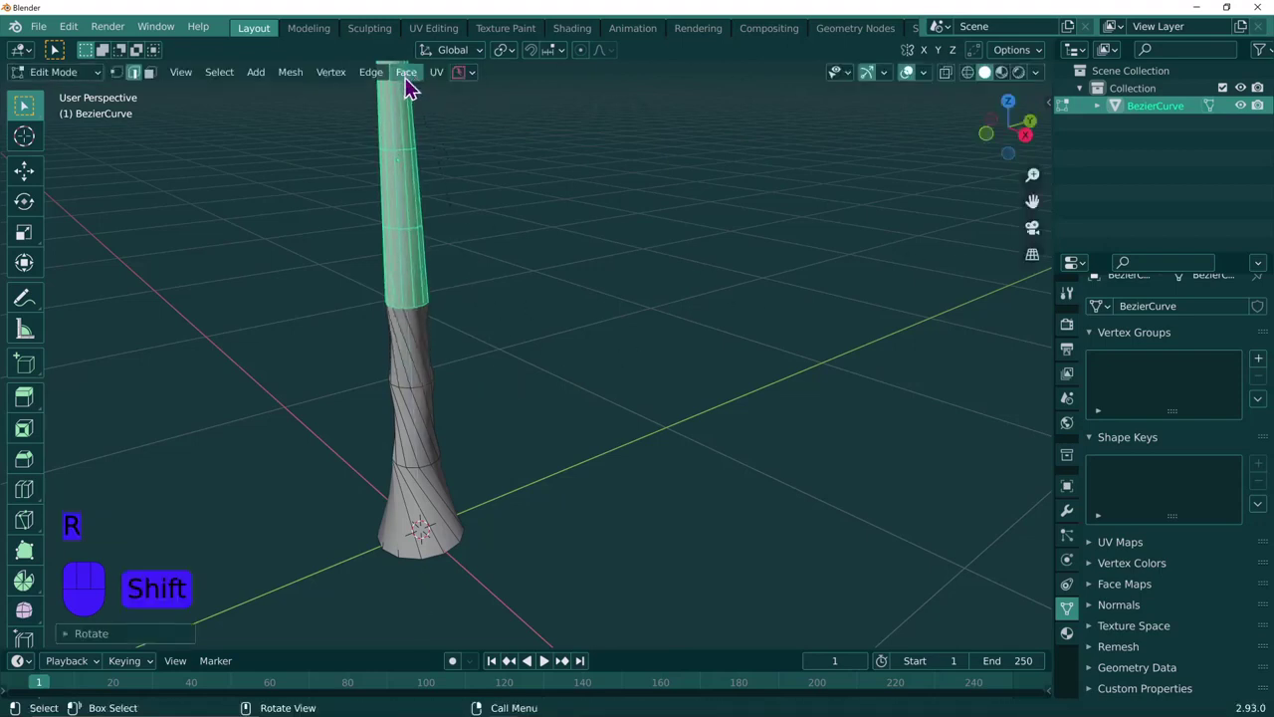
middle_click(480, 183)
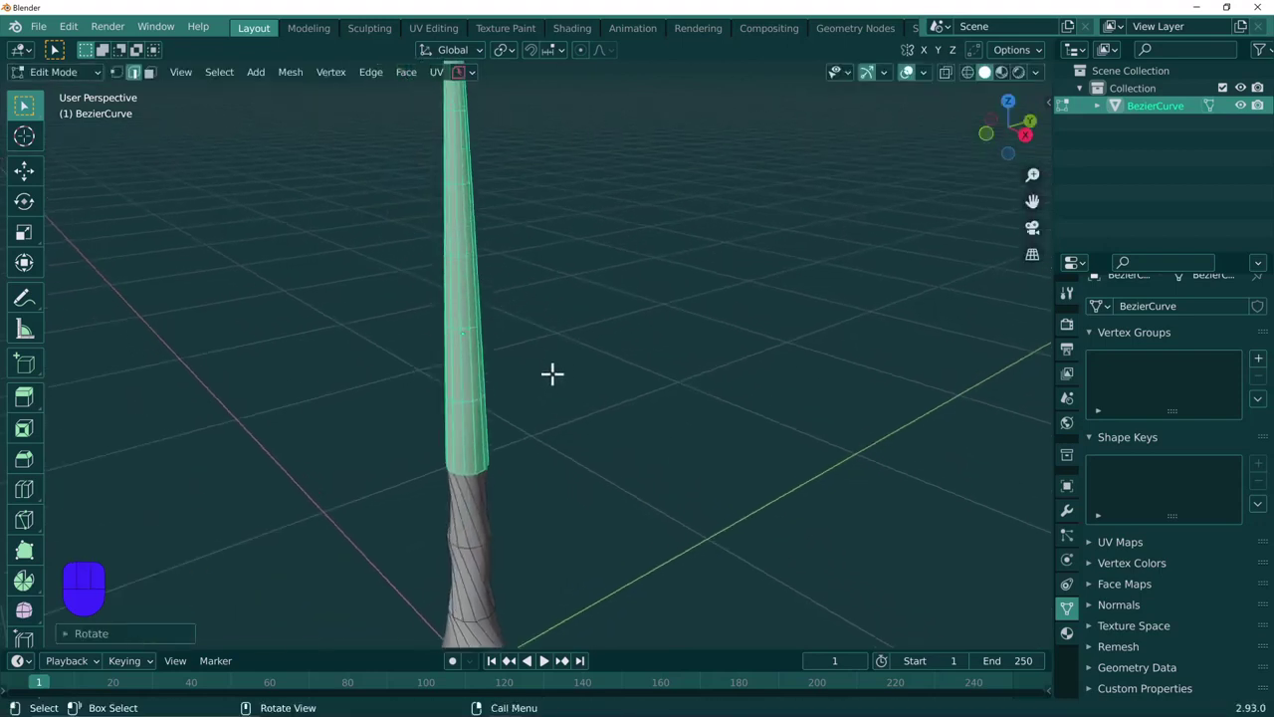
Shrink the loop selection one ring, twist it about Z and taper it thinner.
key(c)
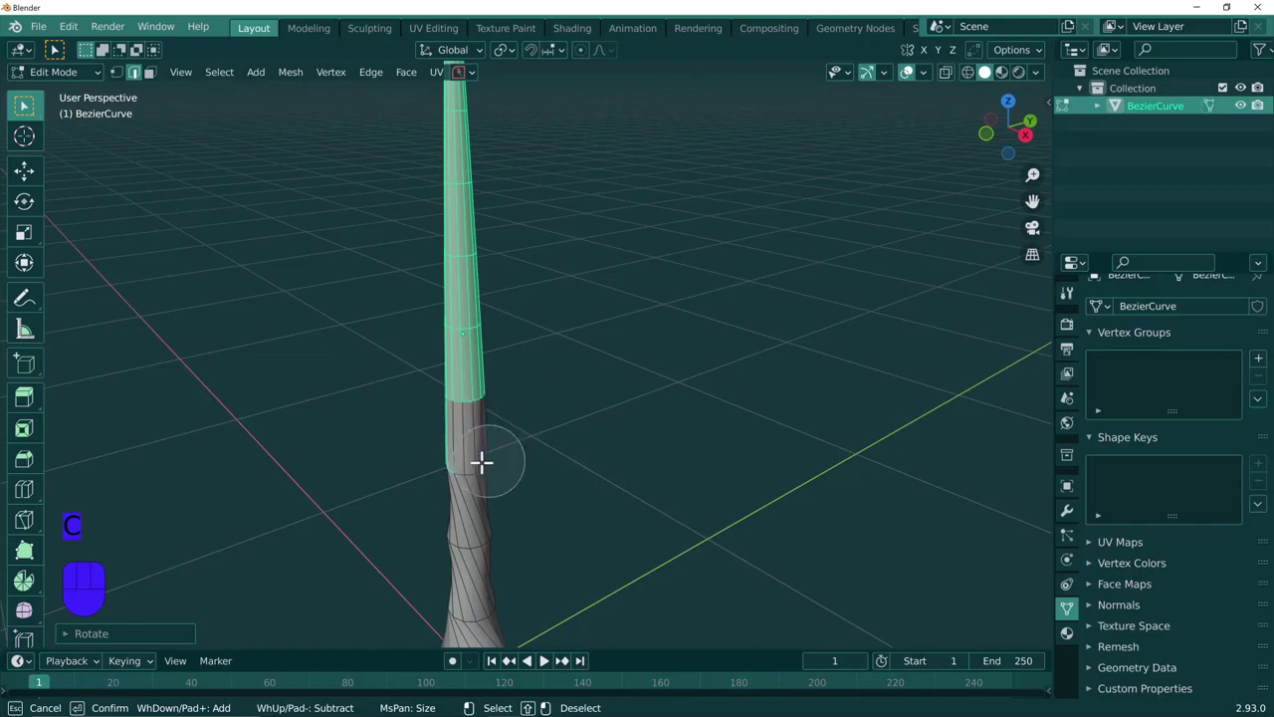
middle_click(401, 460)
key(c)
middle_click(523, 465)
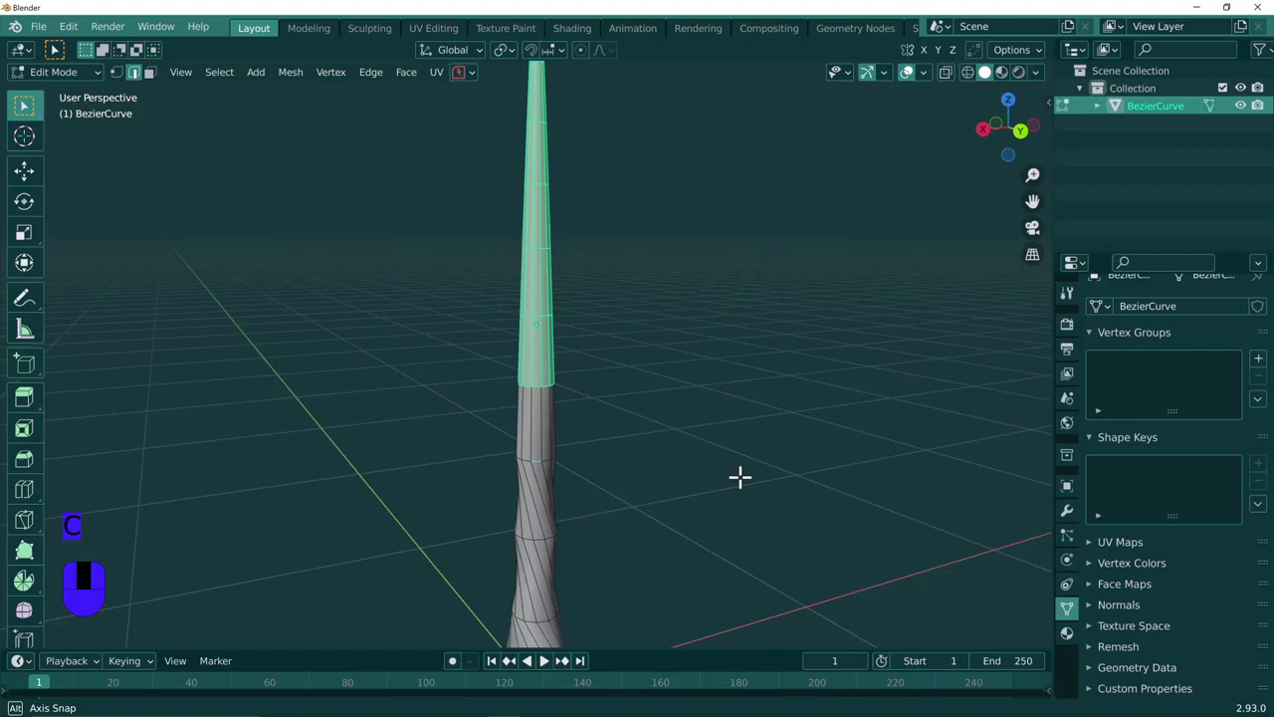
key(c)
key(r)
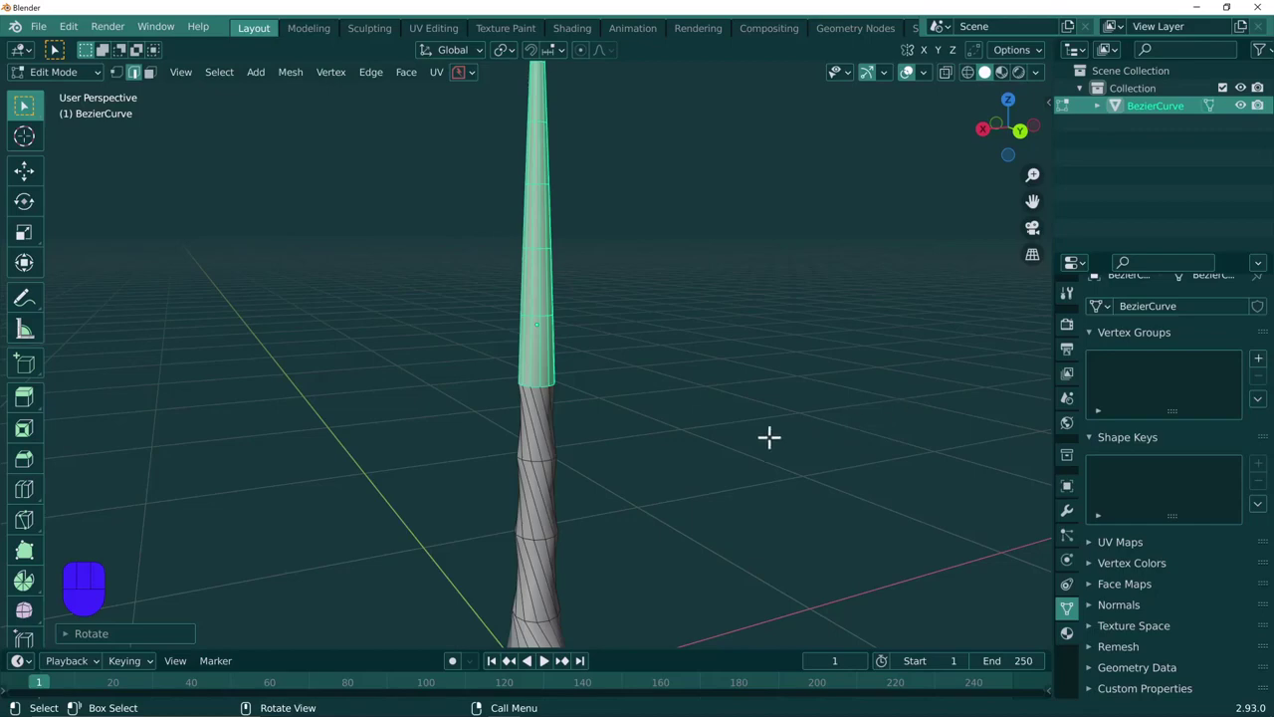
Step the selection up another ring and twist that section around the vertical axis.
key(c)
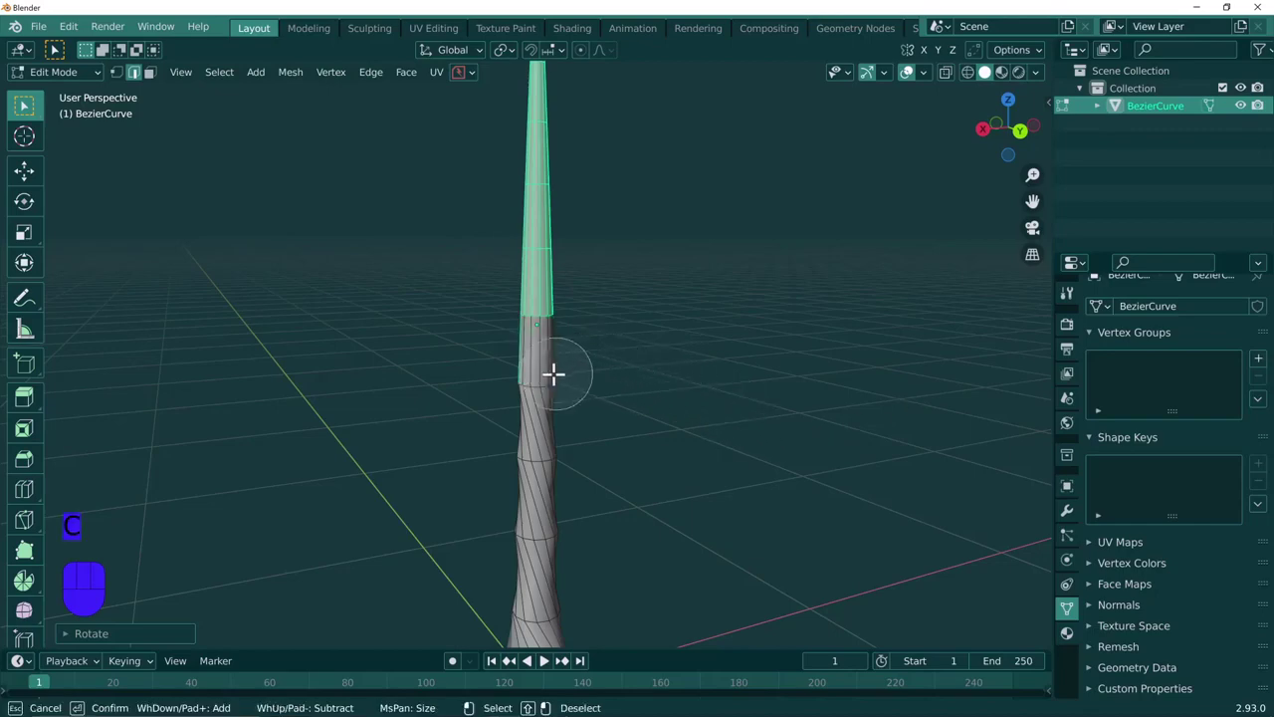
middle_click(470, 373)
key(c)
middle_click(430, 414)
key(c)
key(r)
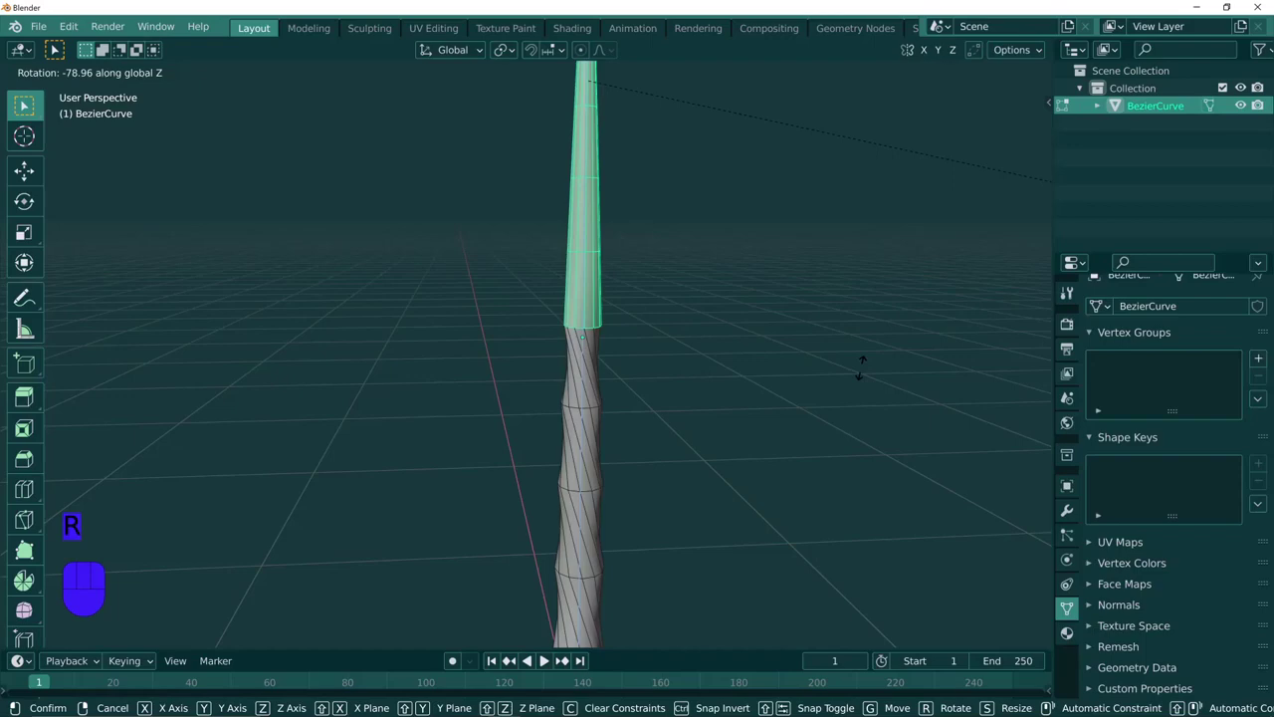
drag(849, 328, 792, 450)
key(c)
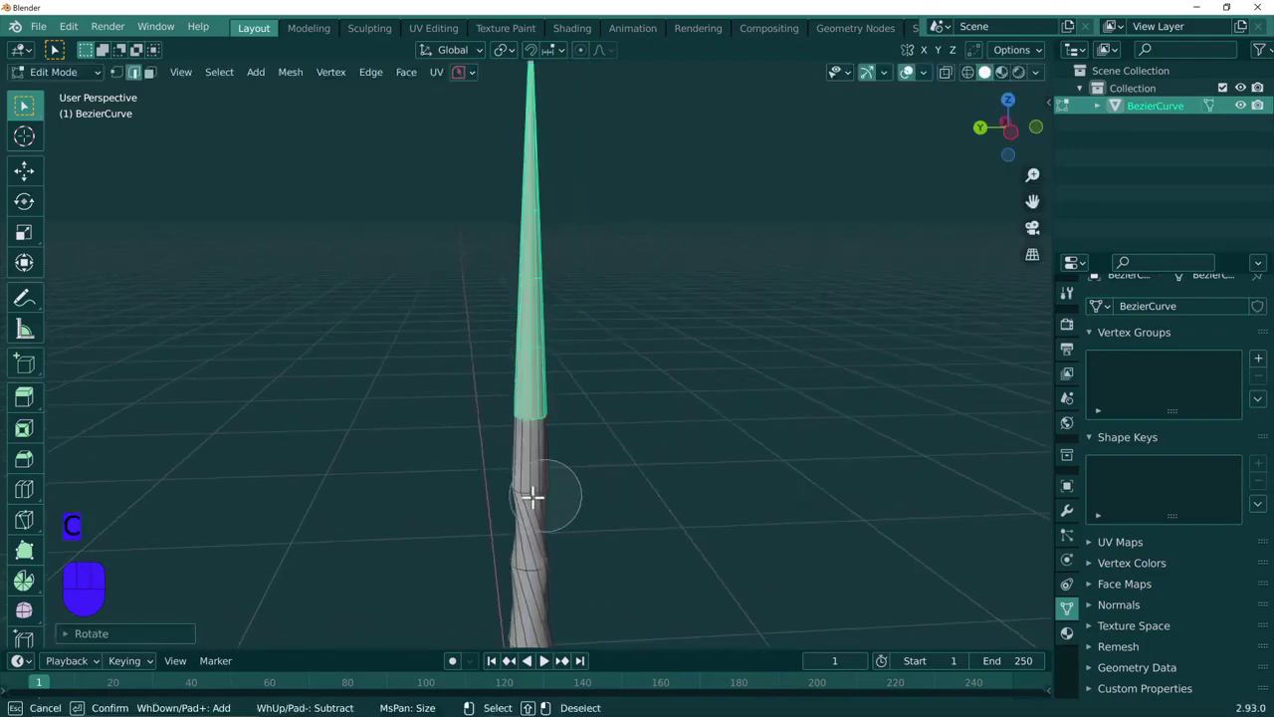
Shrink again, taper the section thinner and add a further Z twist.
middle_click(434, 494)
key(c)
middle_click(481, 464)
key(c)
key(r)
key(ctrl+z)
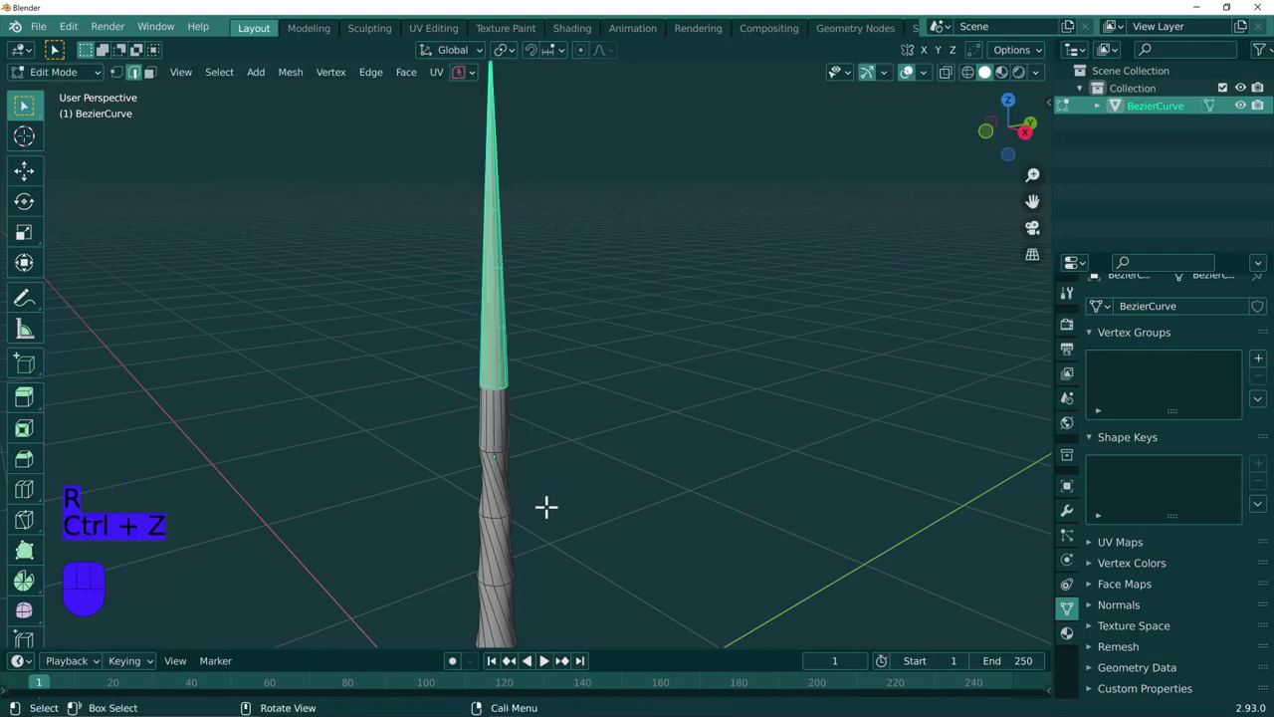
key(r)
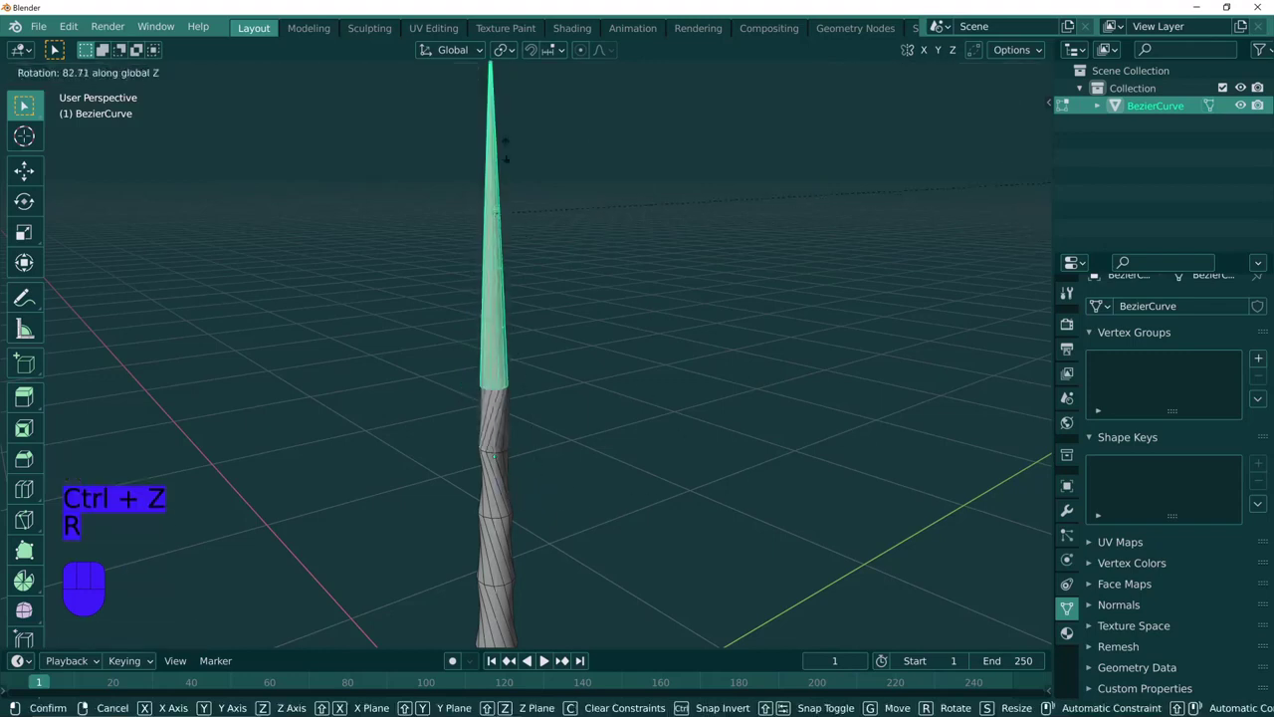
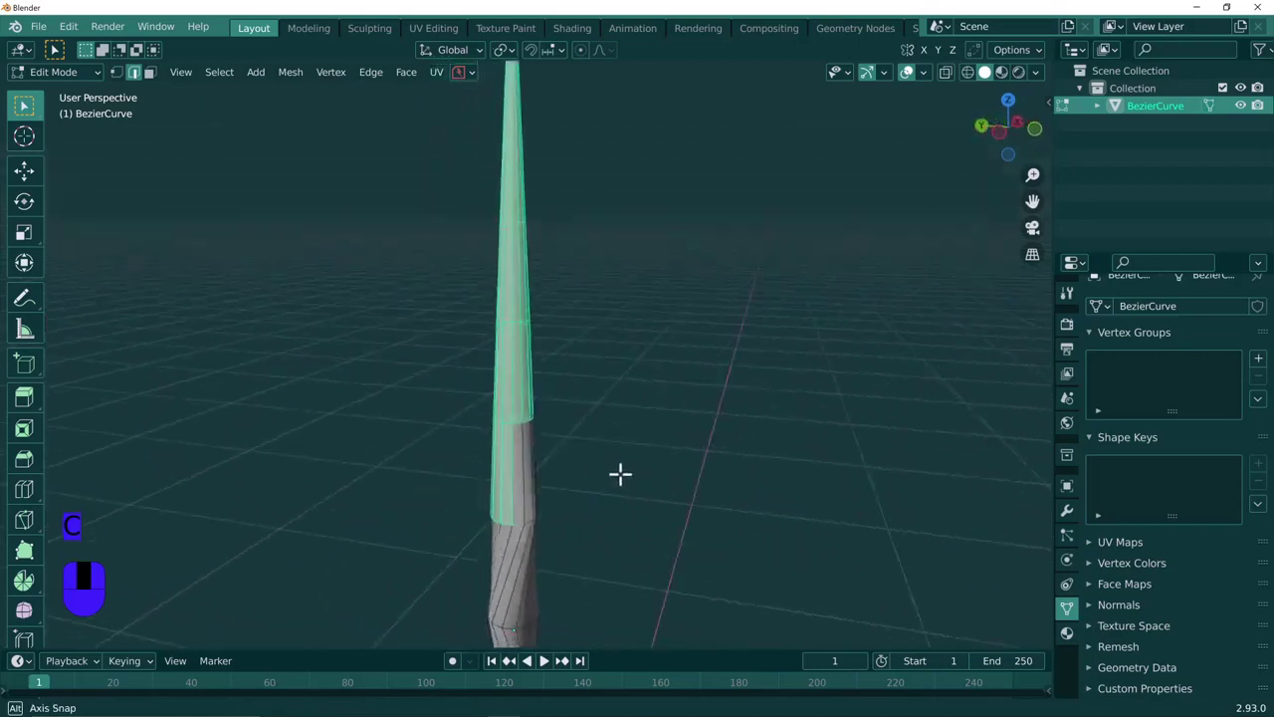
Twist and taper the next ring section higher up the stem.
key(c)
middle_click(401, 496)
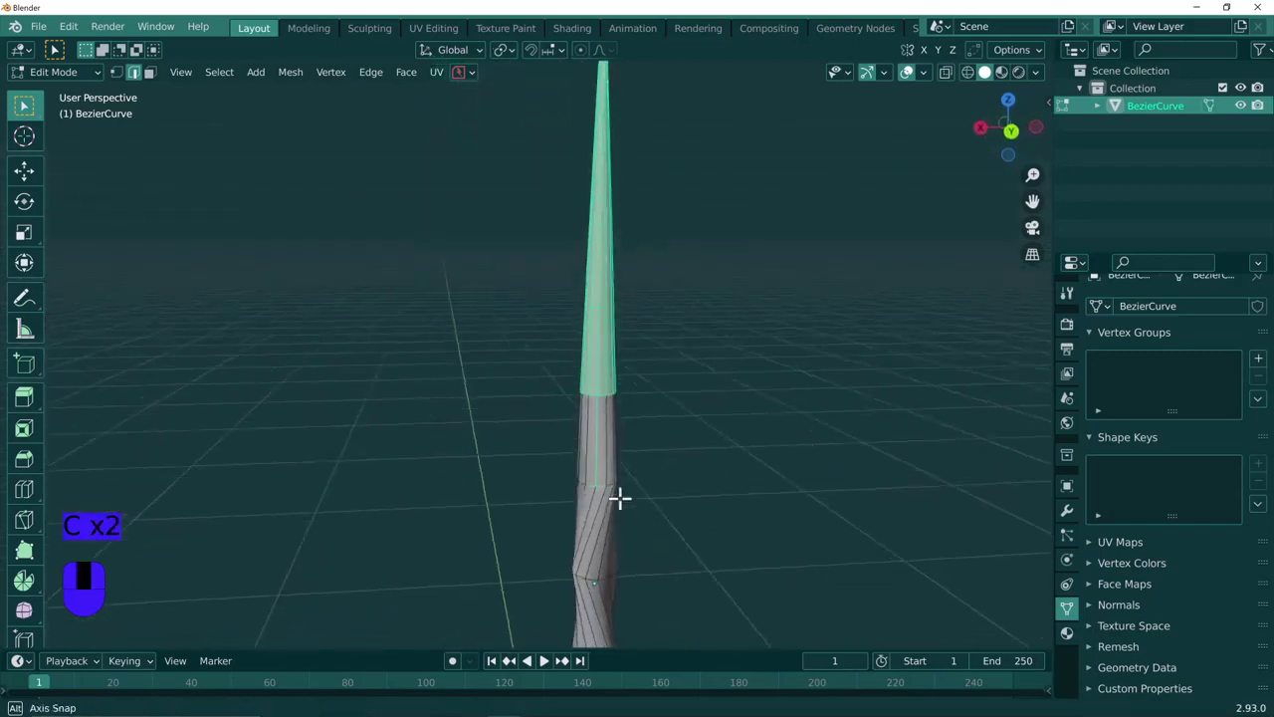
key(c)
key(r)
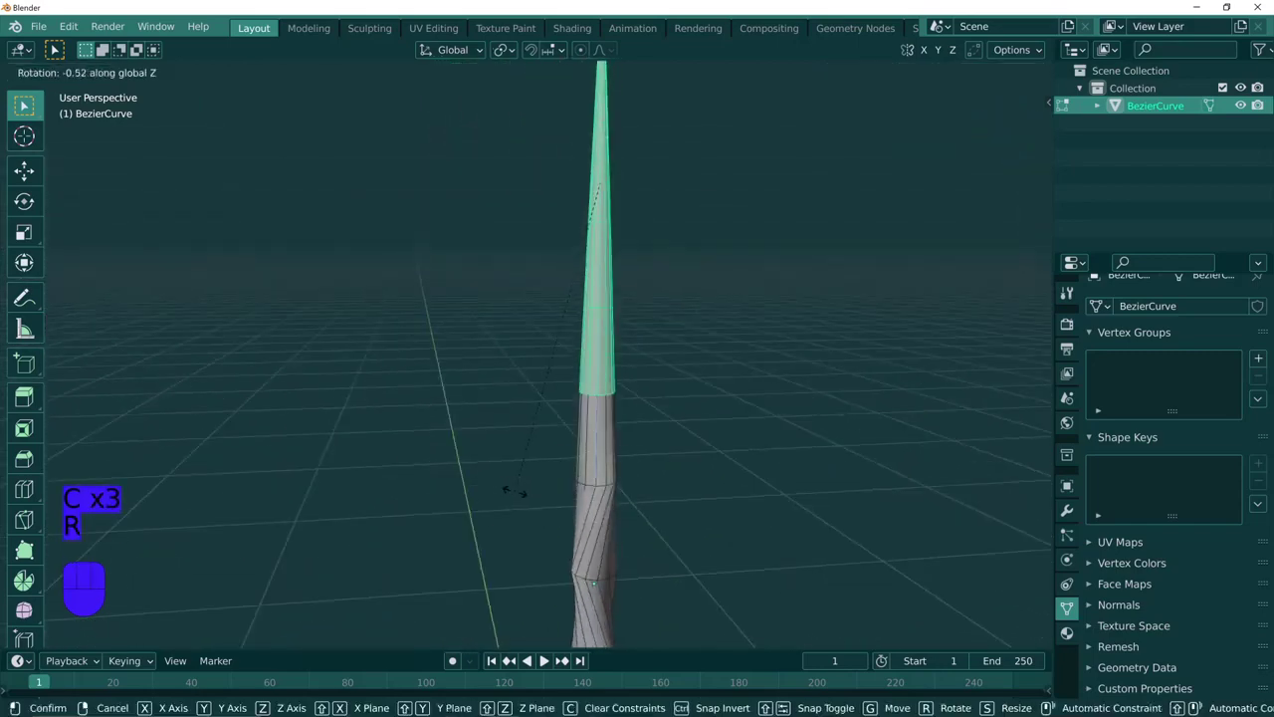
middle_click(802, 427)
key(c)
middle_click(476, 417)
key(c)
middle_click(374, 410)
key(c)
key(r)
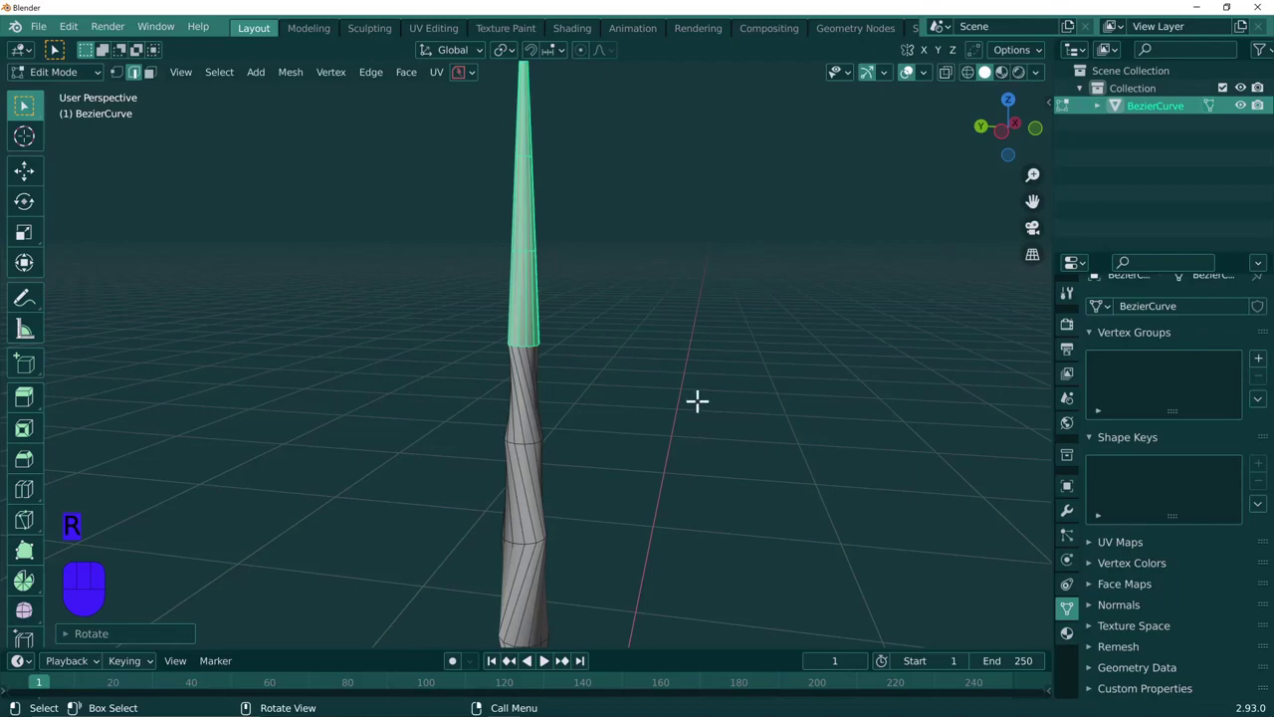
Taper the current upper section thinner and twist it about the vertical axis.
key(c)
middle_click(398, 333)
key(c)
middle_click(440, 328)
key(c)
key(r)
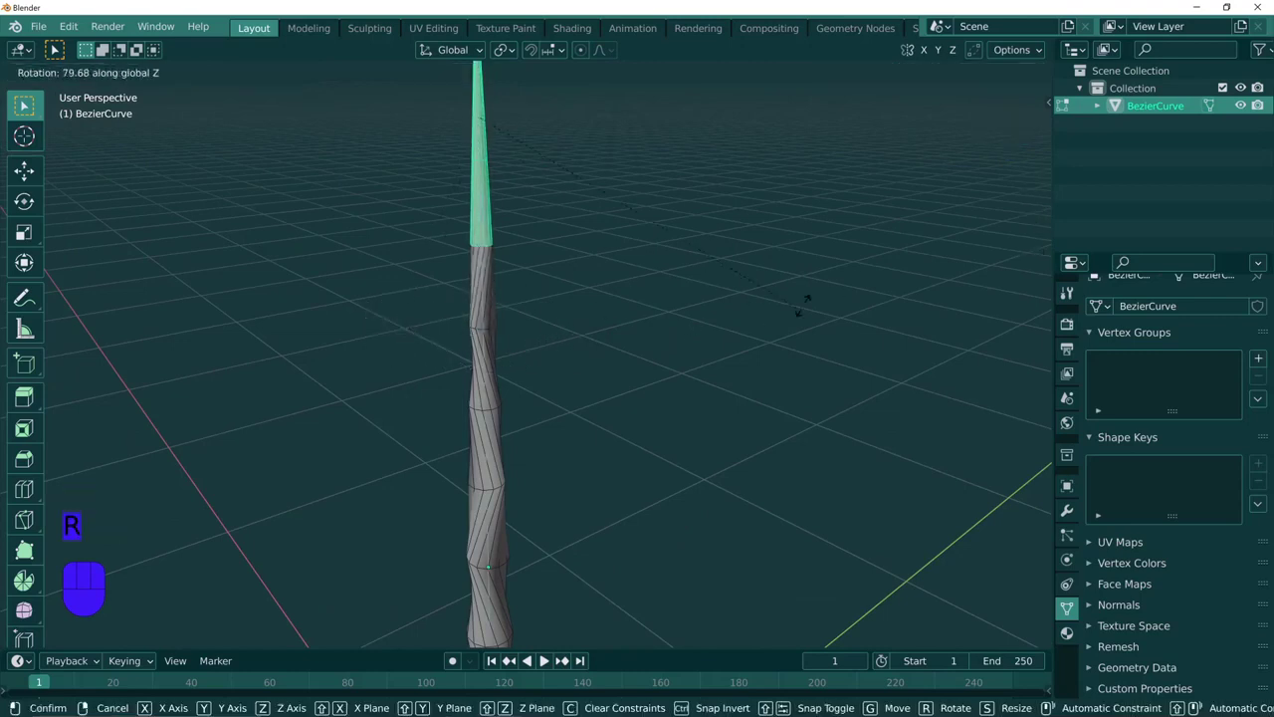
middle_click(605, 218)
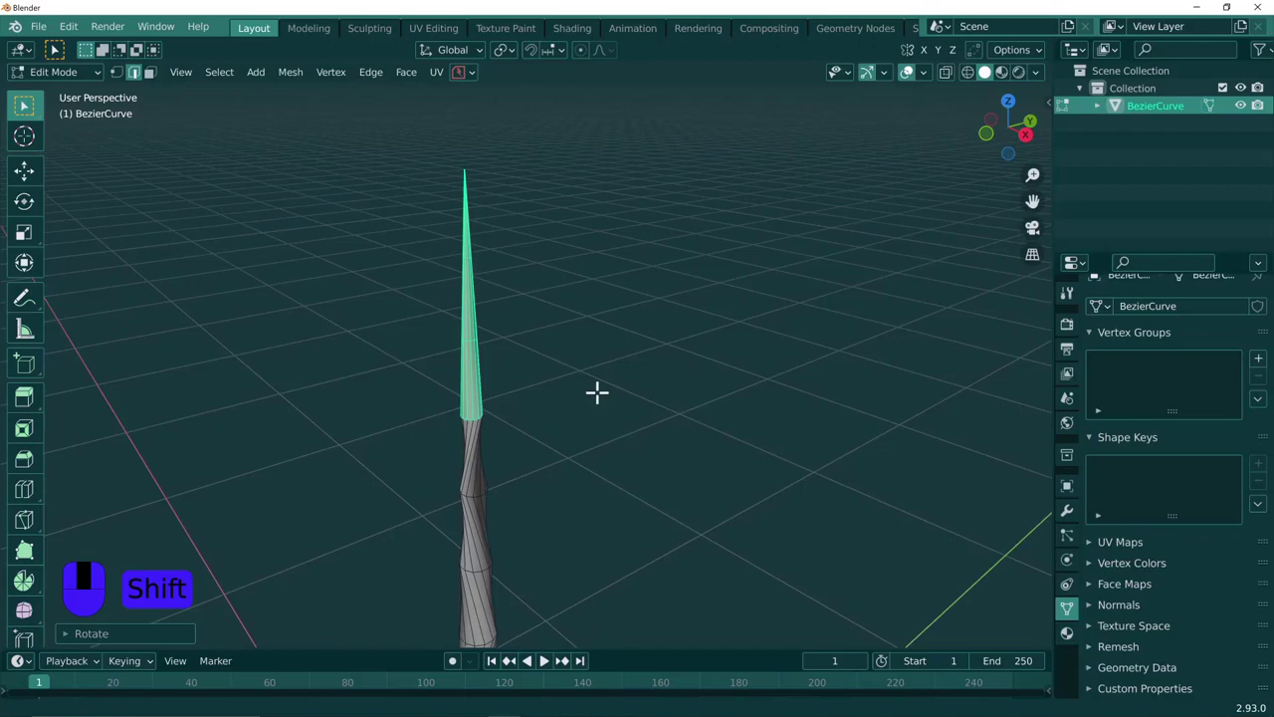
Shrink to the top rings and rotate them about Z toward the pointed tip.
key(c)
middle_click(327, 420)
key(c)
middle_click(475, 426)
key(c)
key(r)
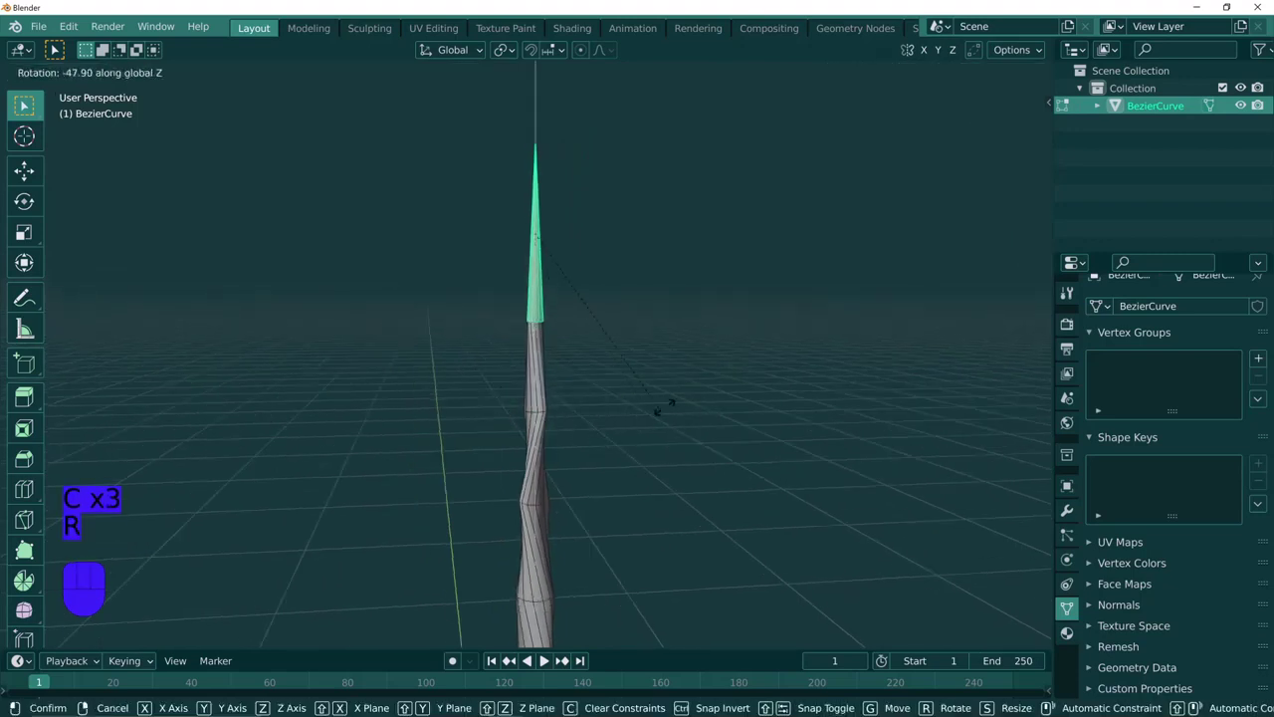
middle_click(697, 324)
Continue rotating the topmost rings so the spiral reaches the tip.
key(c)
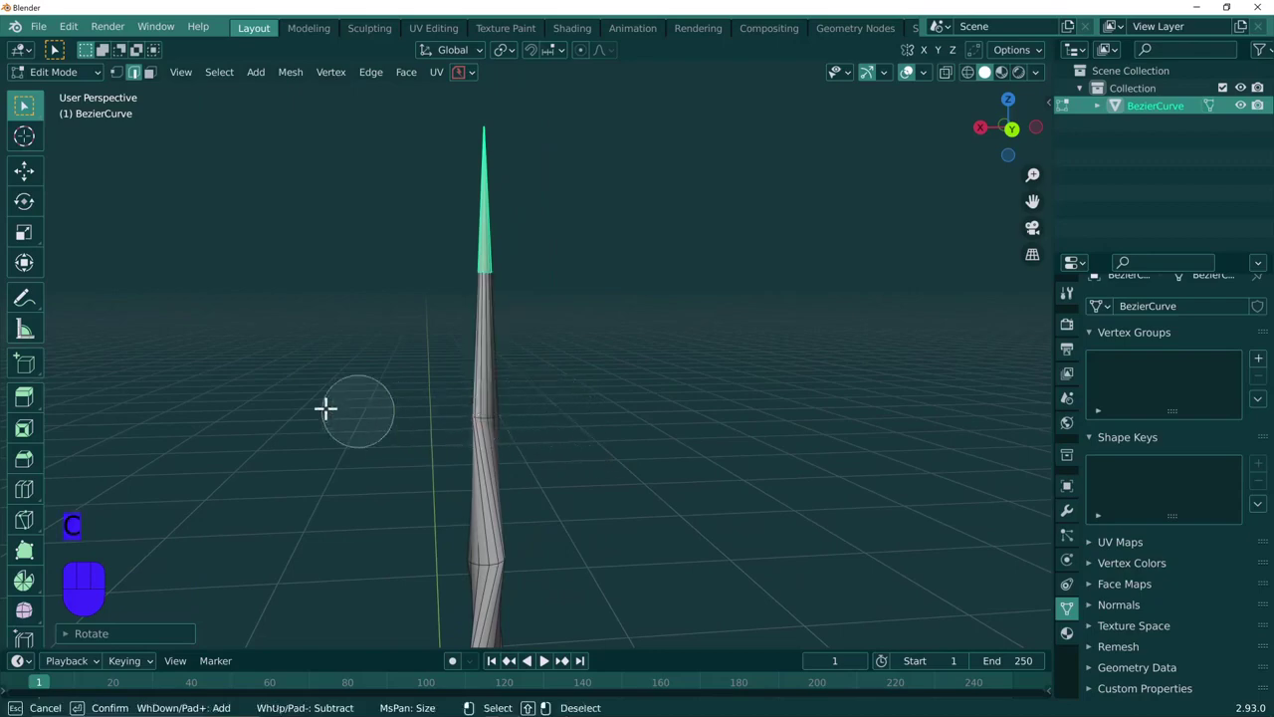
middle_click(322, 400)
key(c)
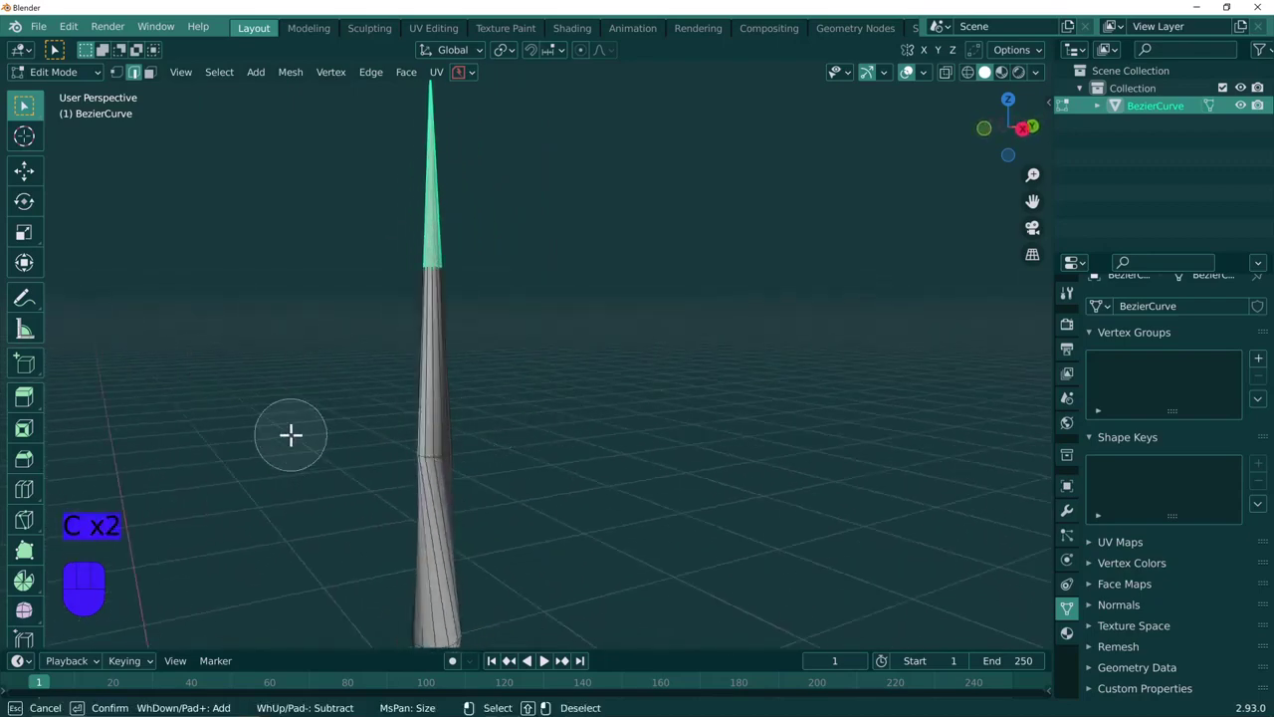
middle_click(292, 427)
key(c)
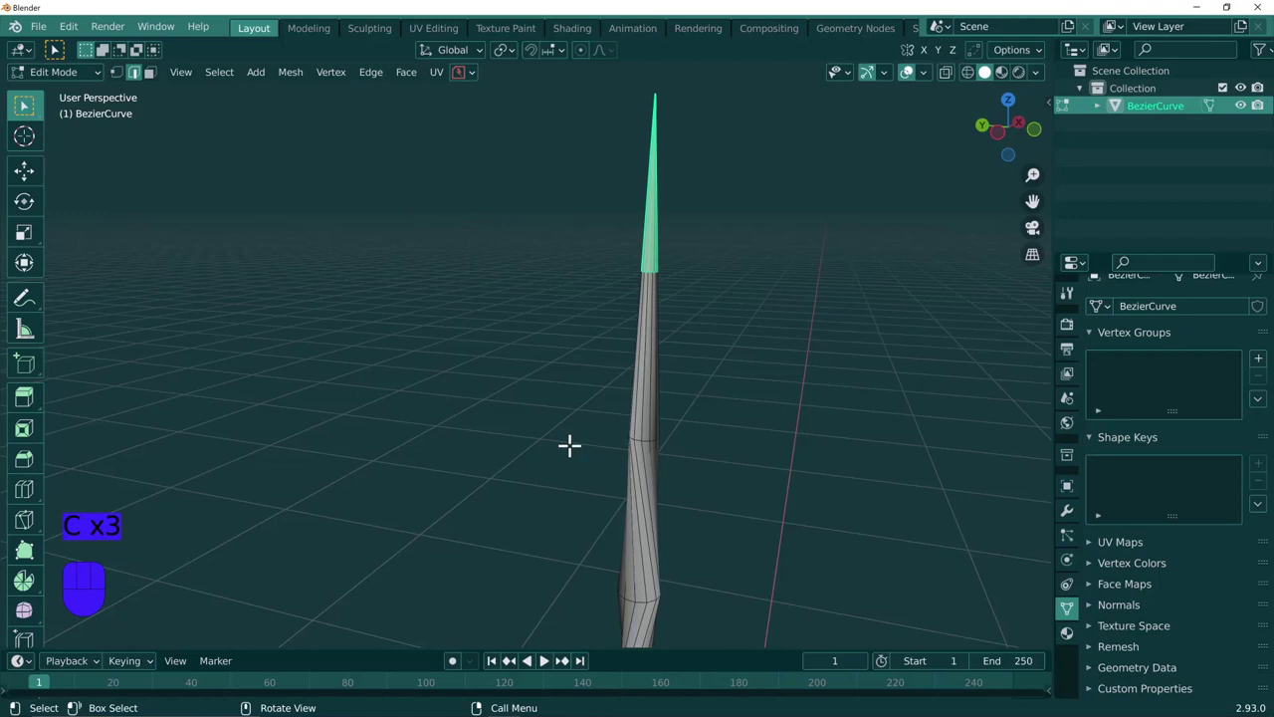
key(r)
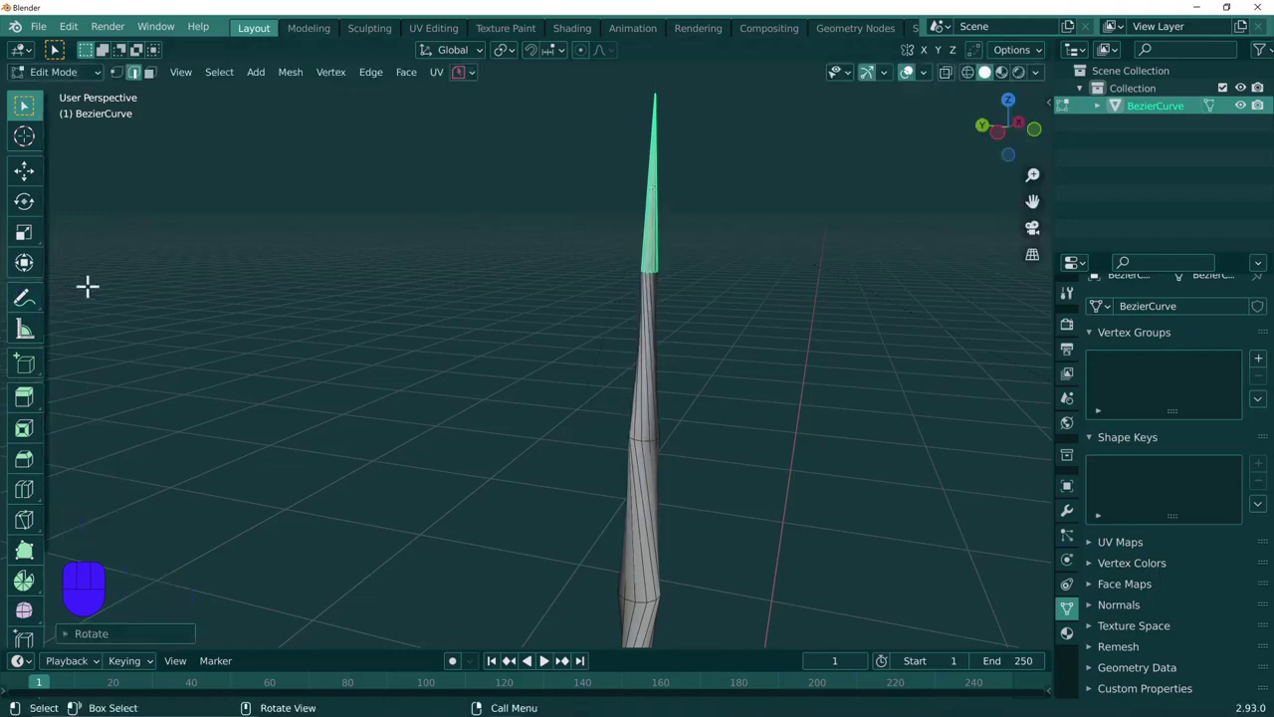
key(ctrl+r)
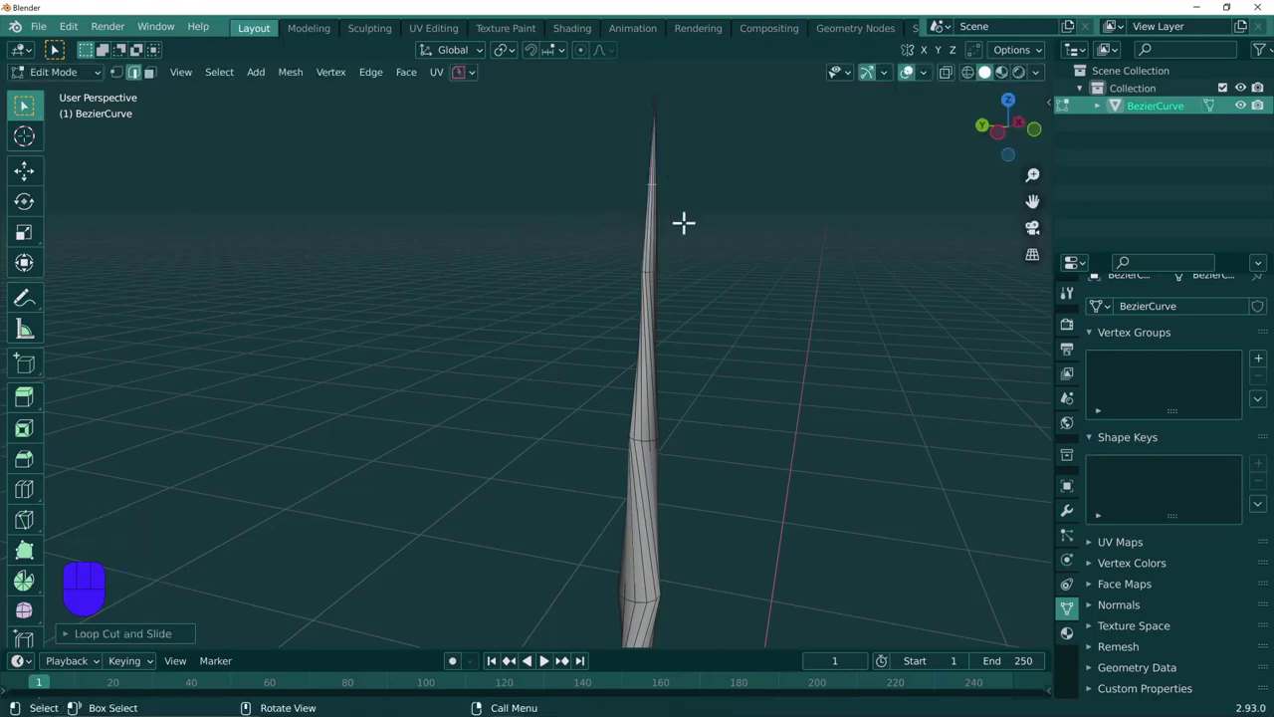
Select the whole stem, frame it with the flared base and view it in X-ray wireframe.
key(a)
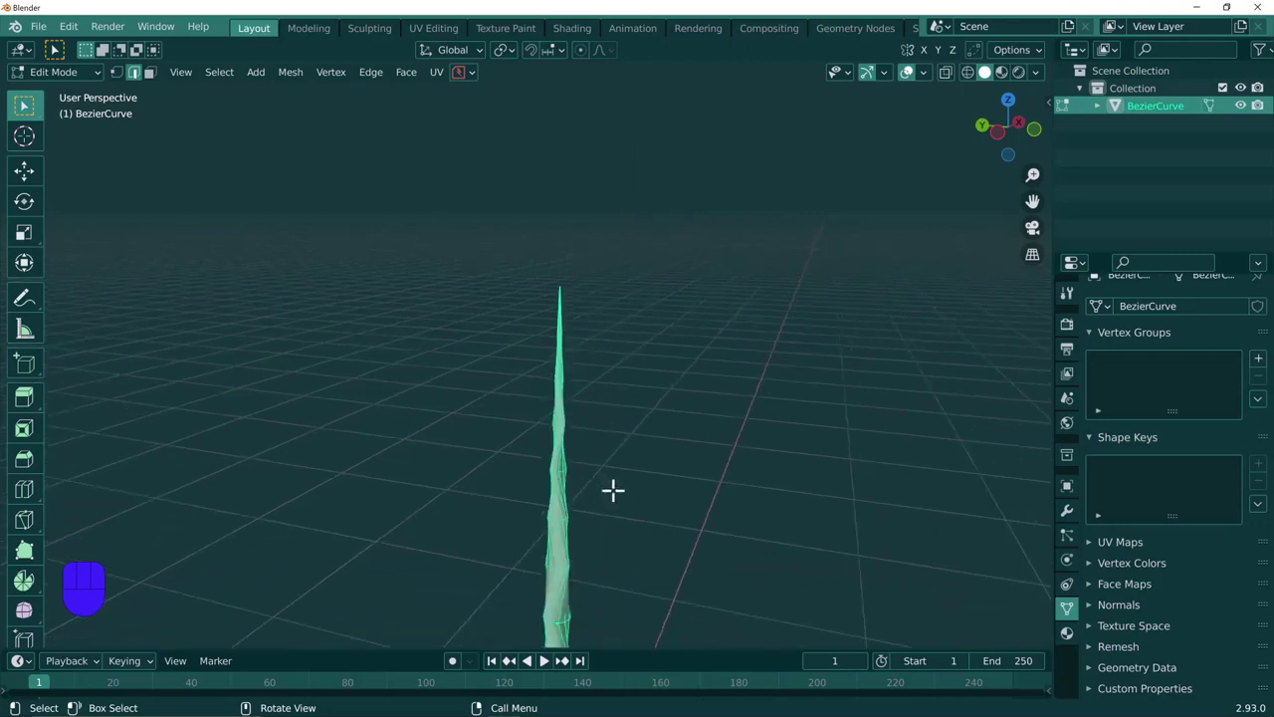
drag(615, 479, 681, 150)
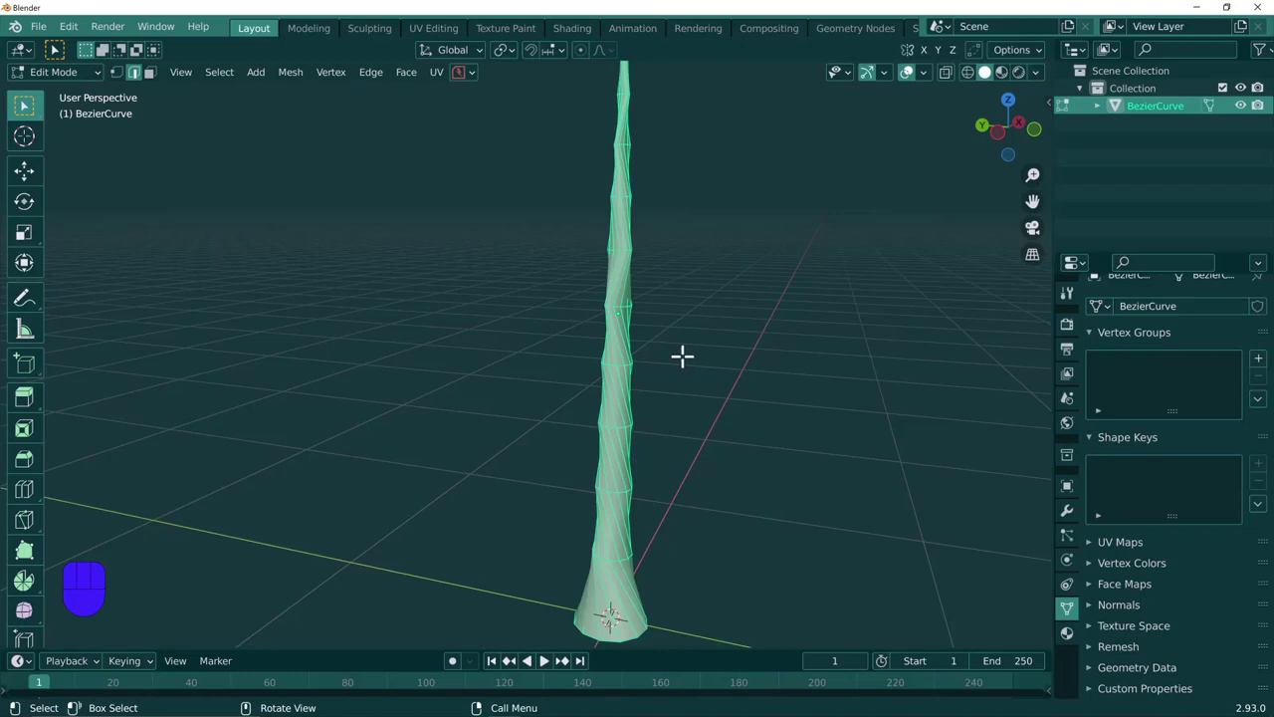
key(c)
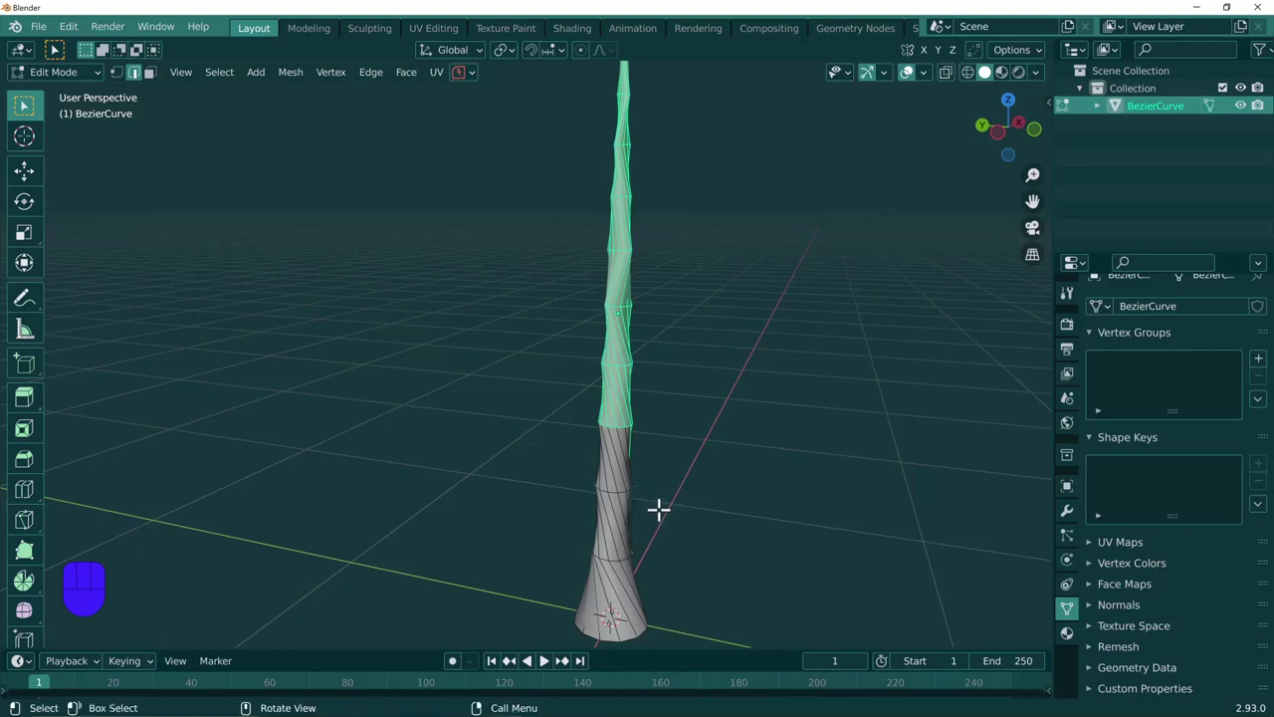
key(alt+z)
key(c)
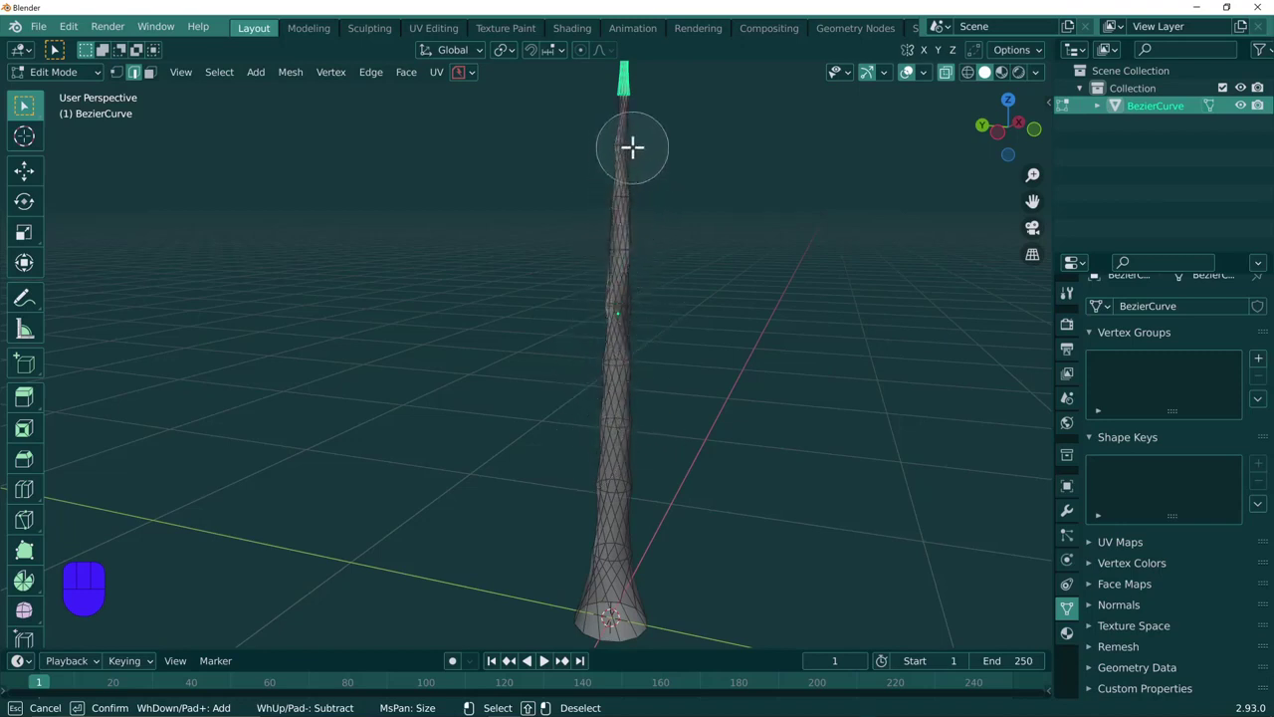
Twist the upper section of the stem further around the vertical axis, ring by ring.
drag(729, 200, 667, 468)
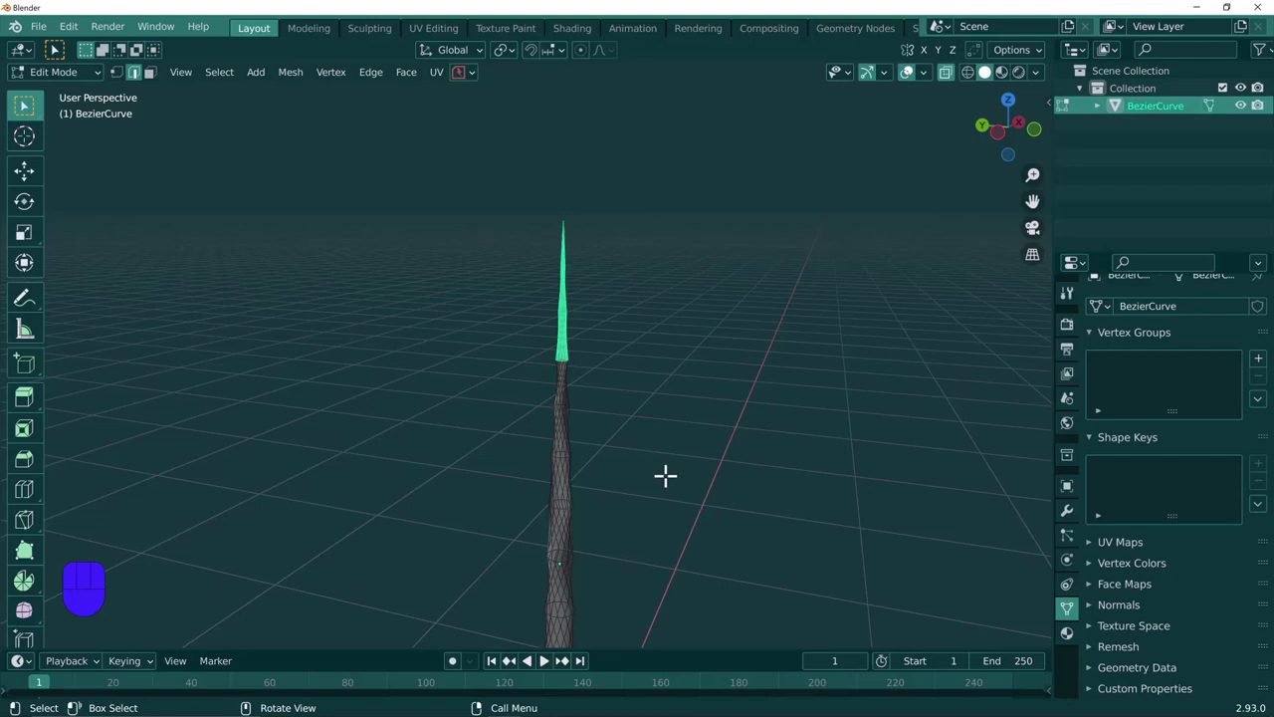
middle_click(689, 384)
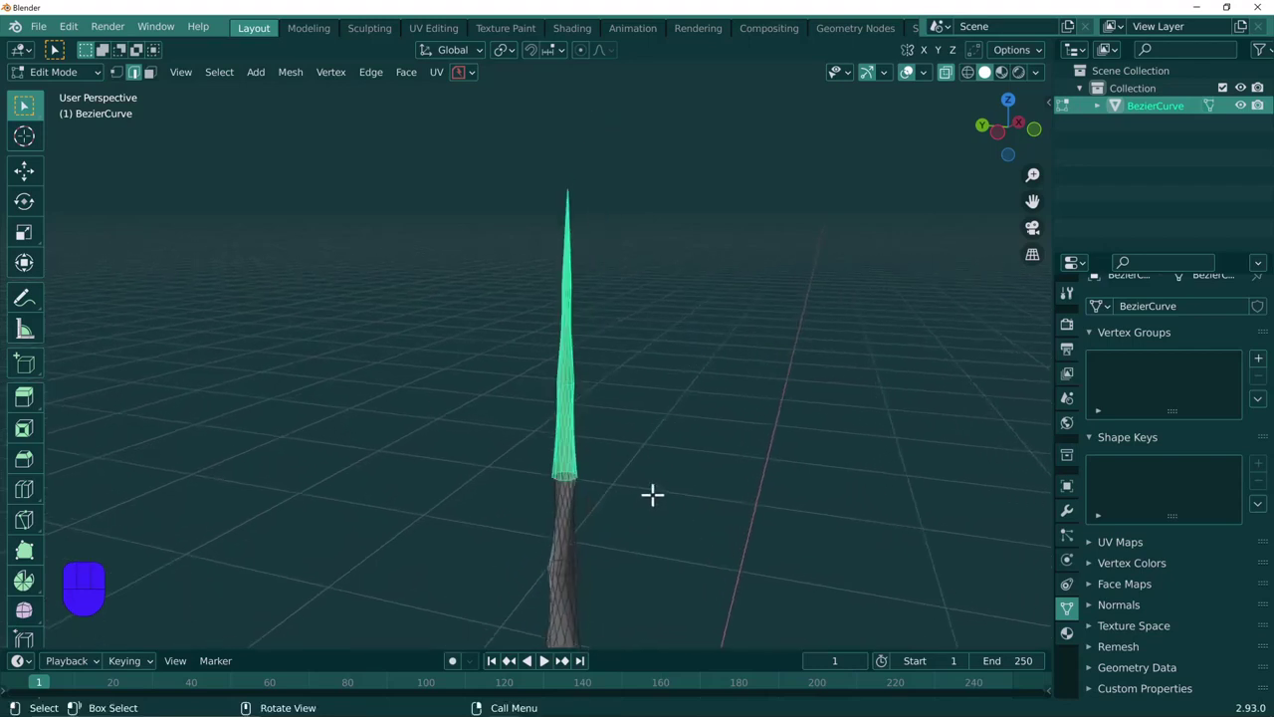
key(r)
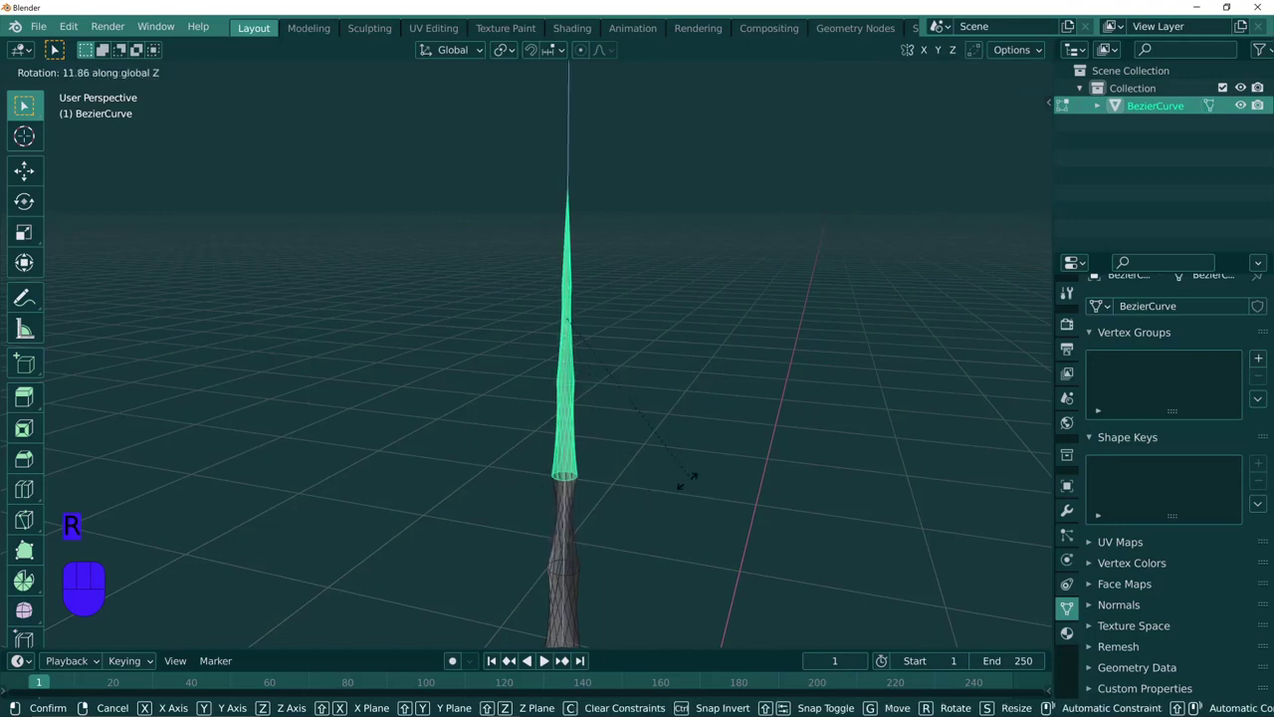
key(c)
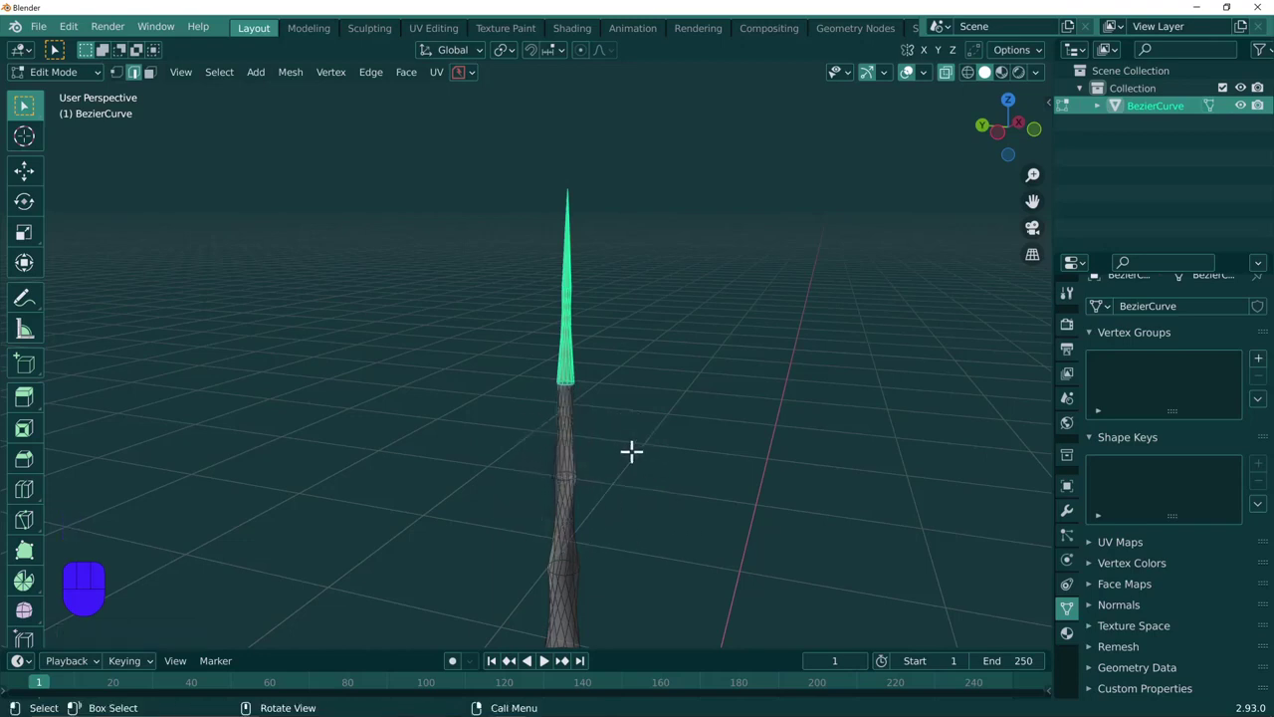
key(r)
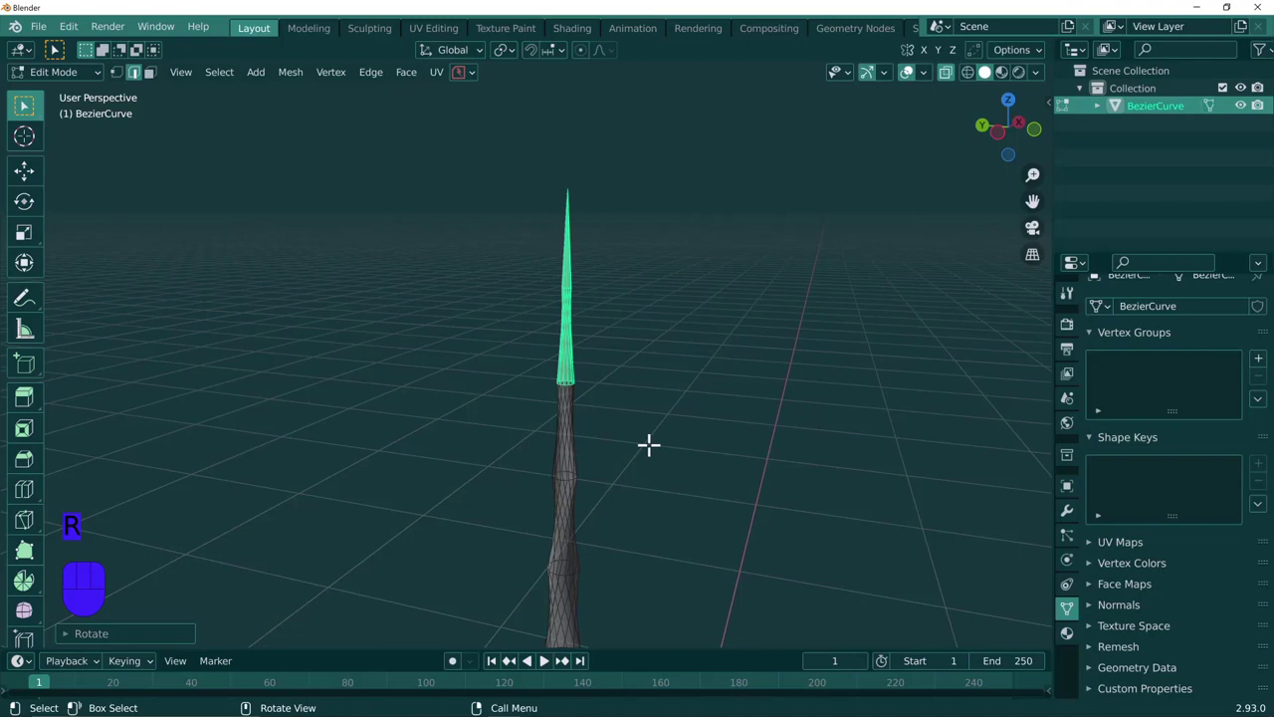
key(c)
middle_click(484, 314)
middle_click(487, 422)
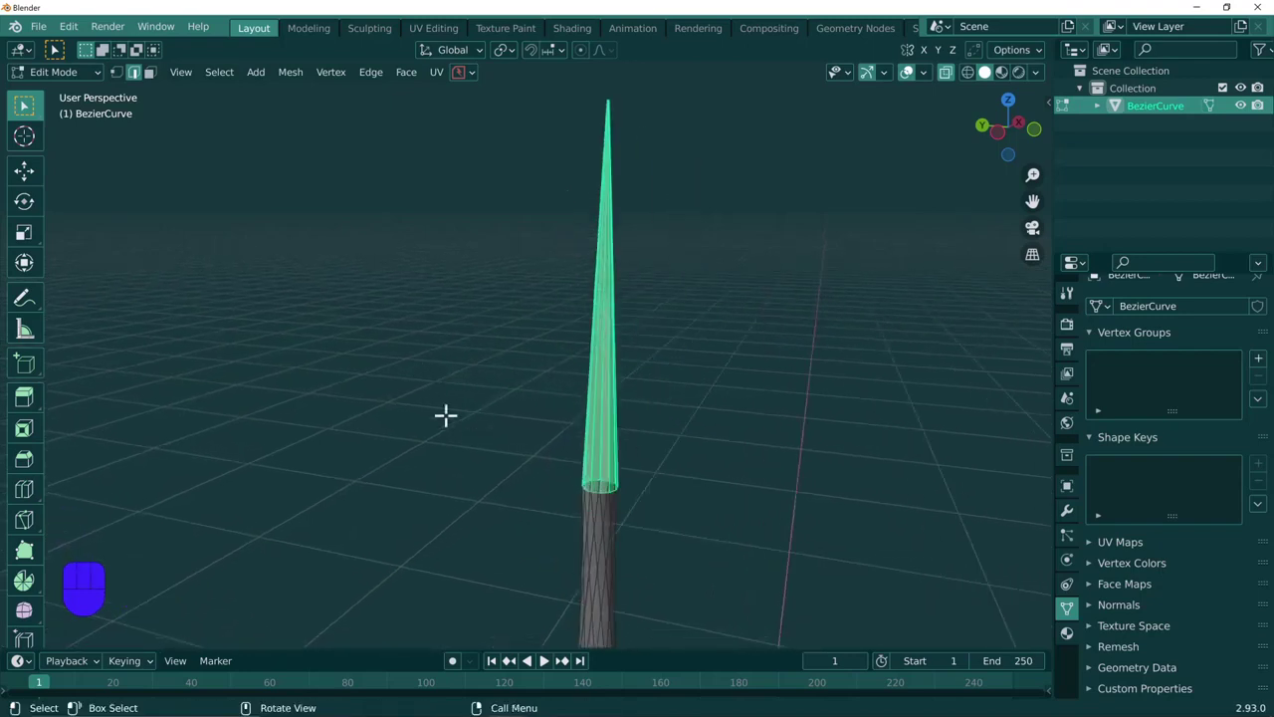
key(r)
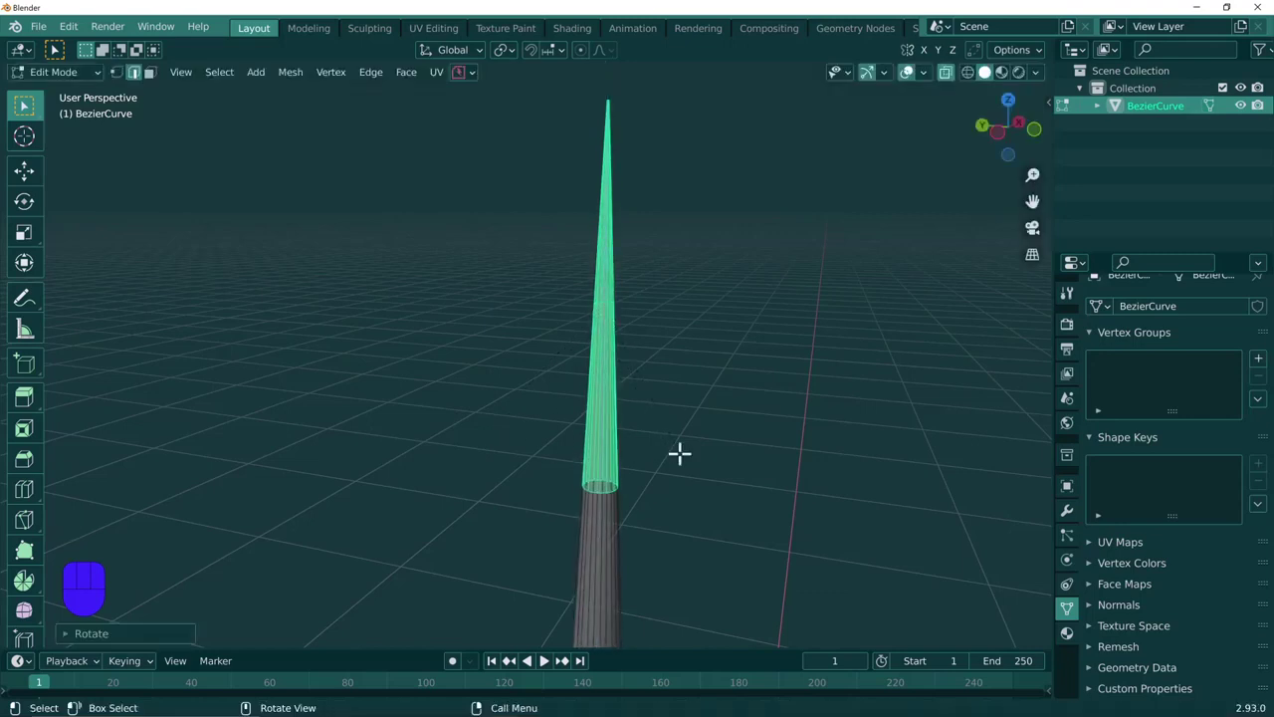
key(alt+z)
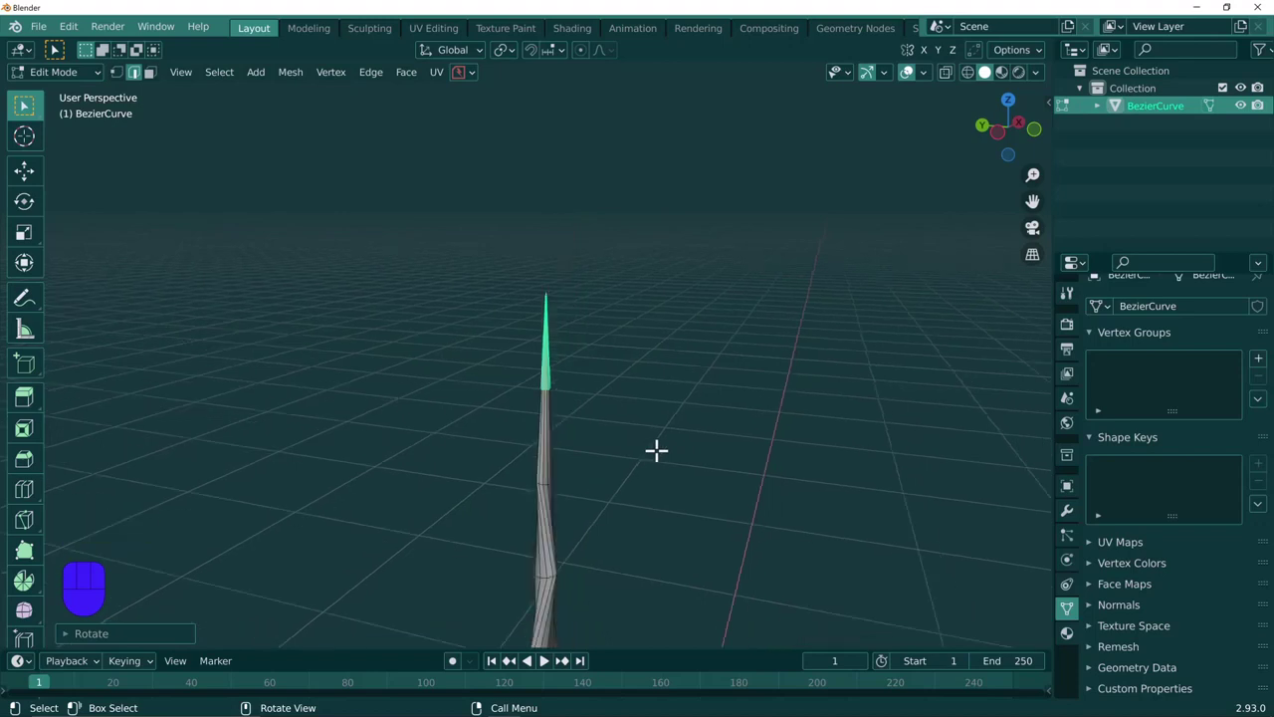
Carry the twist up through the topmost rings so the spiral reaches the pointed tip.
key(r)
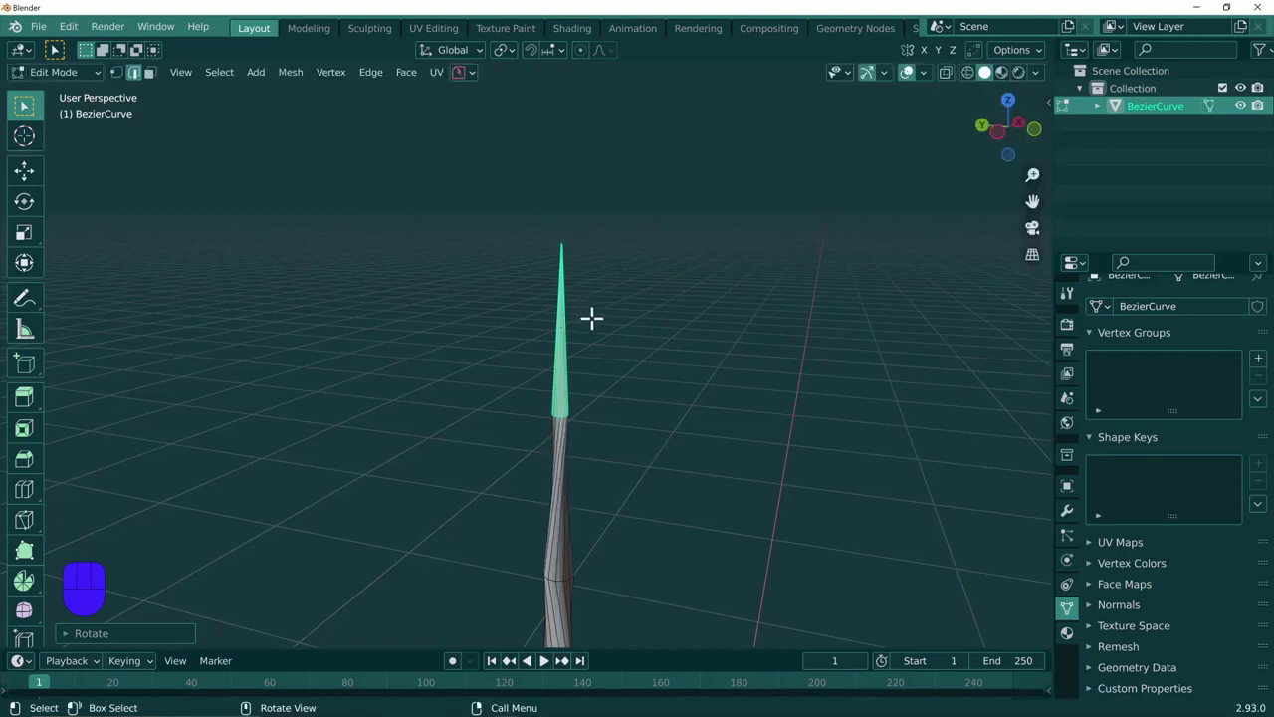
key(x)
key(c)
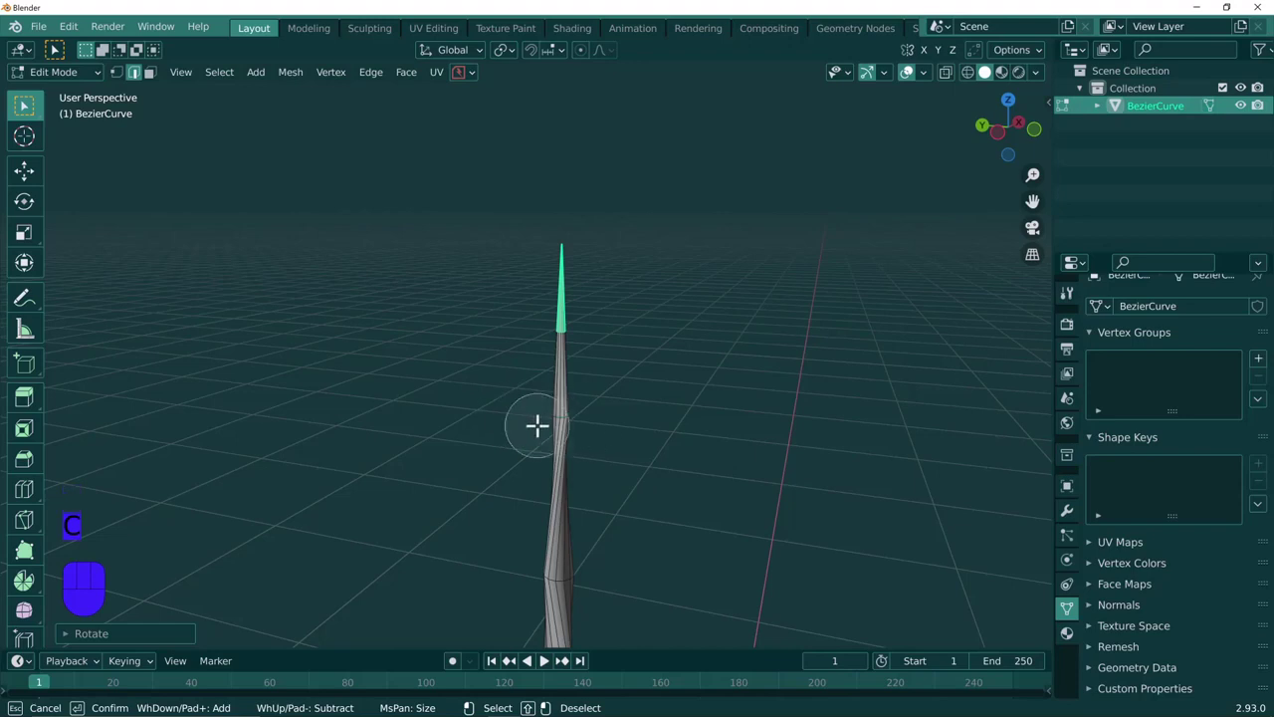
key(alt+z)
key(c)
key(r)
middle_click(609, 347)
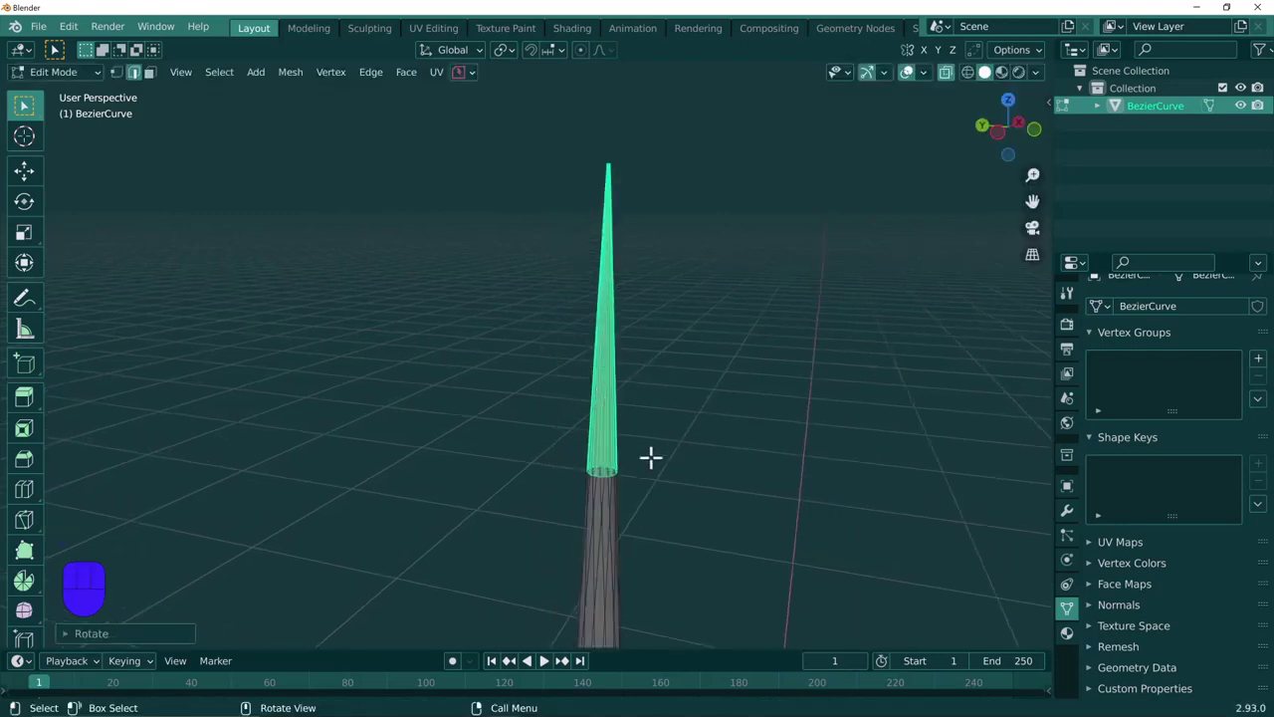
key(c)
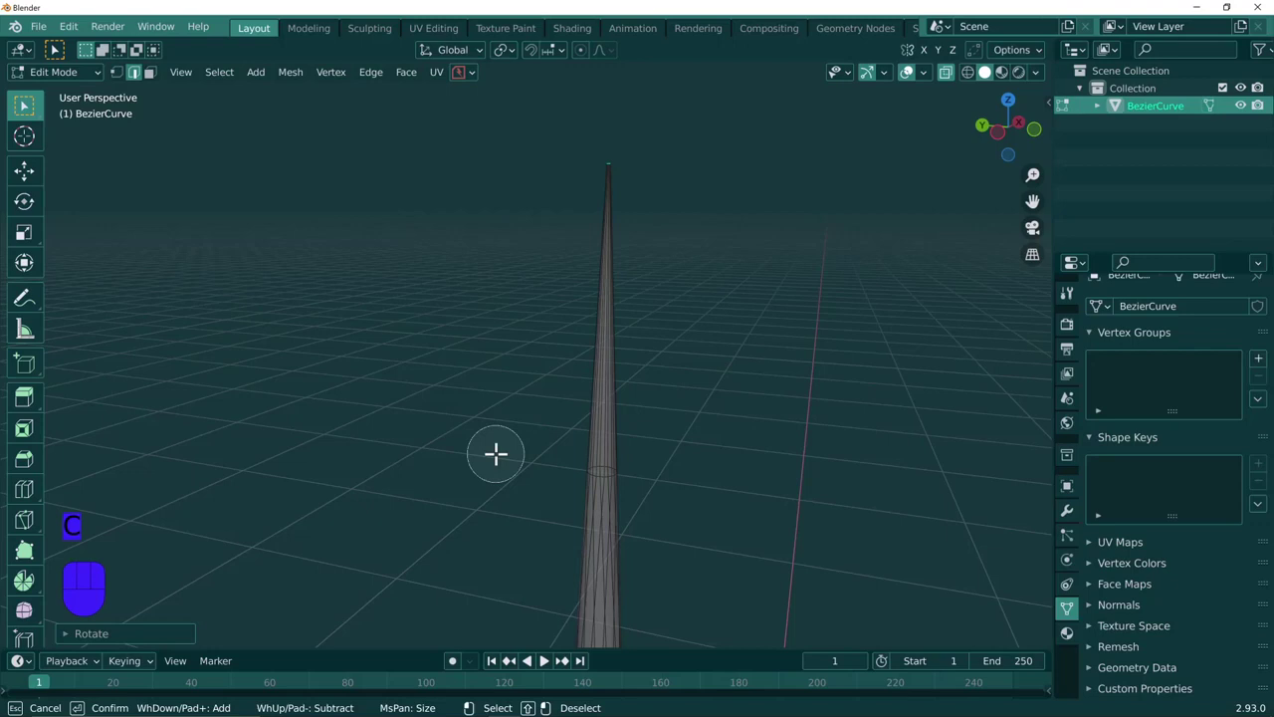
key(r)
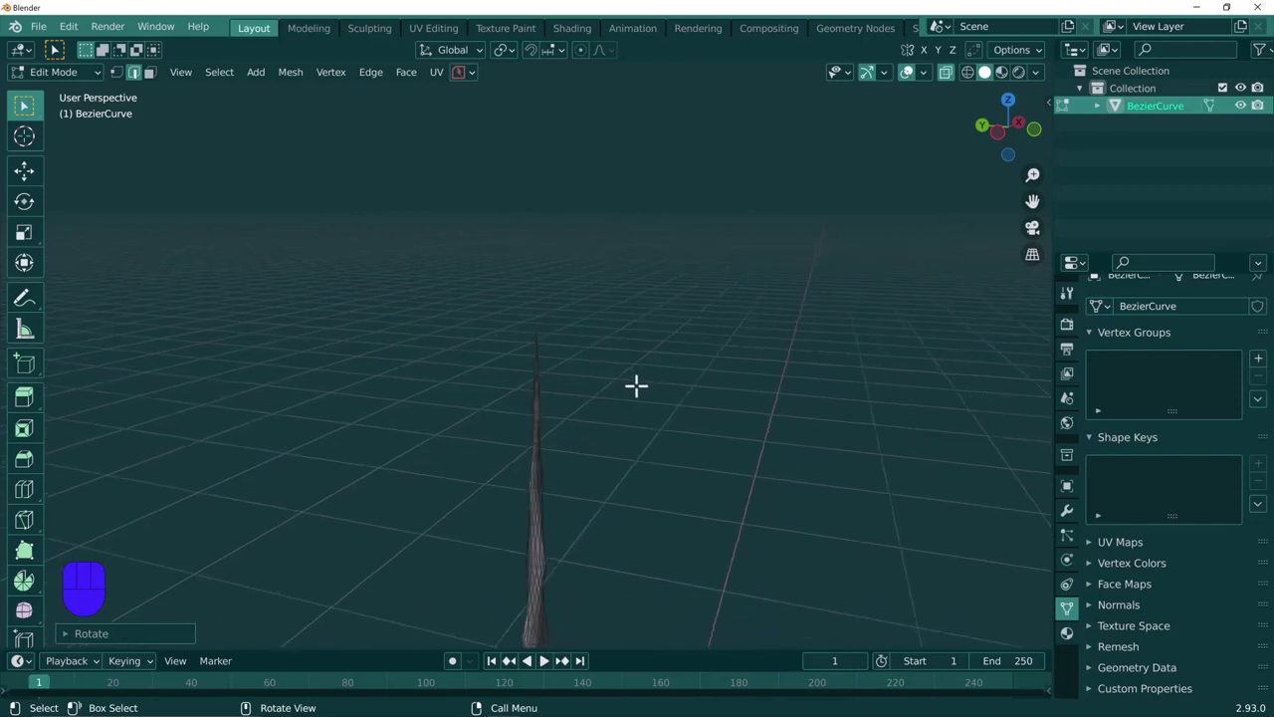
key(alt+z)
middle_click(630, 422)
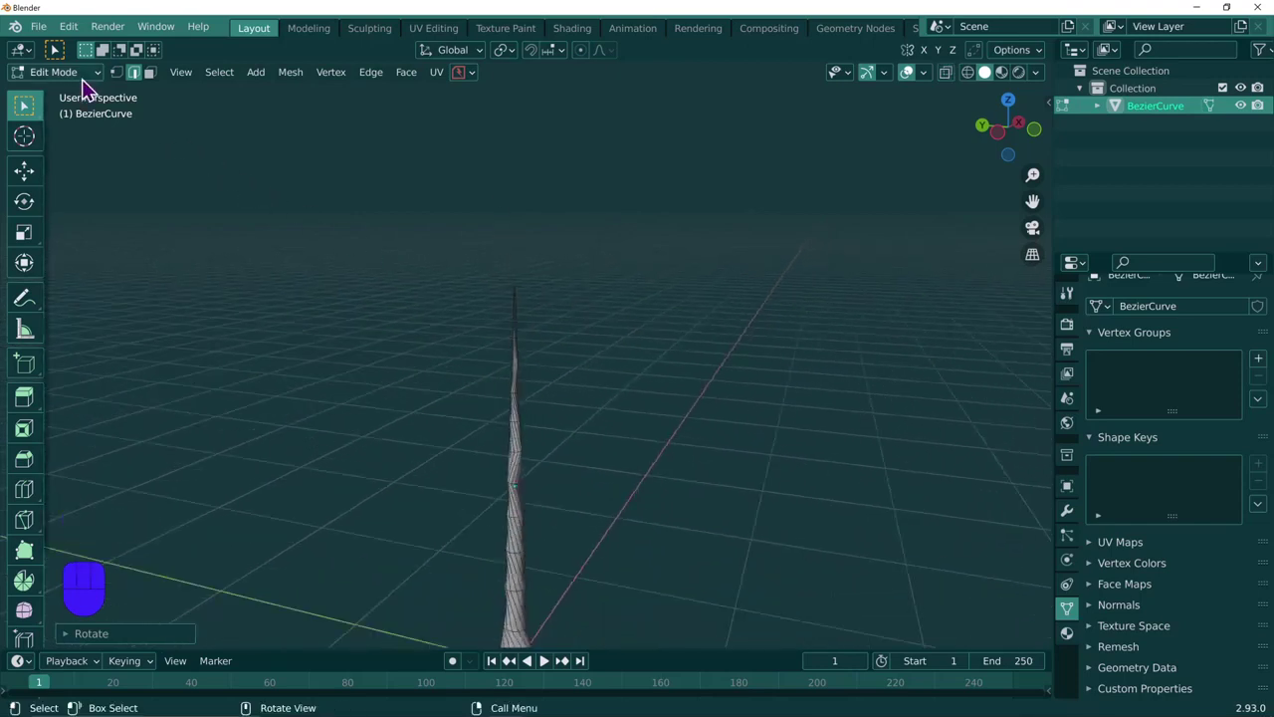
Scale the base ring to 0.765, return to Object Mode and search the command list for shade.
middle_click(256, 214)
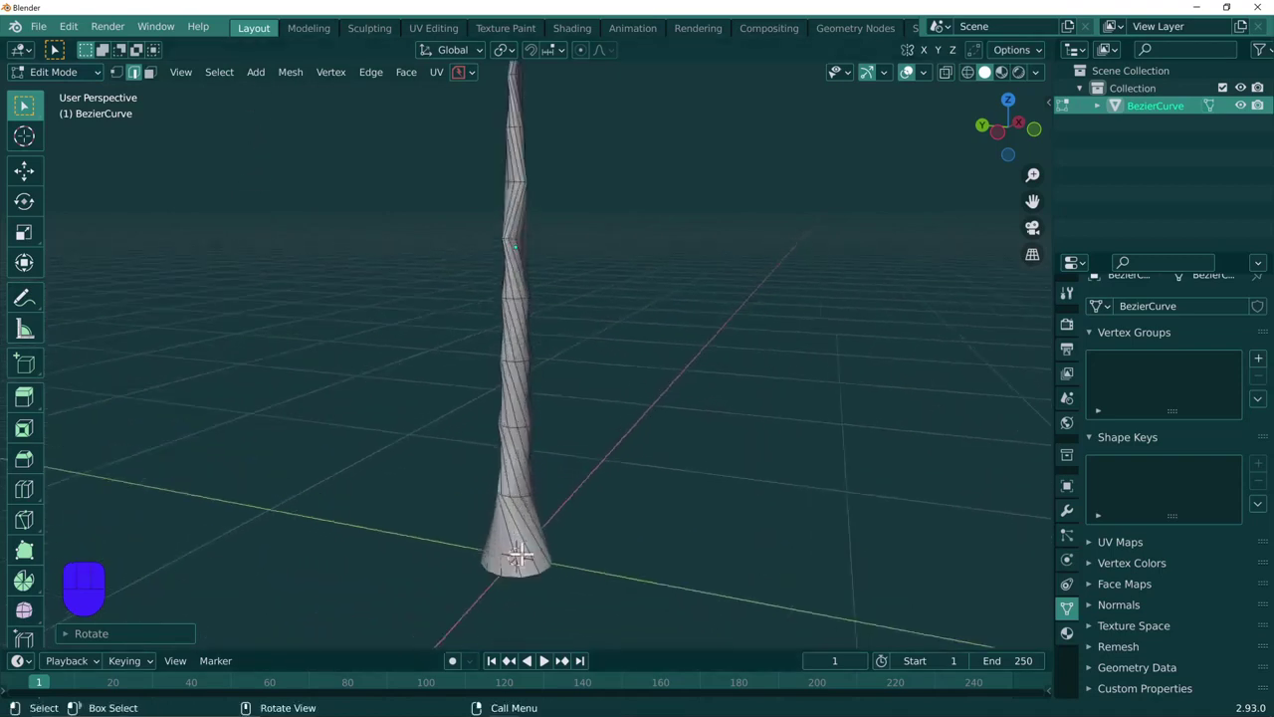
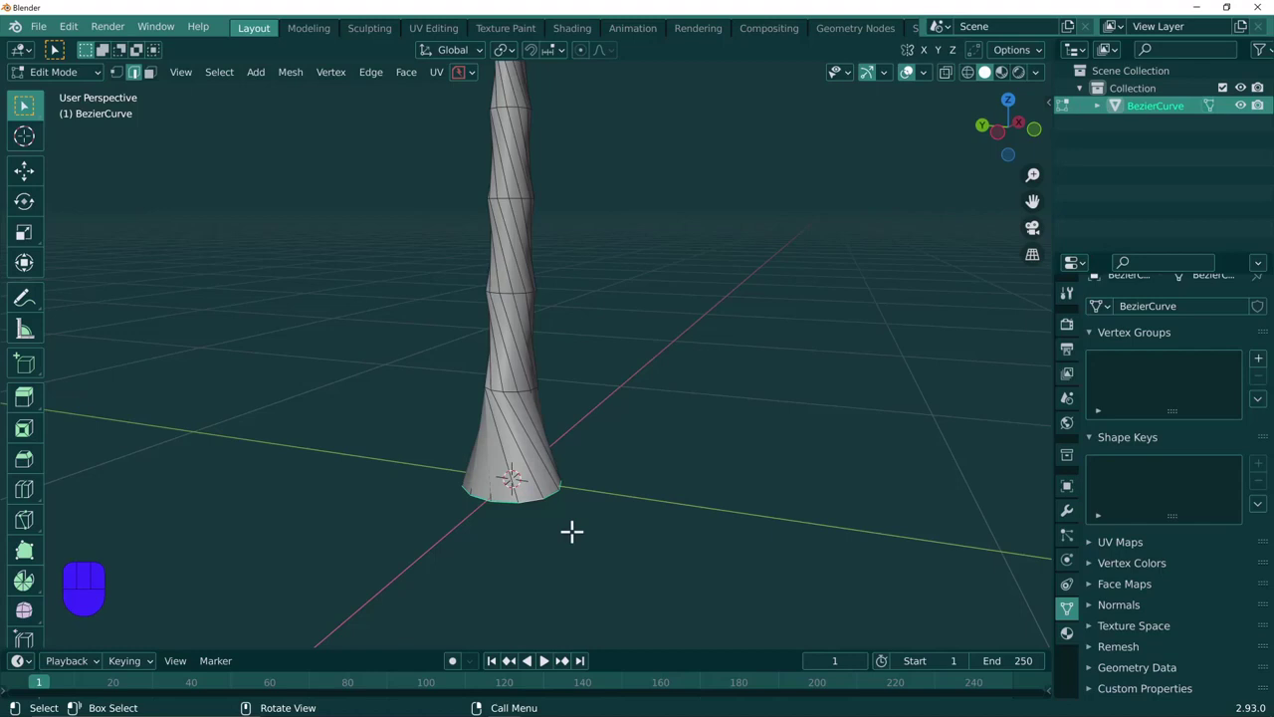
key(s)
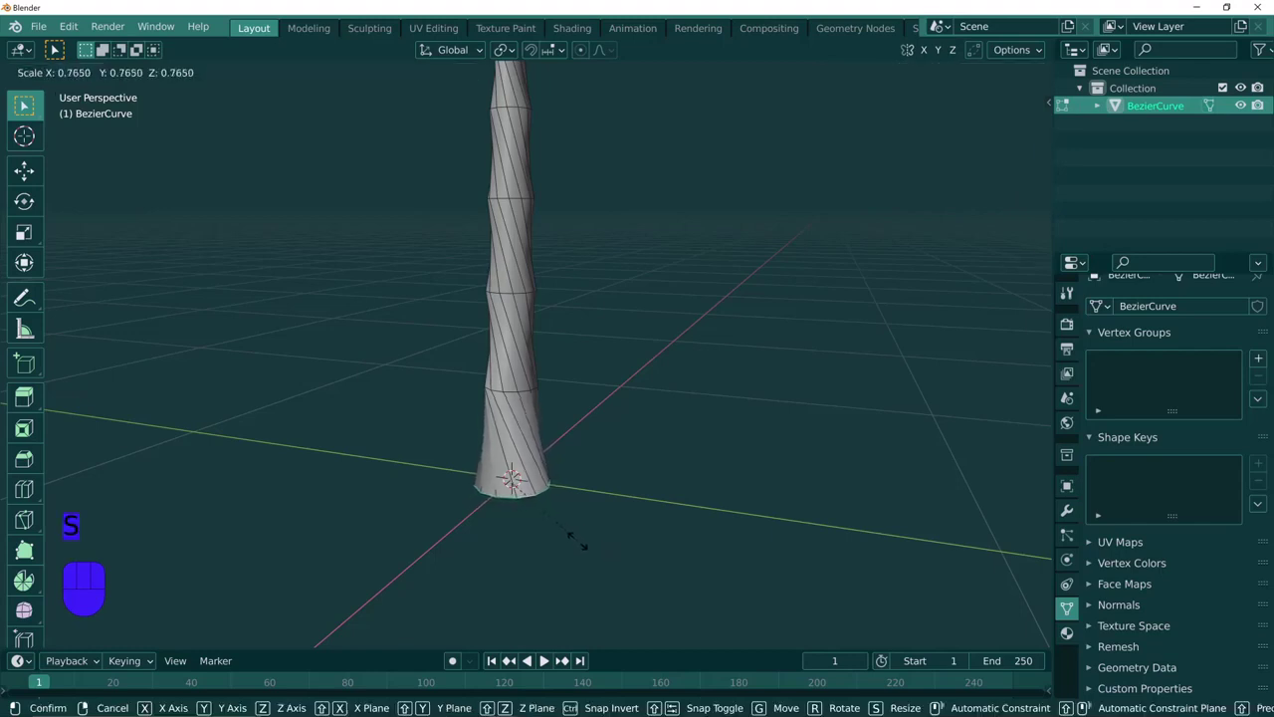
click(63, 86)
middle_click(417, 285)
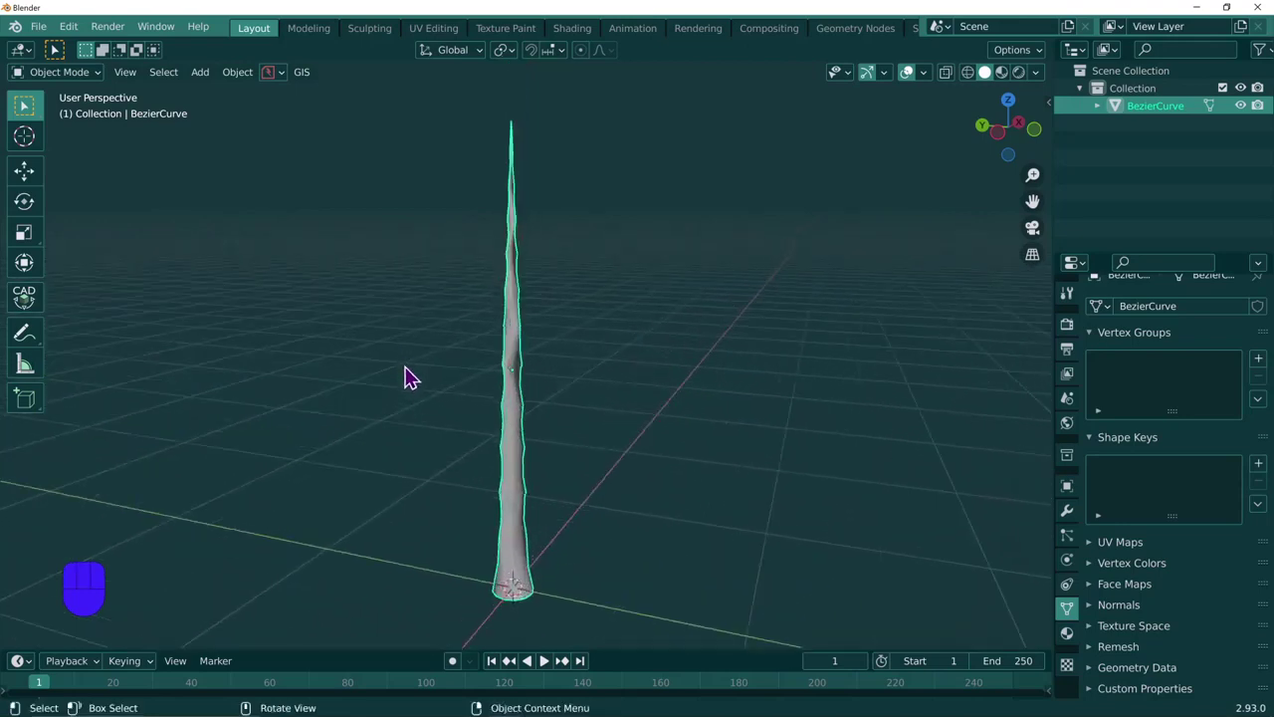
key(space)
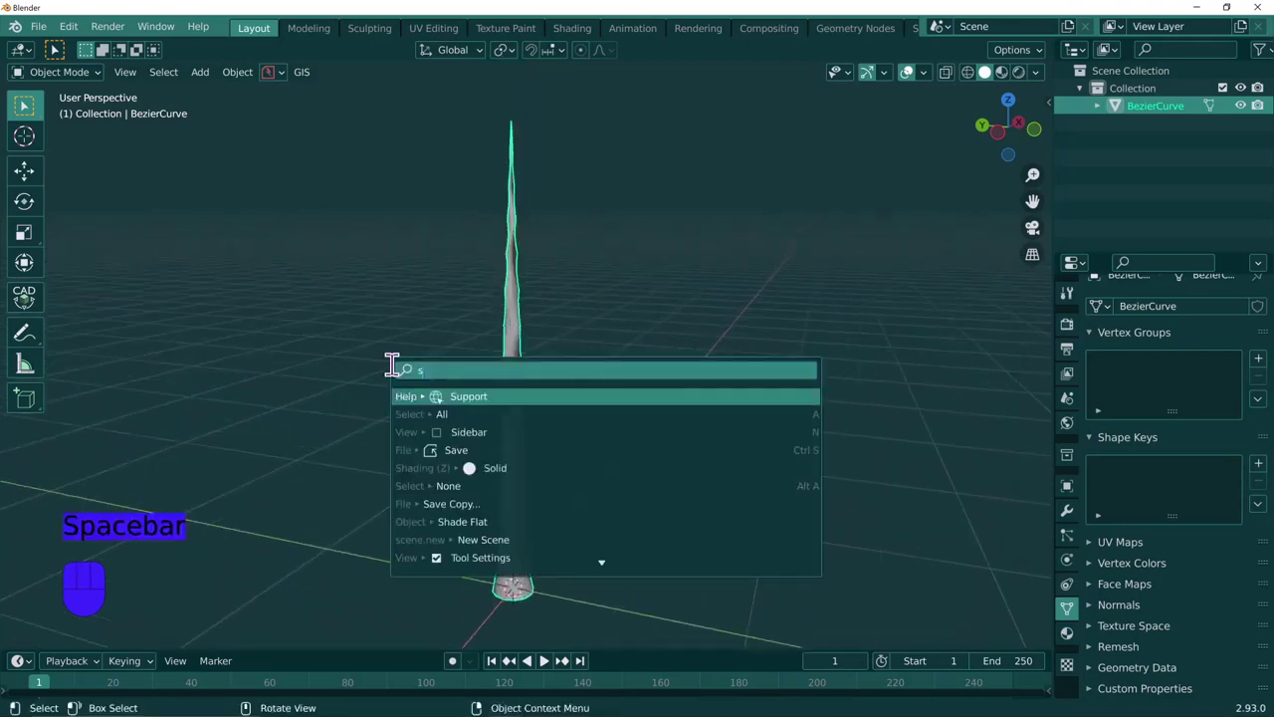